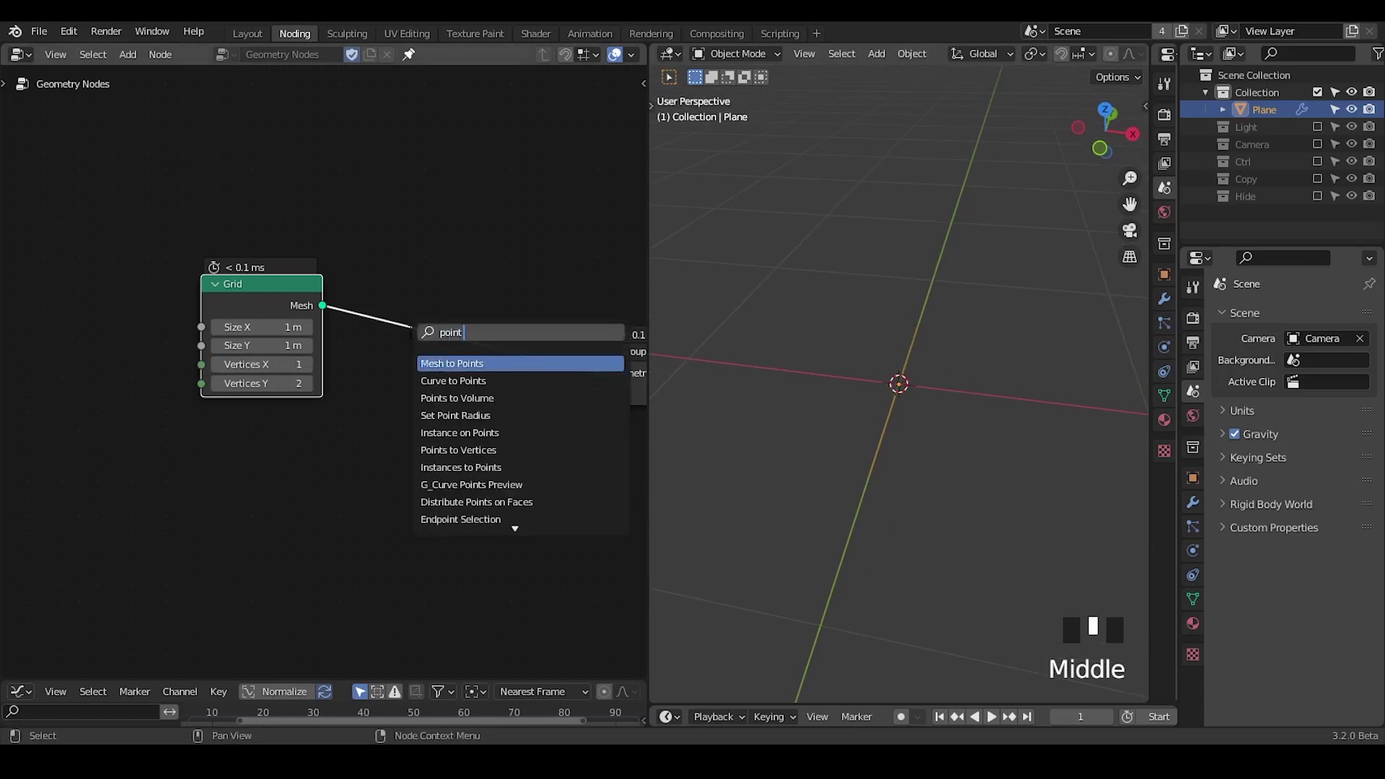
Add Instance on Points after the Grid with a UV Sphere as the instance
key("ctrl+a")
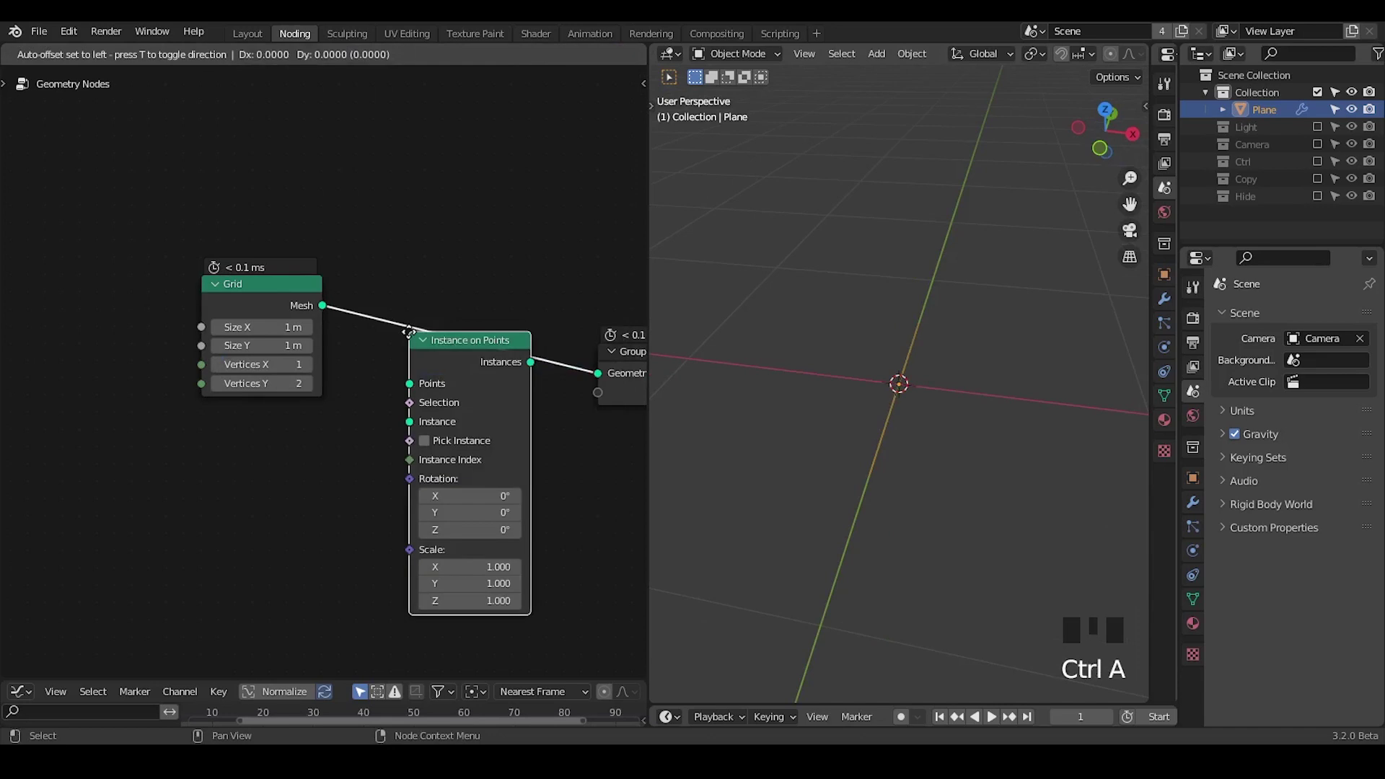
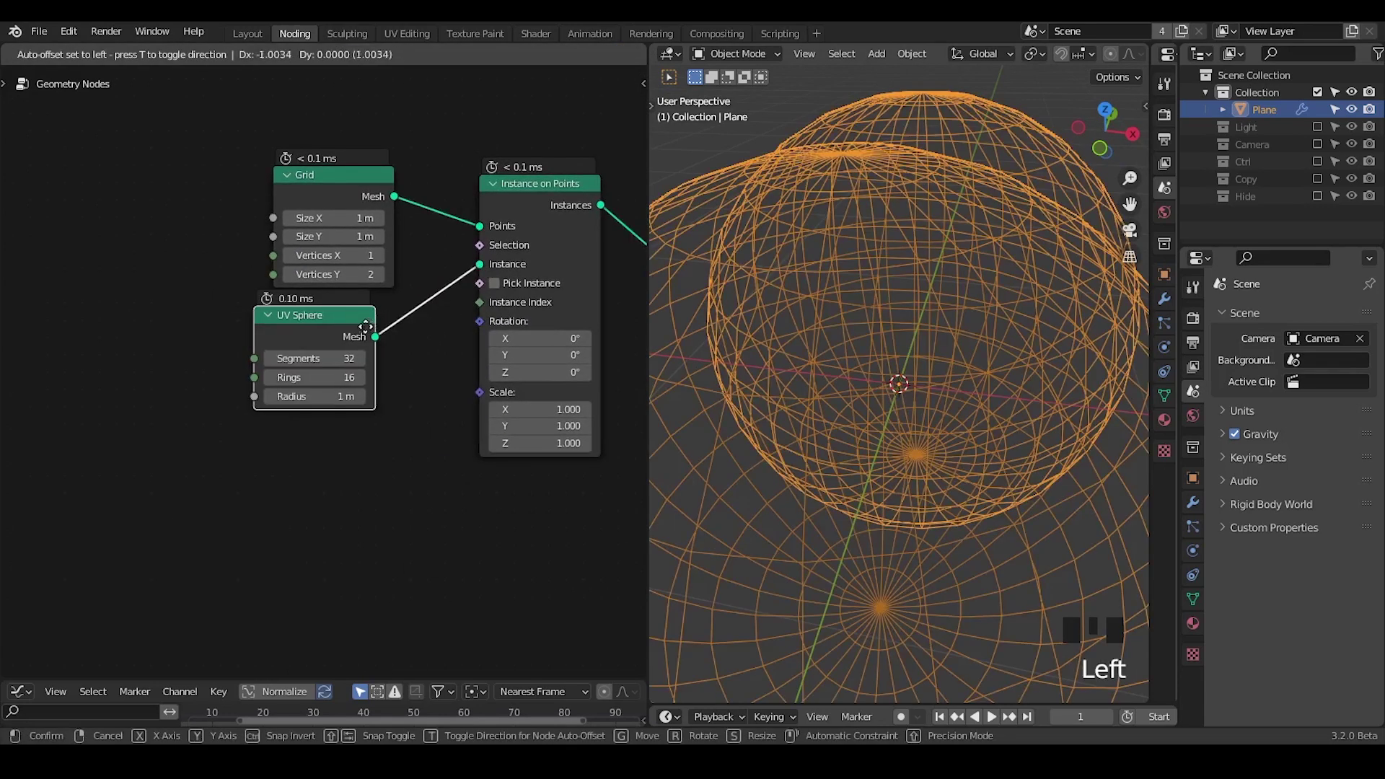
left_click_drag(795, 375, 734, 299)
key("ctrl+shift+alt+q")
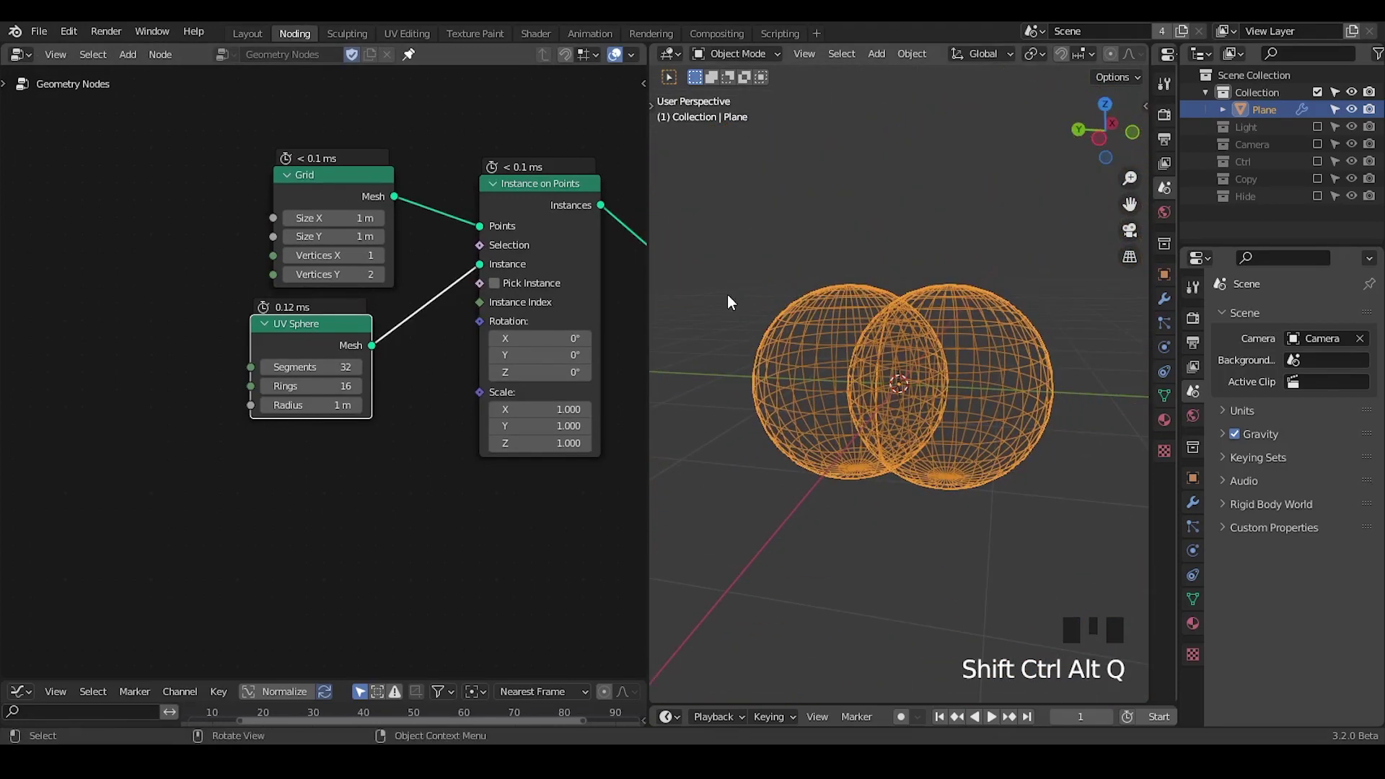
Orbit to face the two spheres and sketch annotation notes over their overlapping region
left_click_drag(839, 426, 864, 291)
key("d")
left_click_drag(869, 280, 860, 449)
key("d")
key("d")
key("d")
left_click_drag(932, 277, 945, 464)
key("d")
left_click_drag(611, 424, 227, 265)
left_click(227, 264)
left_click_drag(454, 299, 558, 256)
left_click(557, 256)
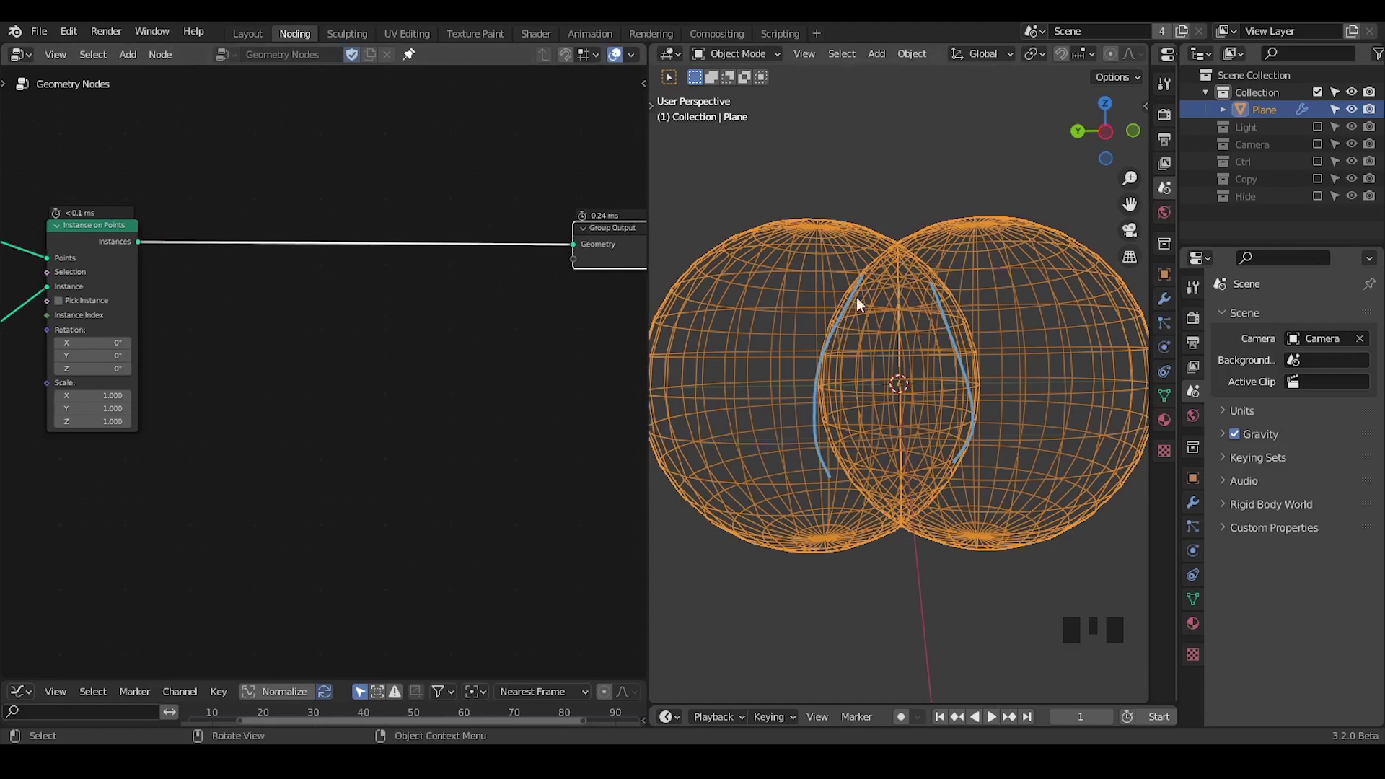
Insert Set Position before Group Output and Realize Instances after Instance on Points
key("ctrl+a")
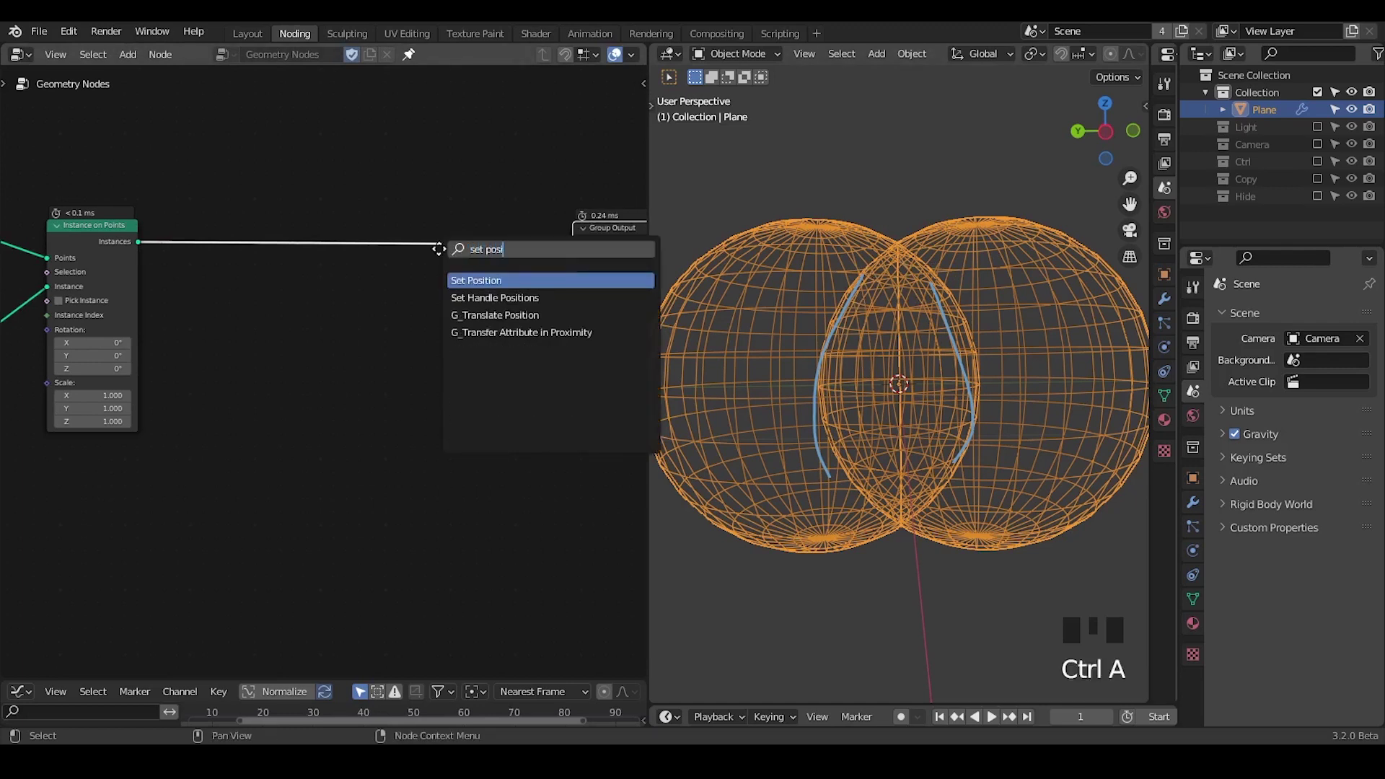
left_click(507, 248)
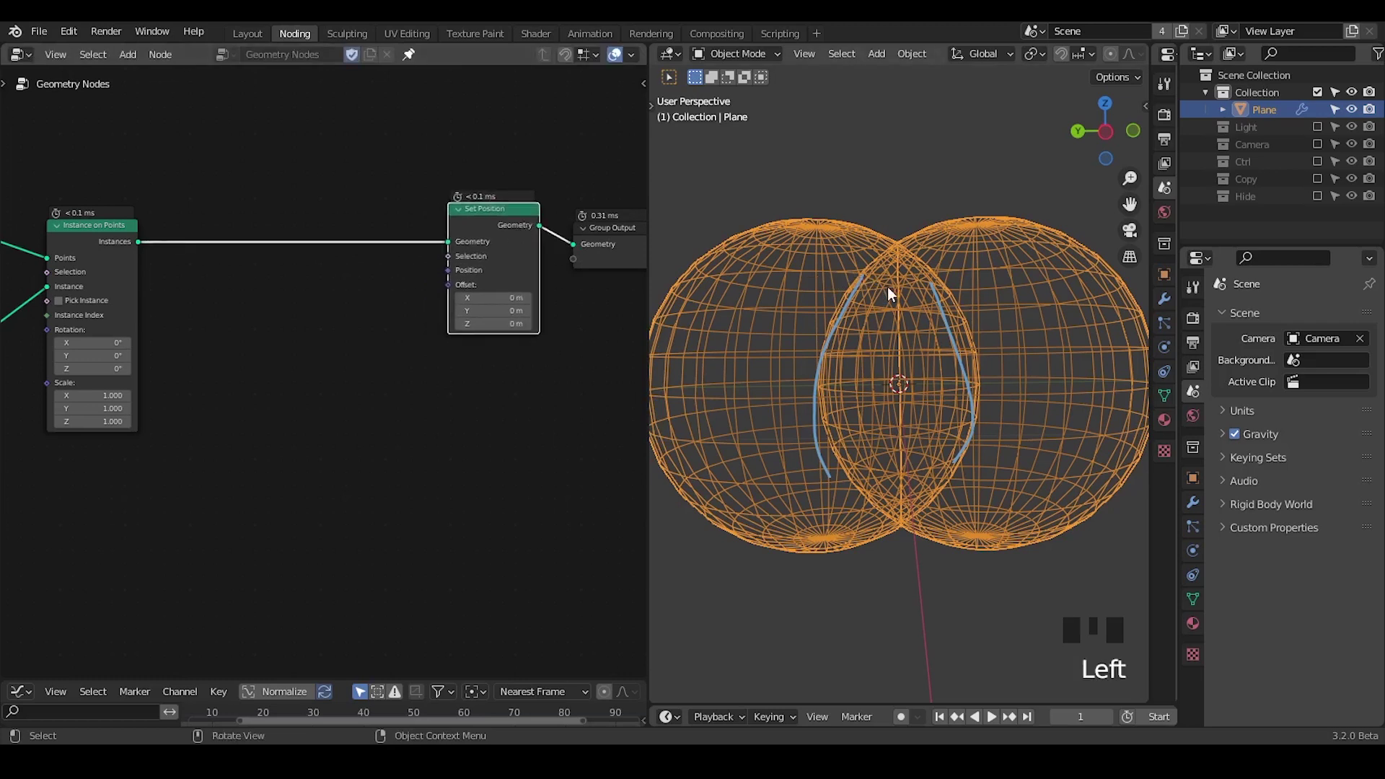
key("ctrl+a")
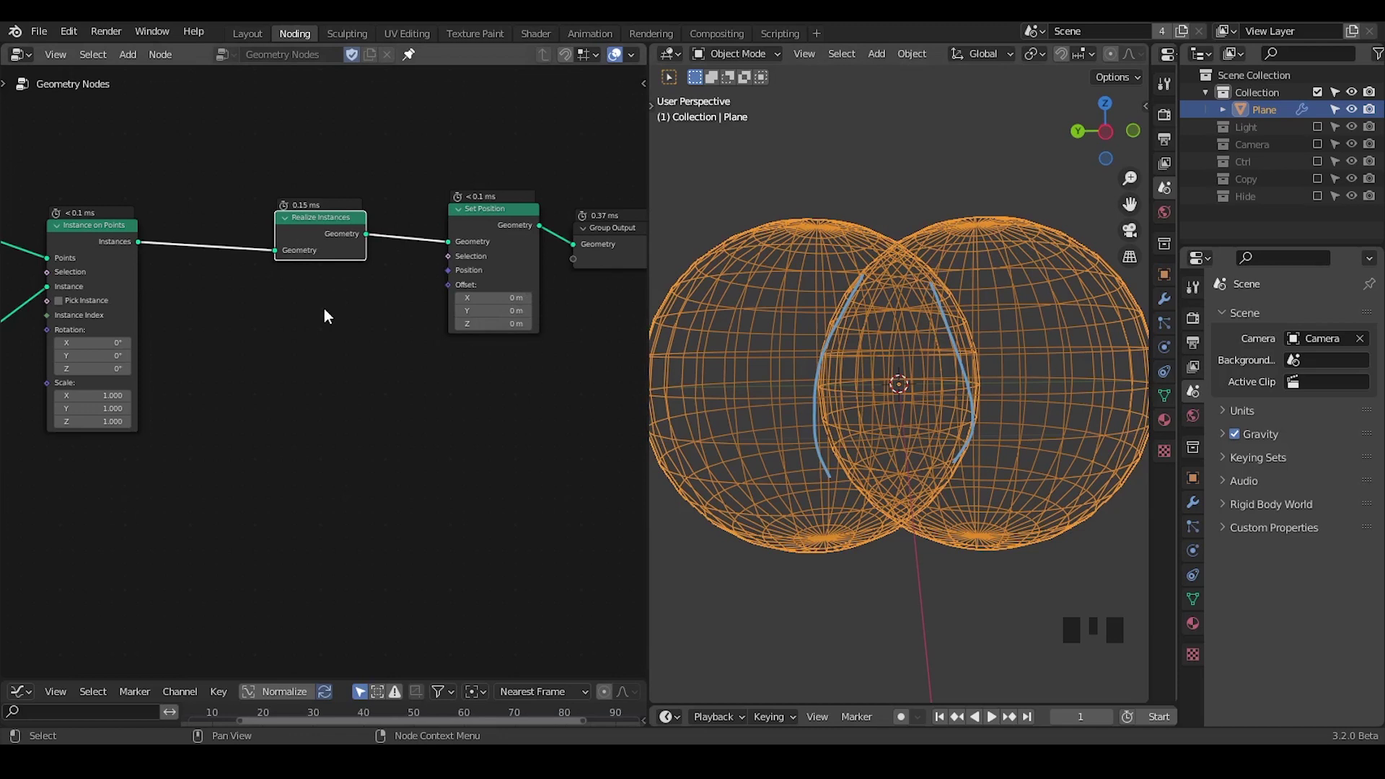
left_click_drag(341, 430, 539, 189)
left_click(539, 189)
Reposition a node and pan to free space below the tree
key("g")
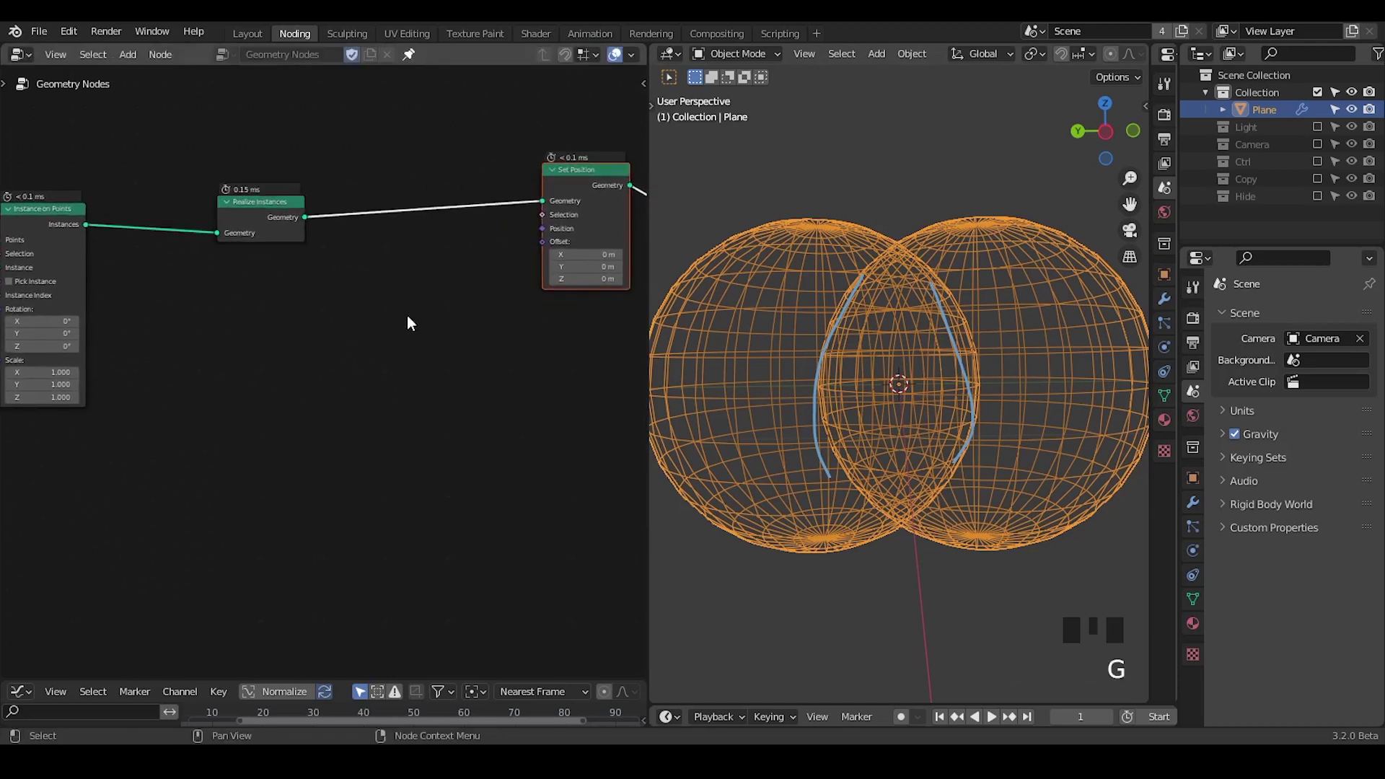
left_click(267, 215)
left_click_drag(97, 238, 146, 263)
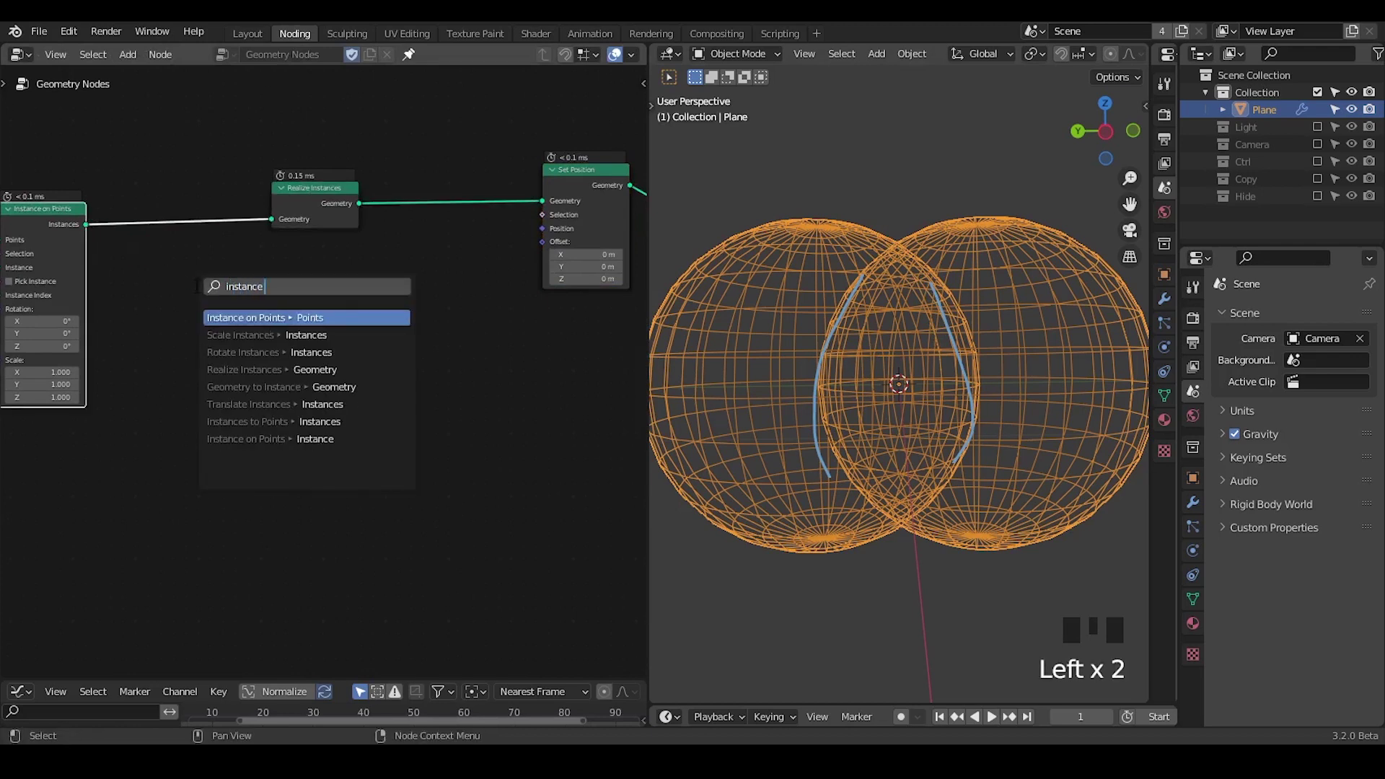
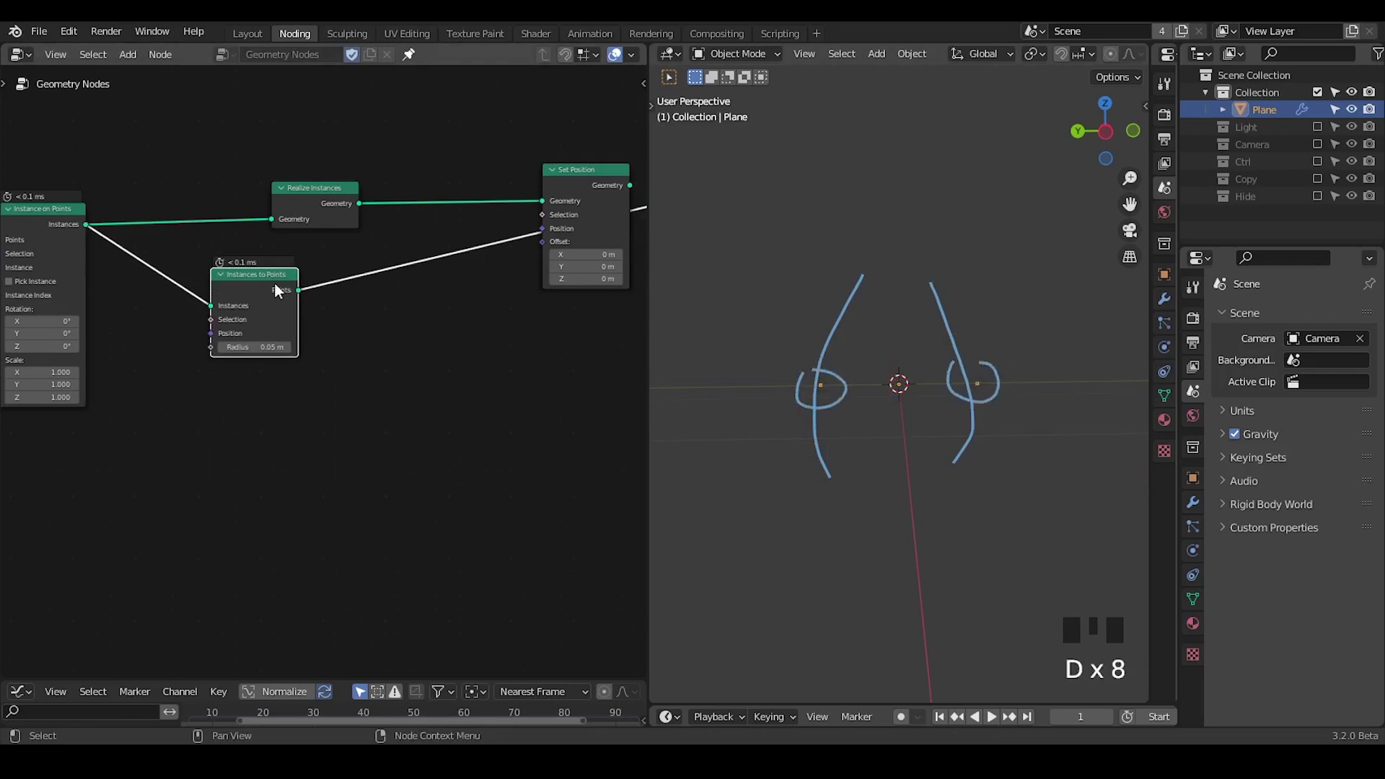
Add a Geometry Proximity node in Points mode targeting the sphere centres from Instances to Points
key("ctrl+a")
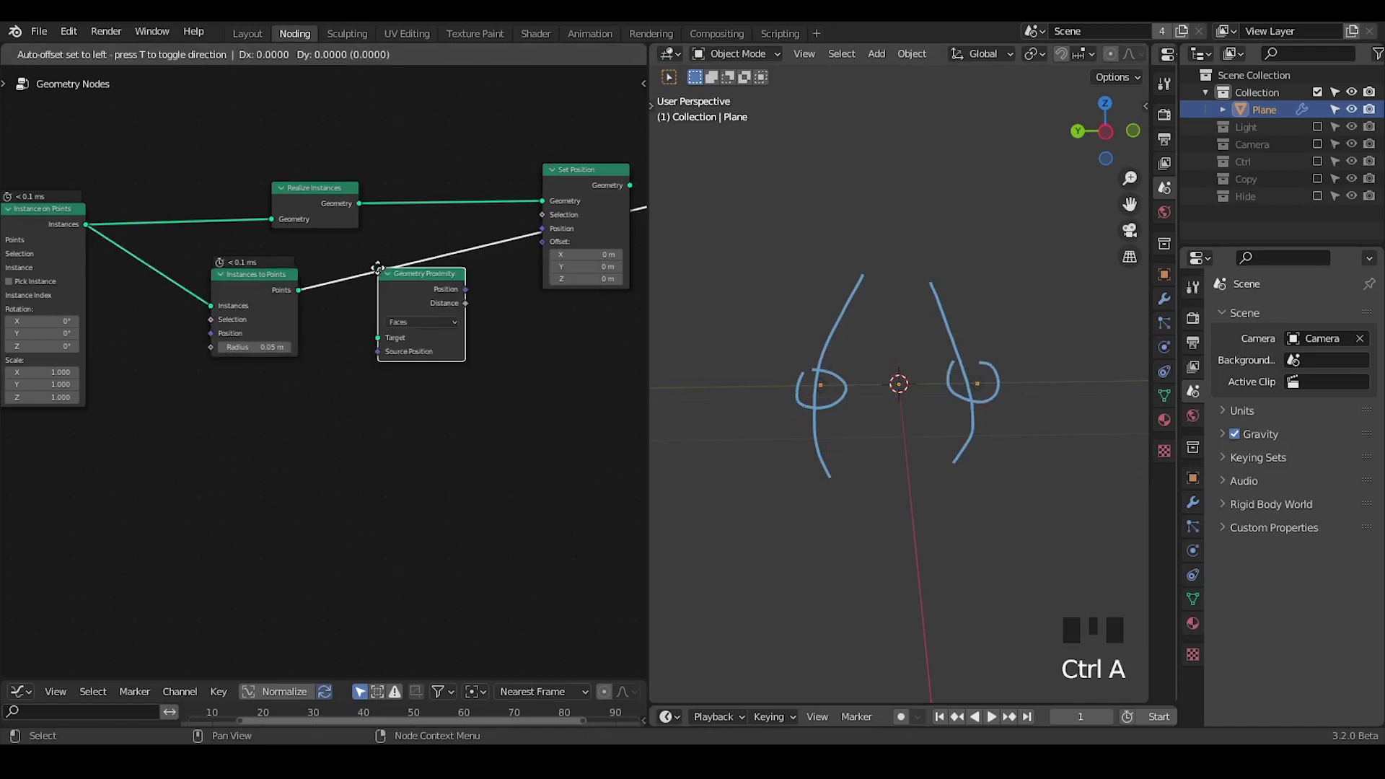
left_click_drag(427, 466, 417, 292)
left_click_drag(416, 292, 417, 368)
left_click_drag(417, 368, 81, 308)
left_click(81, 307)
left_click(224, 291)
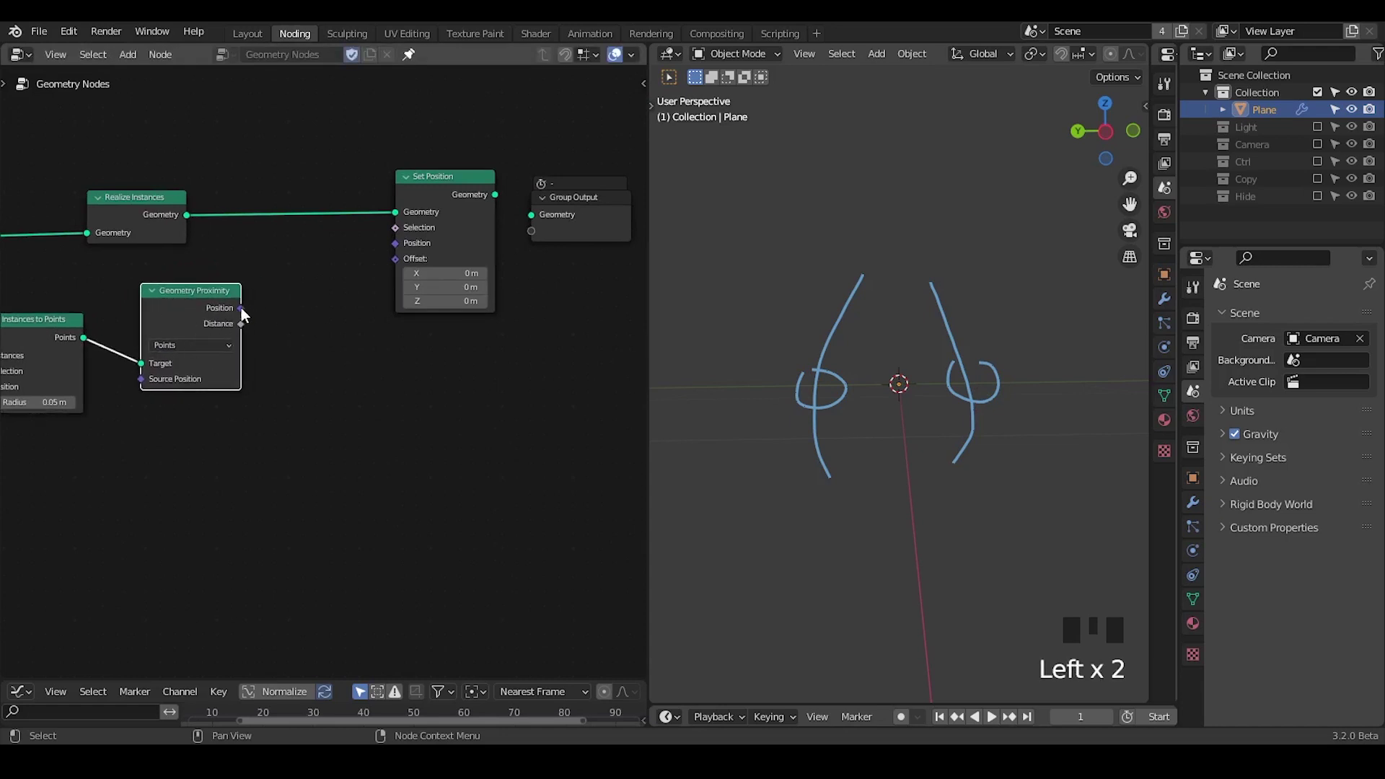
left_click(460, 195)
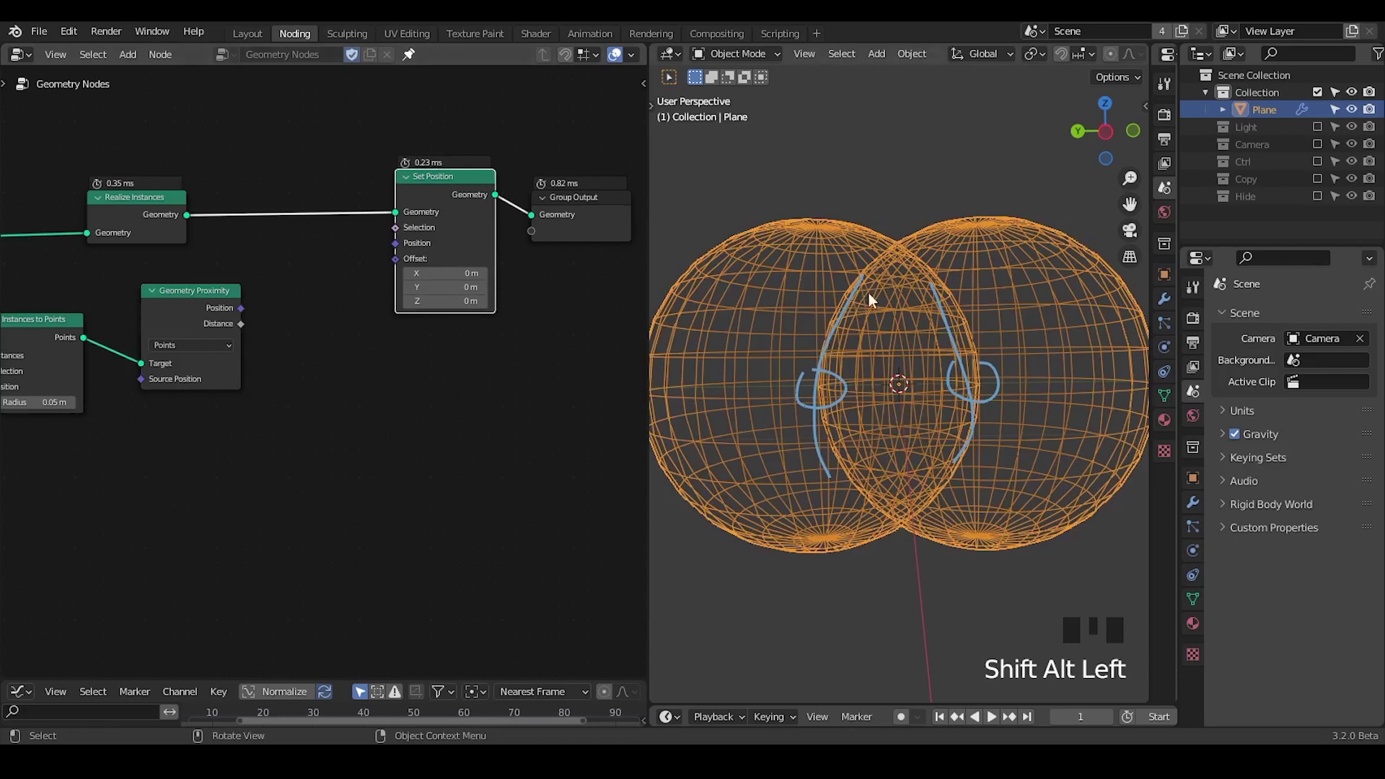
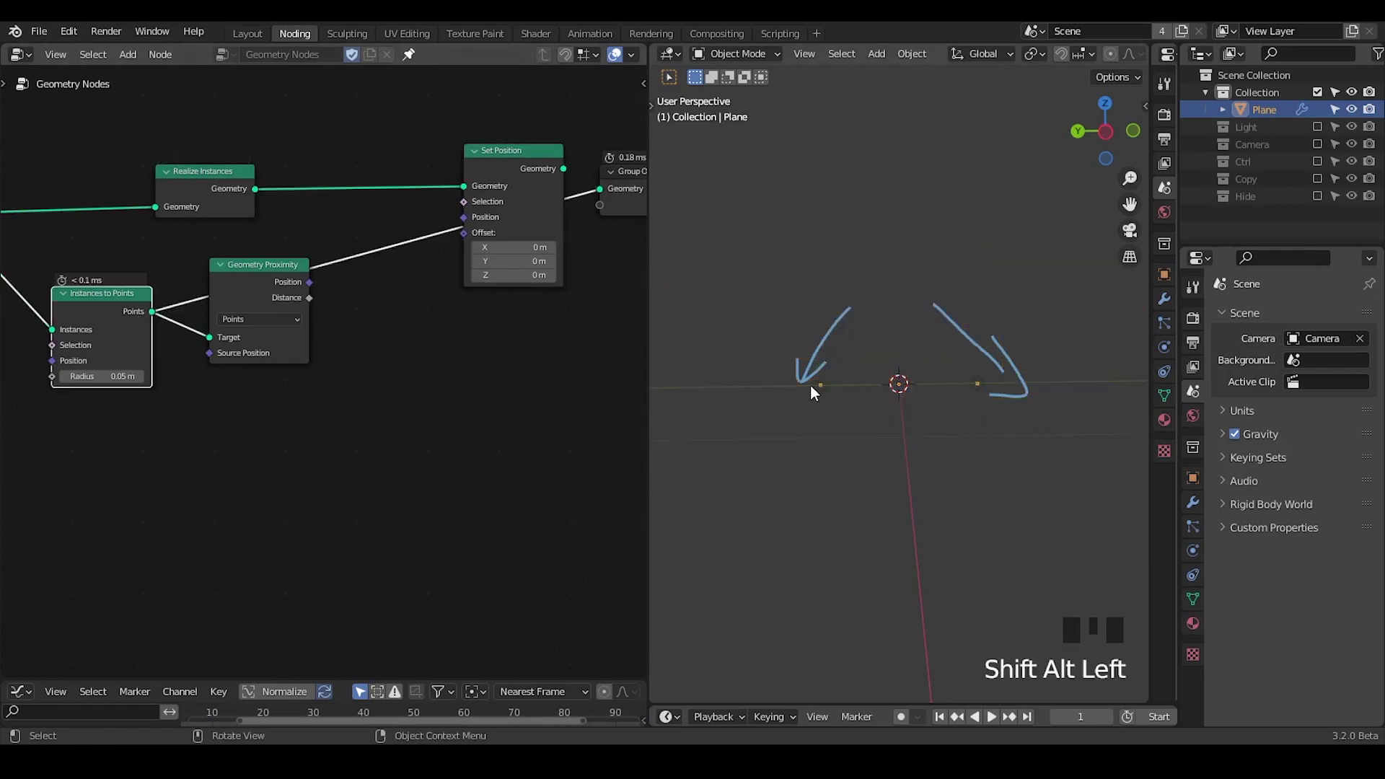
Add Mix and Position nodes, blending Position with proximity Position into Set Position's Position
left_click(537, 177)
key("ctrl+a")
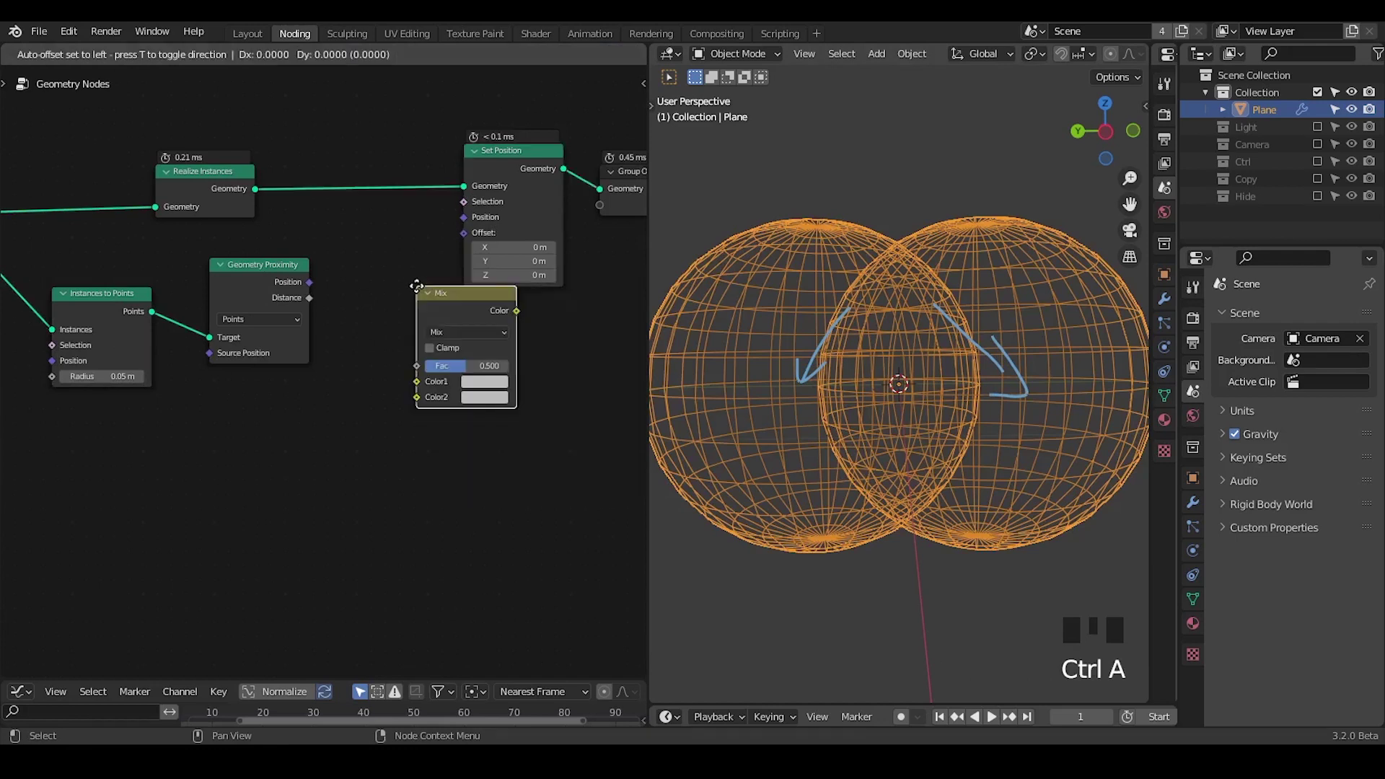
left_click(253, 282)
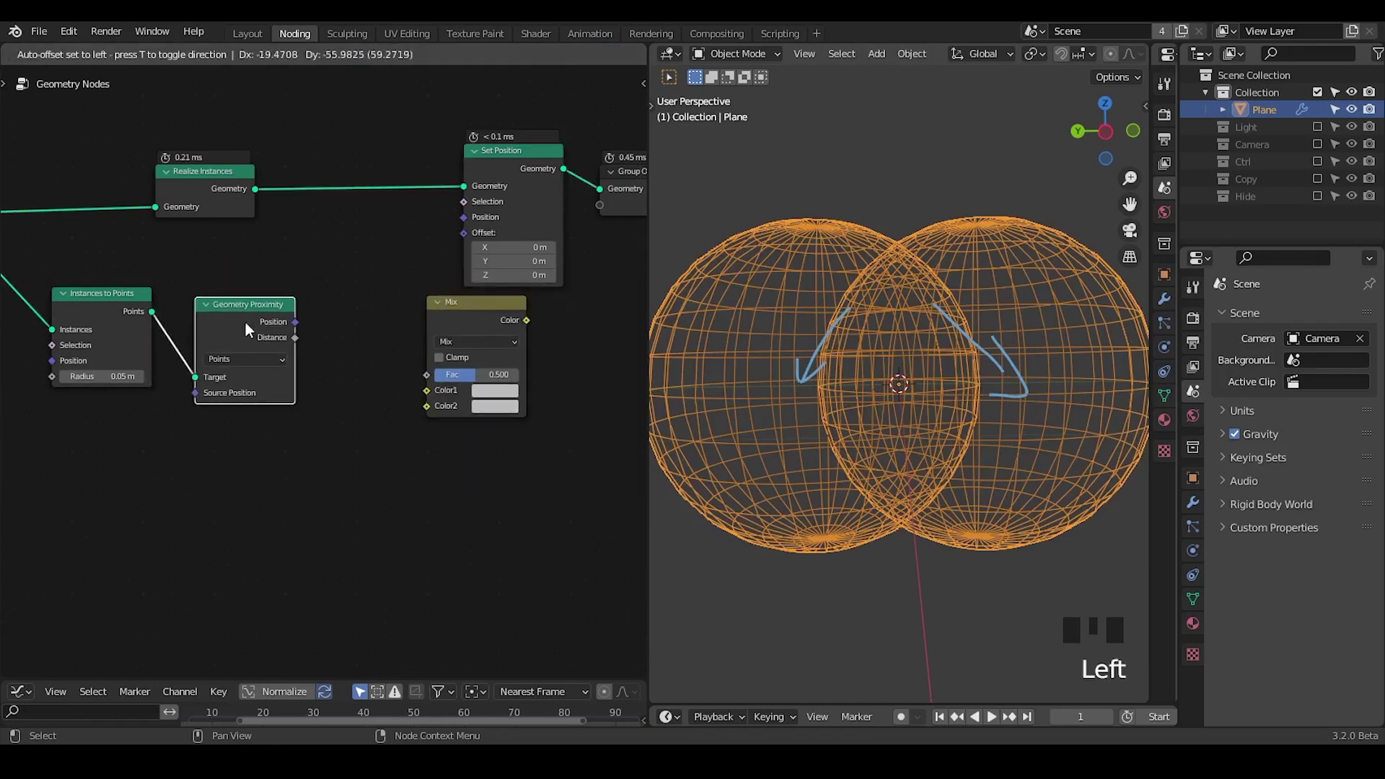
left_click(432, 395)
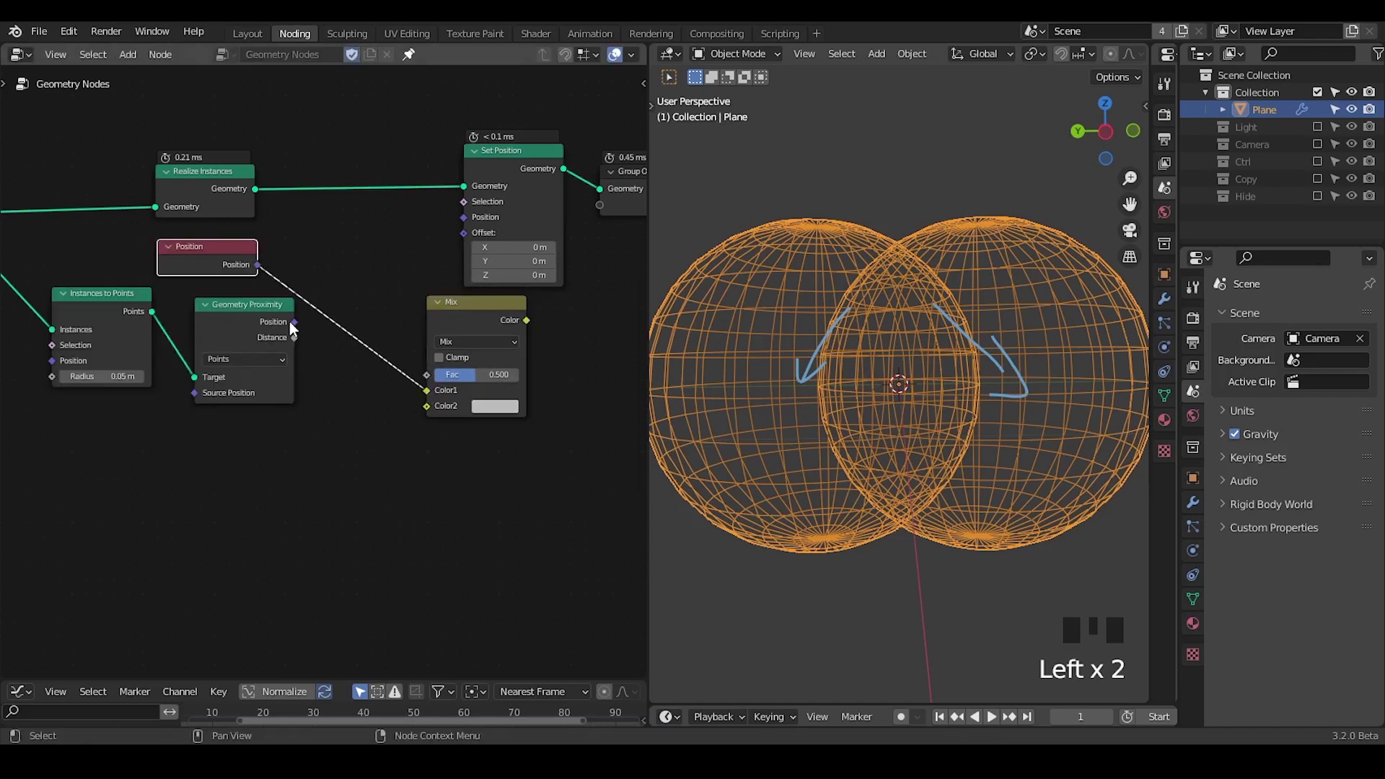
left_click_drag(297, 328, 313, 340)
left_click(469, 320)
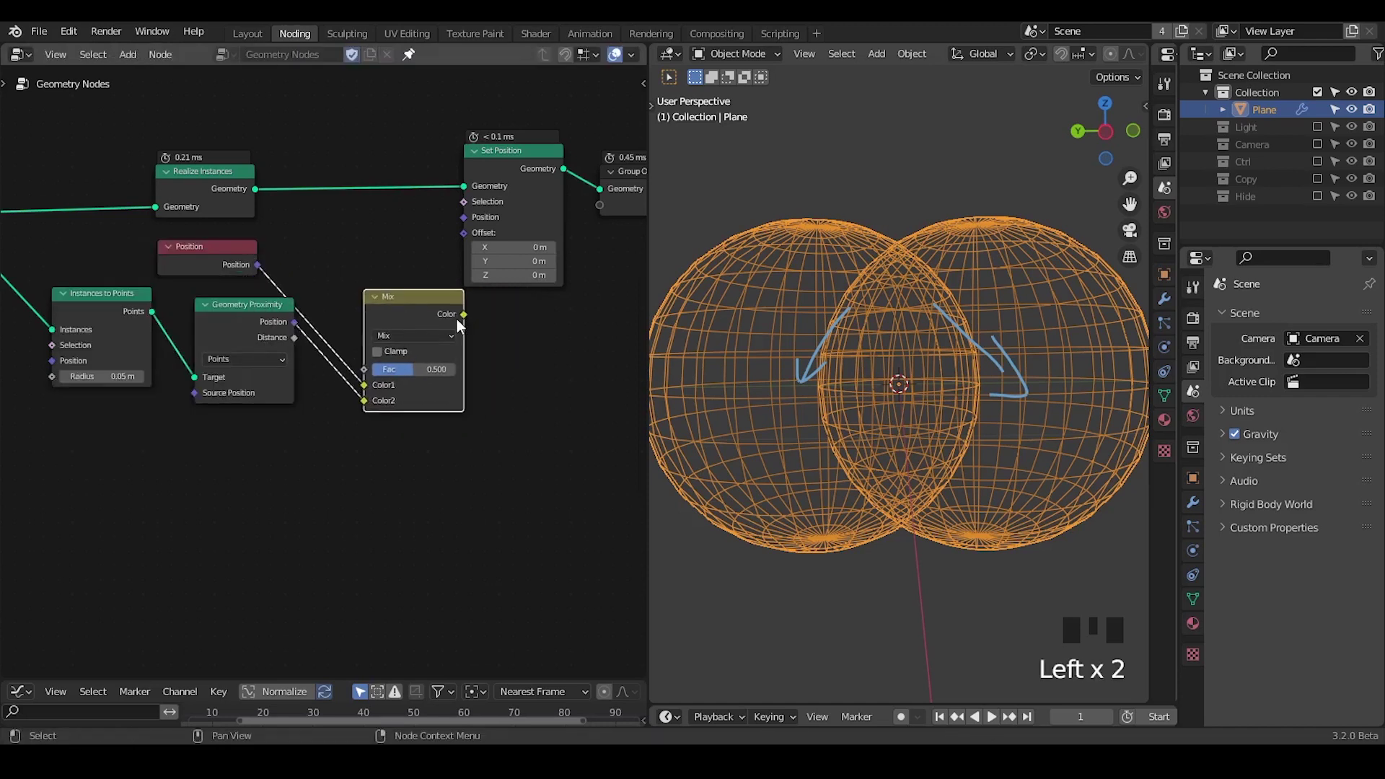
left_click_drag(477, 306, 489, 282)
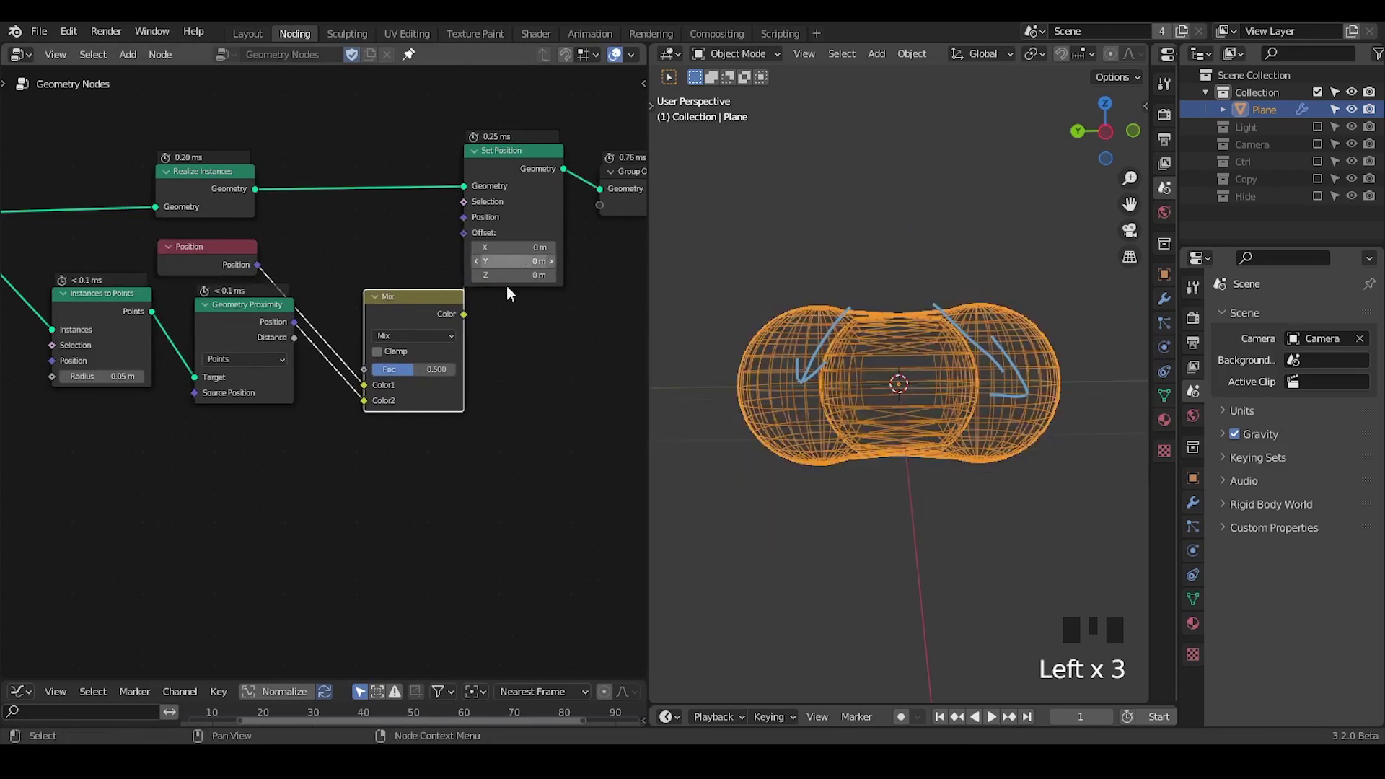
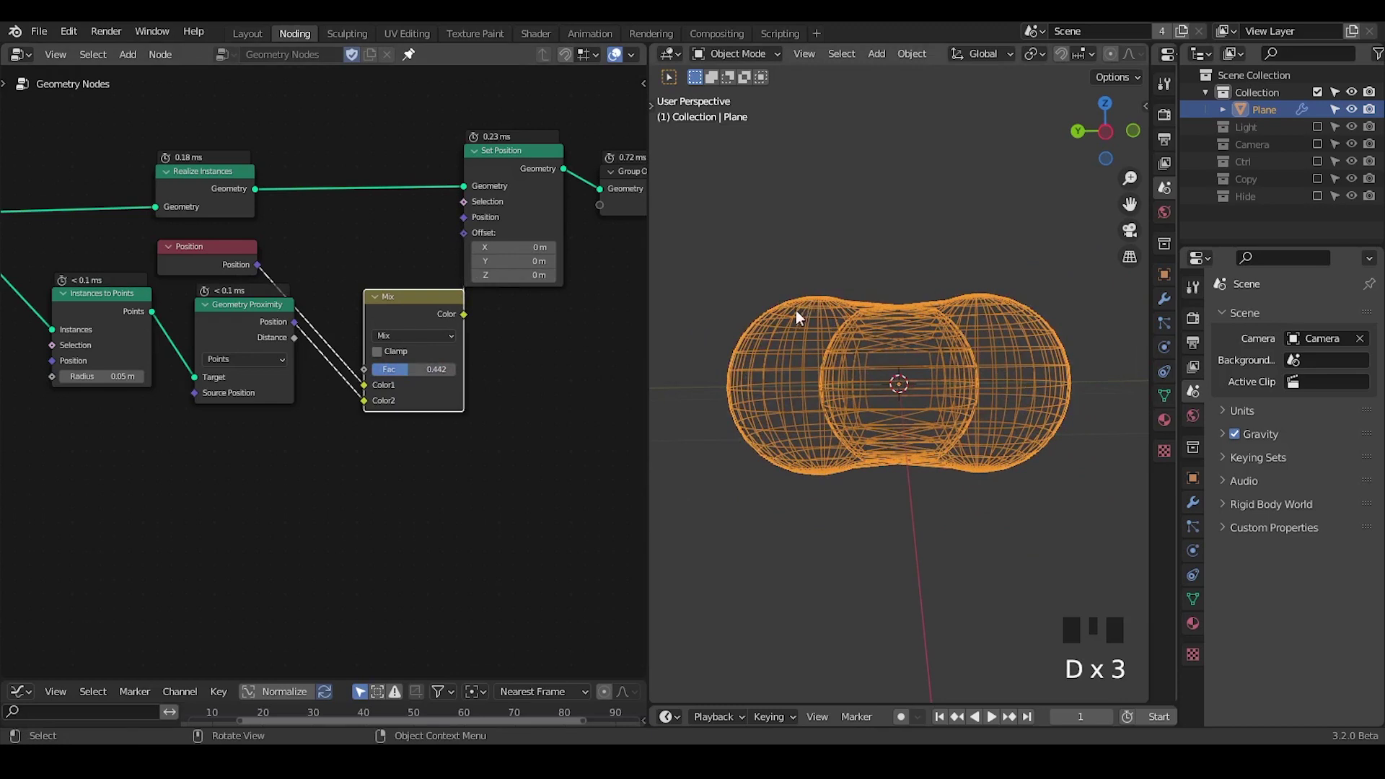
Set the Mix factor to 0.442, squashing the spheres into one merged capsule
scroll("up", 3)
key("d")
left_click(806, 308)
key("d")
key("d")
key("d")
left_click(790, 342)
key("d")
key("d")
key("d")
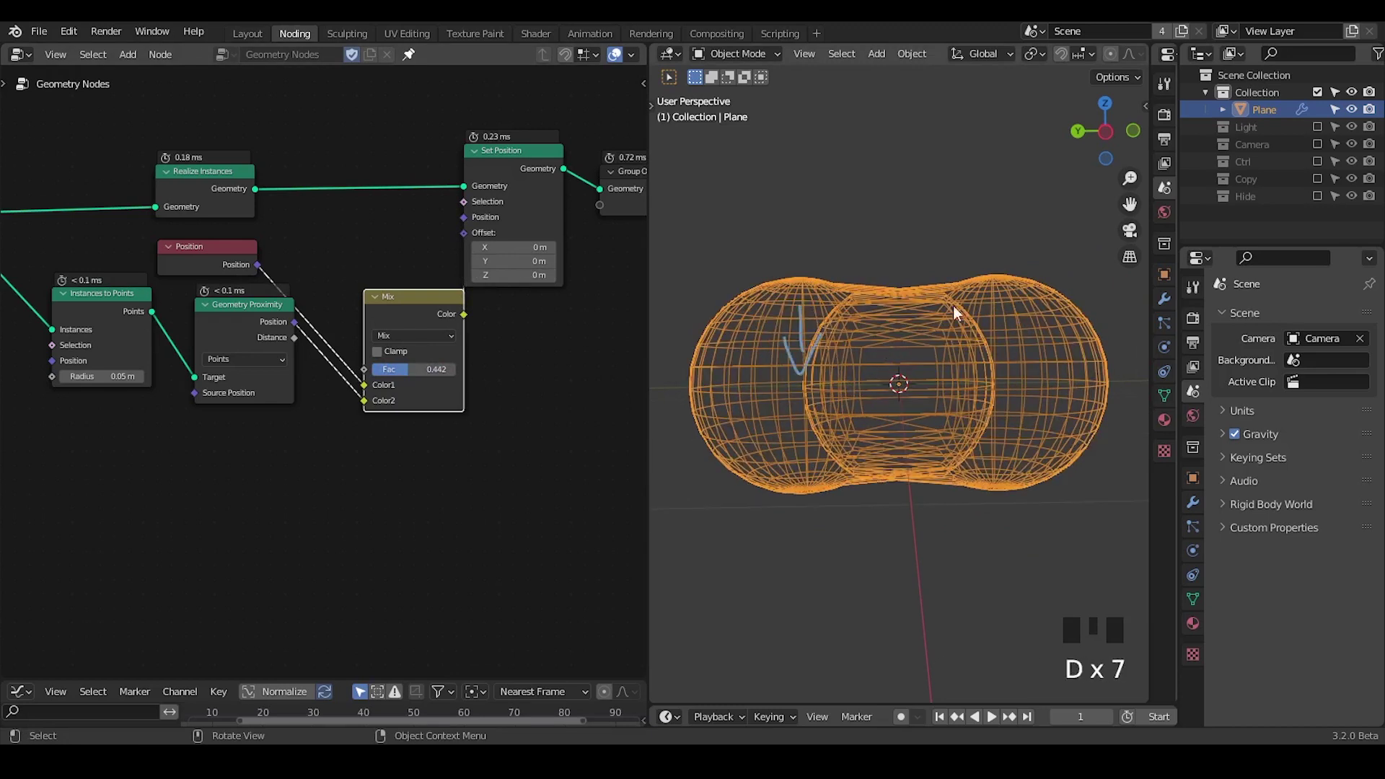
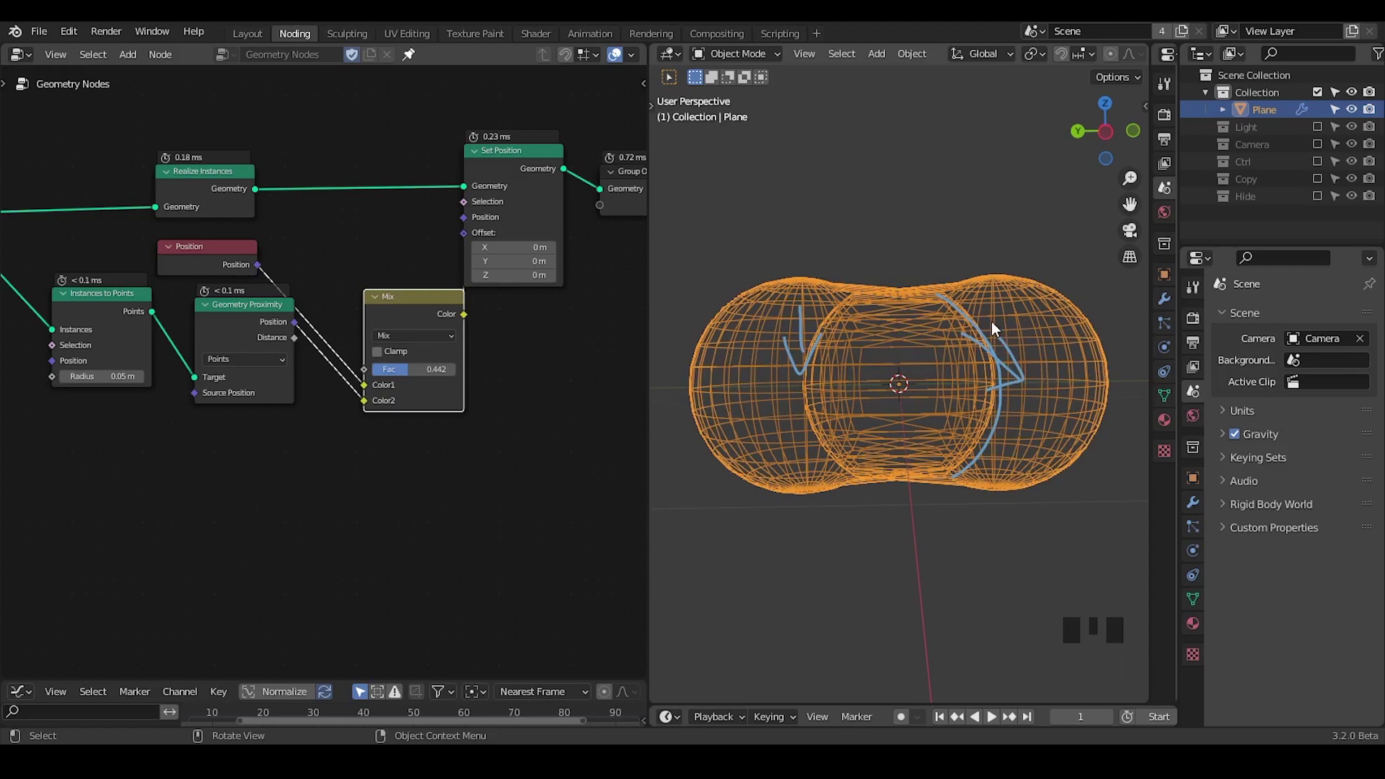
key("ctrl+shift+alt+w")
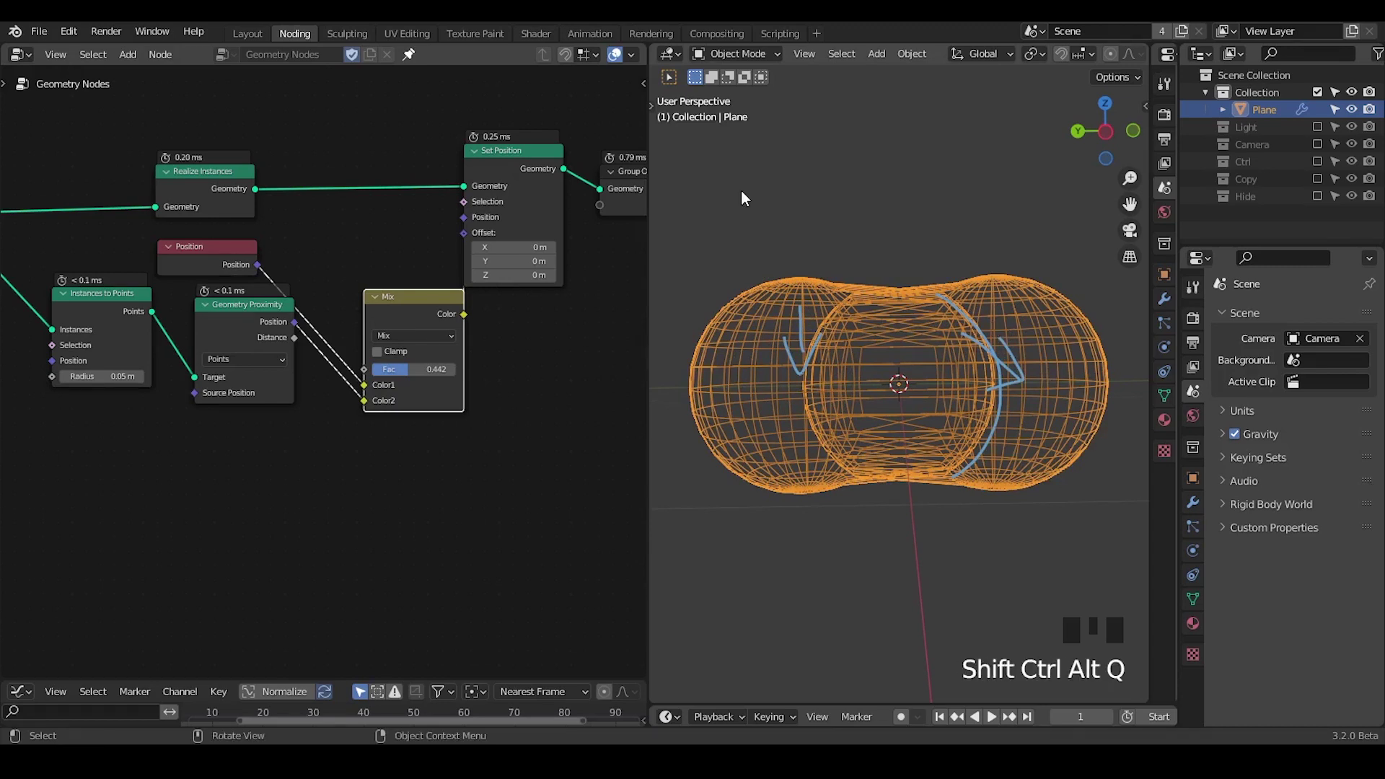
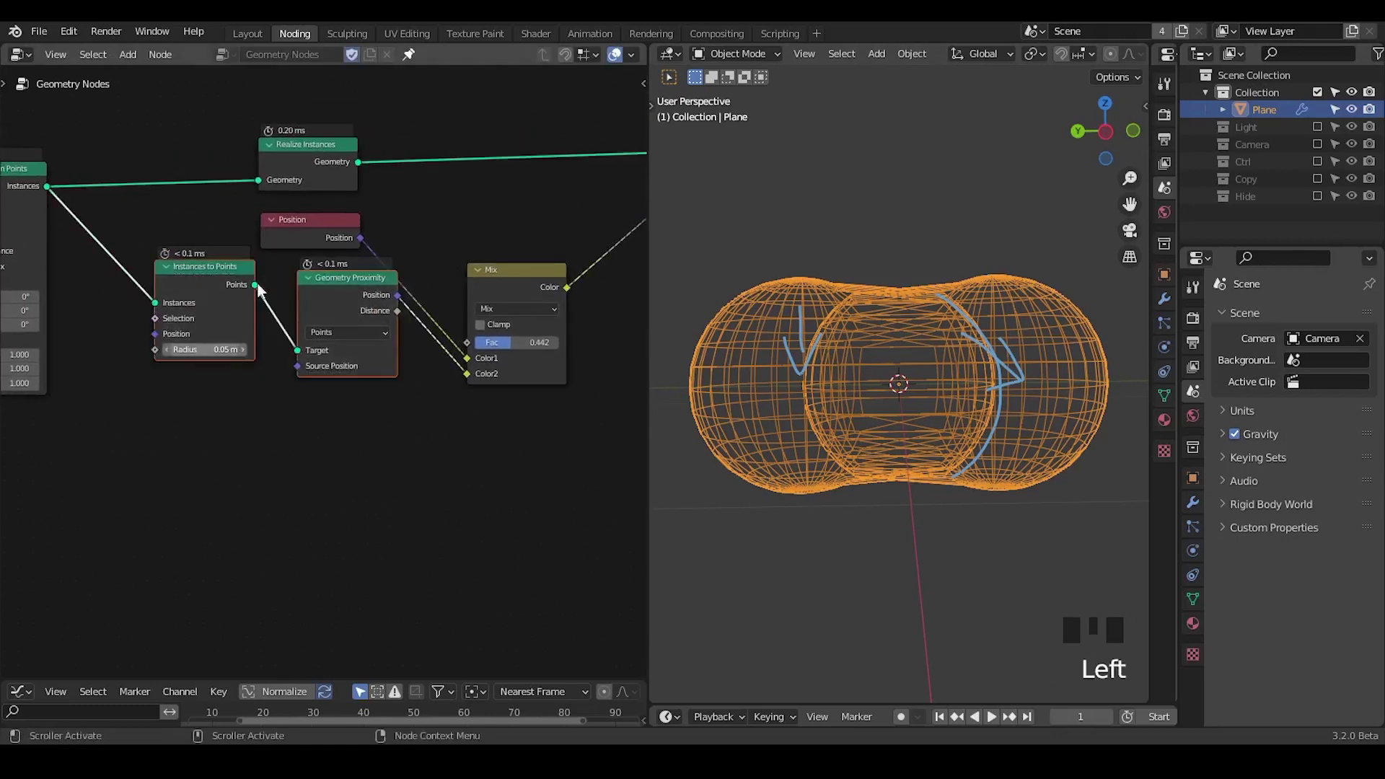
Insert a Capture Attribute node before Realize Instances capturing the instance Position
key("g")
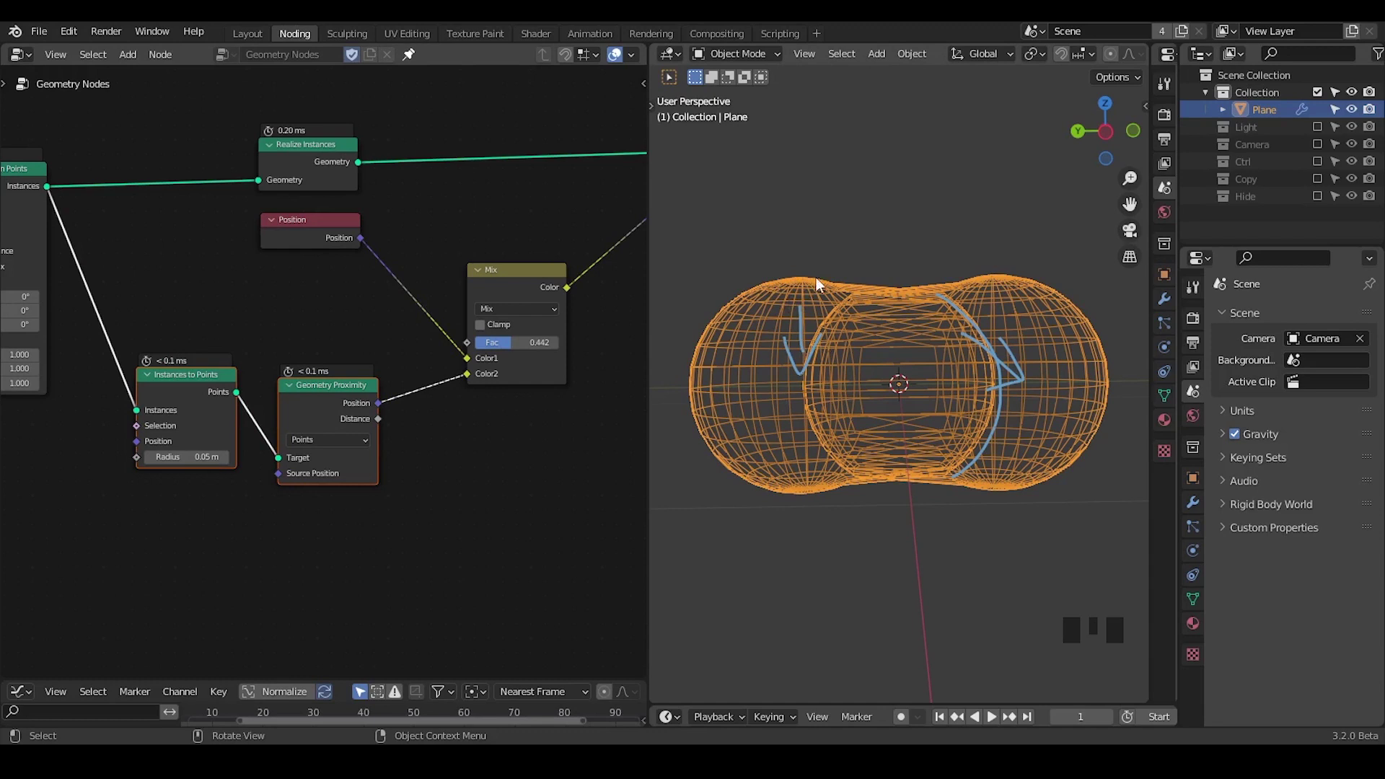
left_click(341, 240)
left_click(314, 172)
key("ctrl+a")
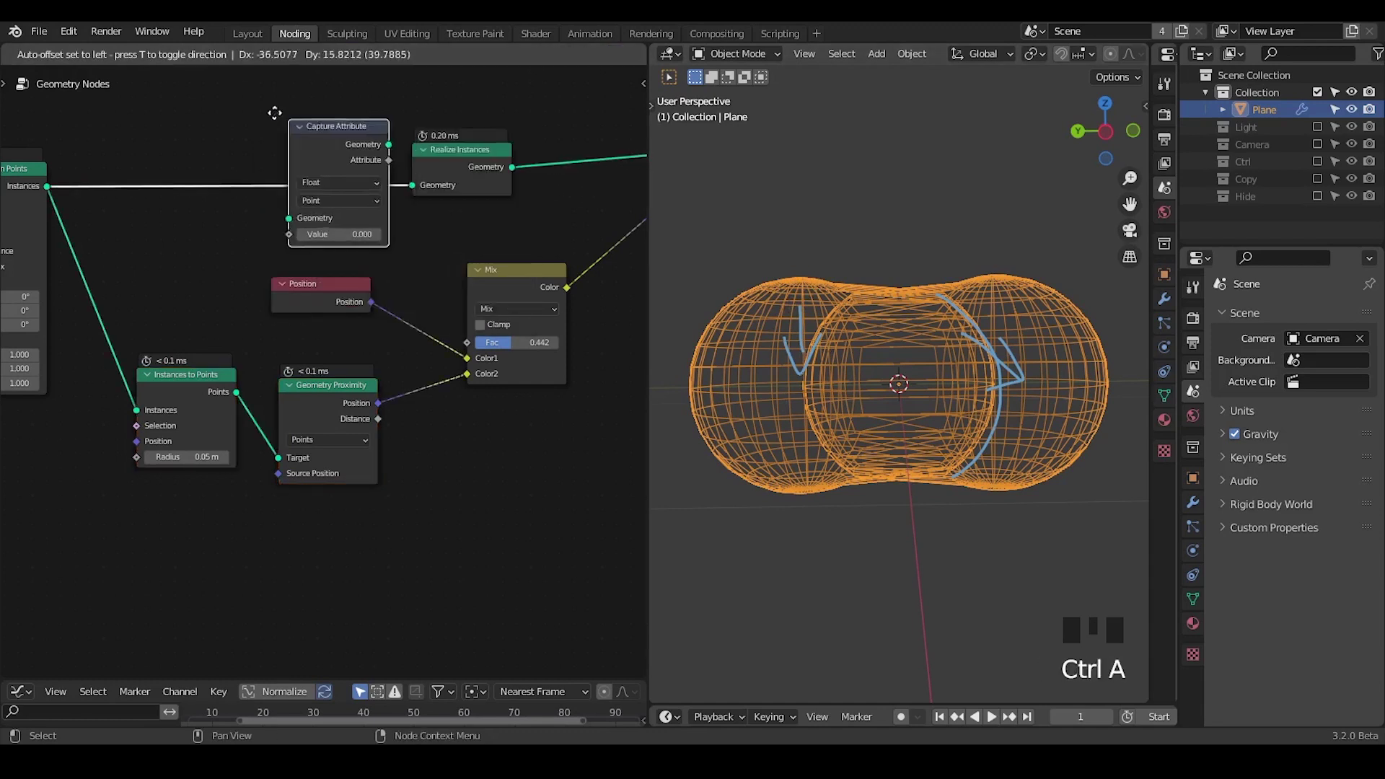
left_click_drag(325, 195, 333, 307)
left_click_drag(232, 326, 248, 281)
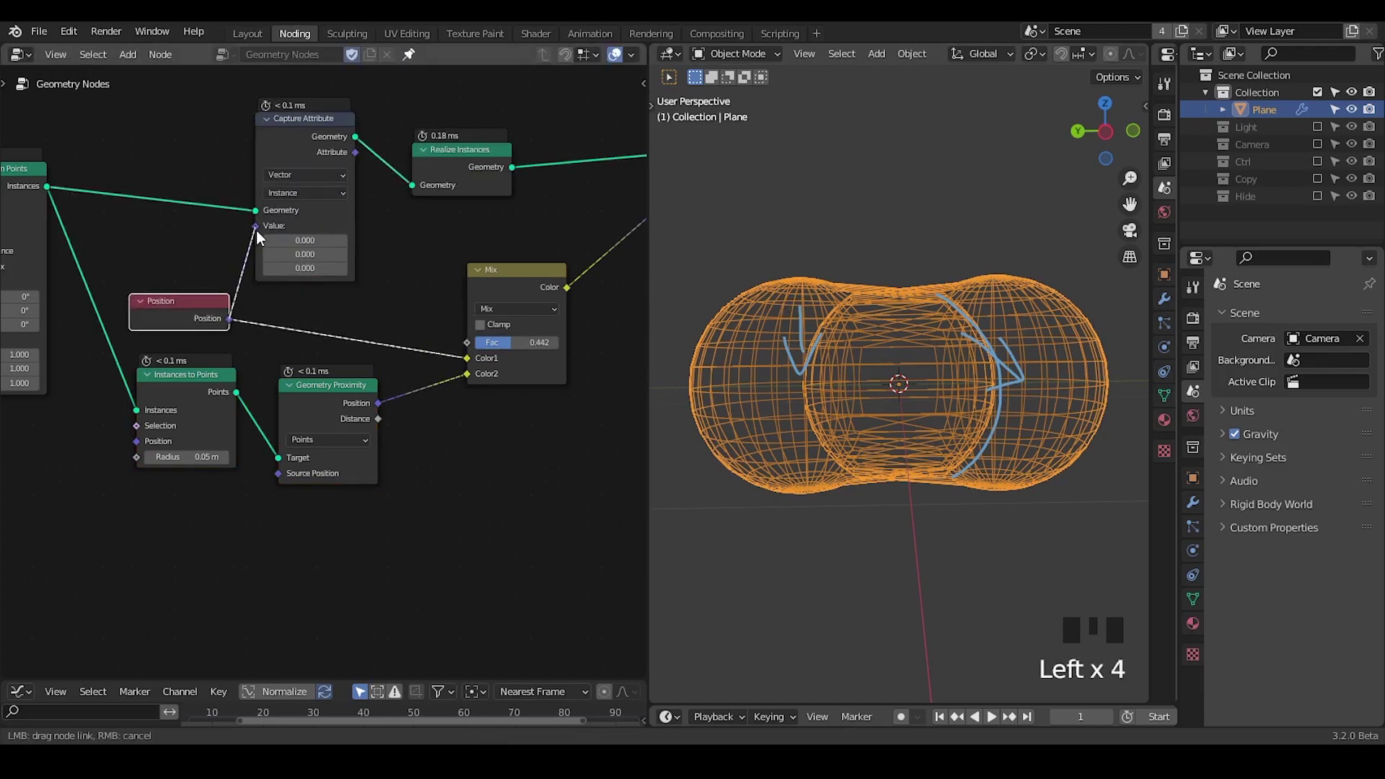
left_click_drag(401, 227, 292, 169)
left_click_drag(291, 169, 308, 191)
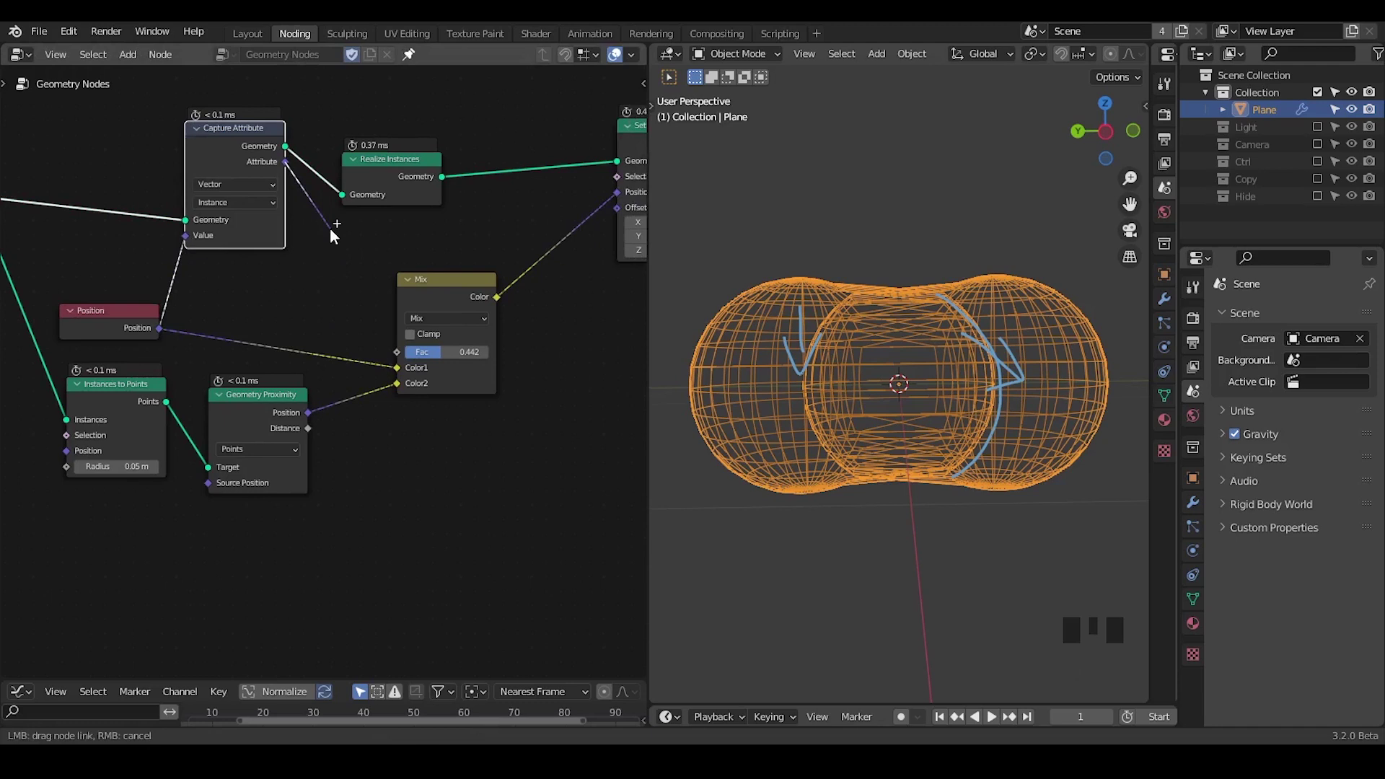
left_click_drag(178, 311, 199, 363)
left_click(199, 364)
Set Capture Attribute to Vector type on the Instance domain
key("d")
left_click(110, 270)
key("d")
key("d")
key("d")
left_click(109, 274)
key("d")
key("d")
key("d")
left_click(113, 337)
key("d")
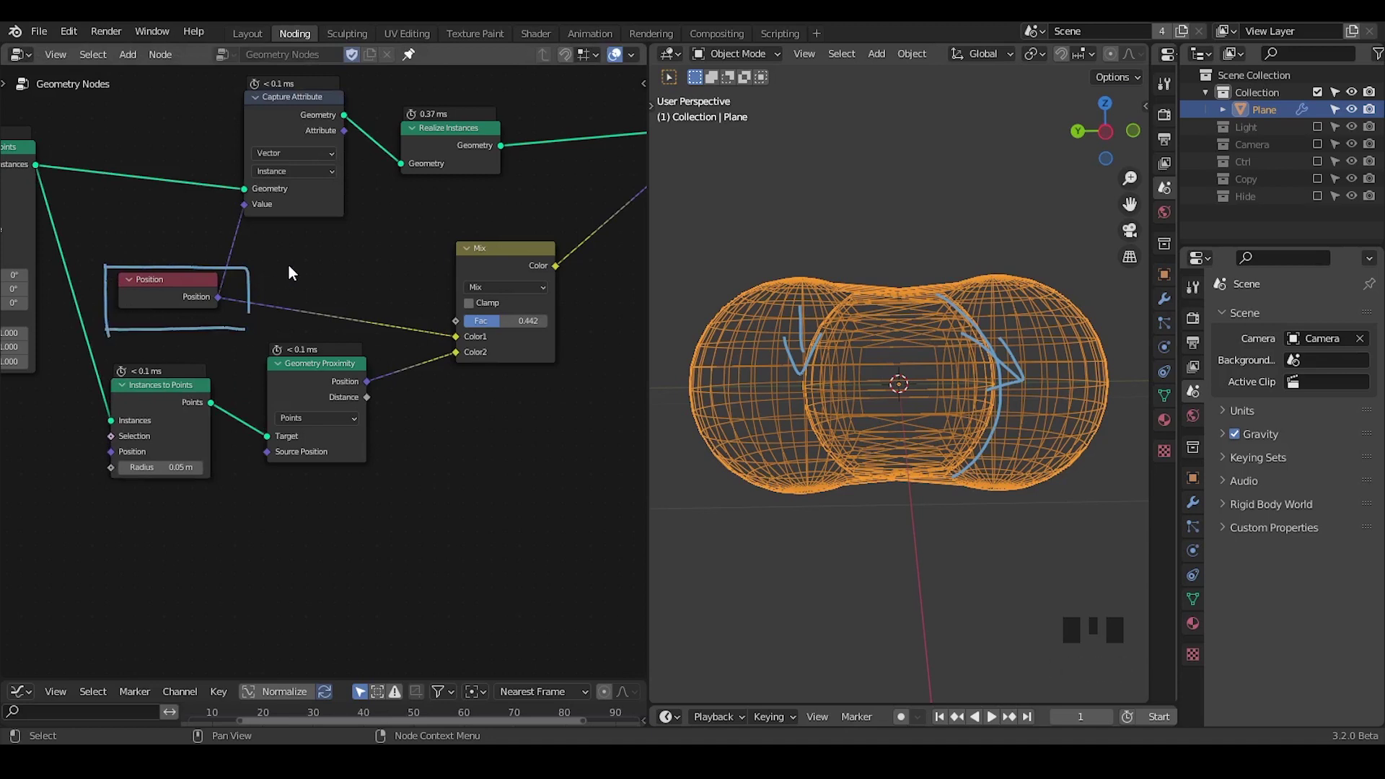
middle_click(331, 286)
key("d")
key("d")
left_click(171, 240)
key("d")
key("d")
key("d")
Sketch notes circling Realize Instances and the position links, then nudge the Mix node right
left_click(601, 179)
key("d")
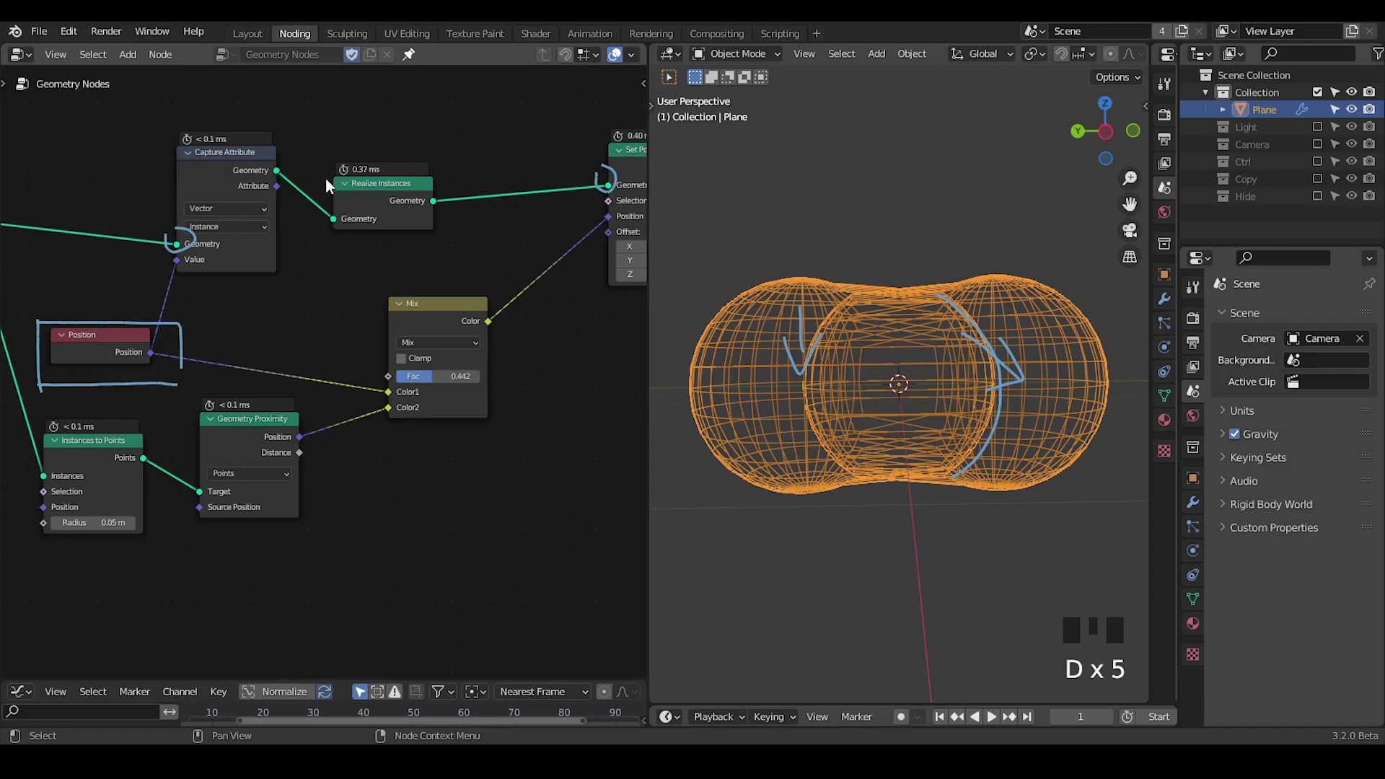
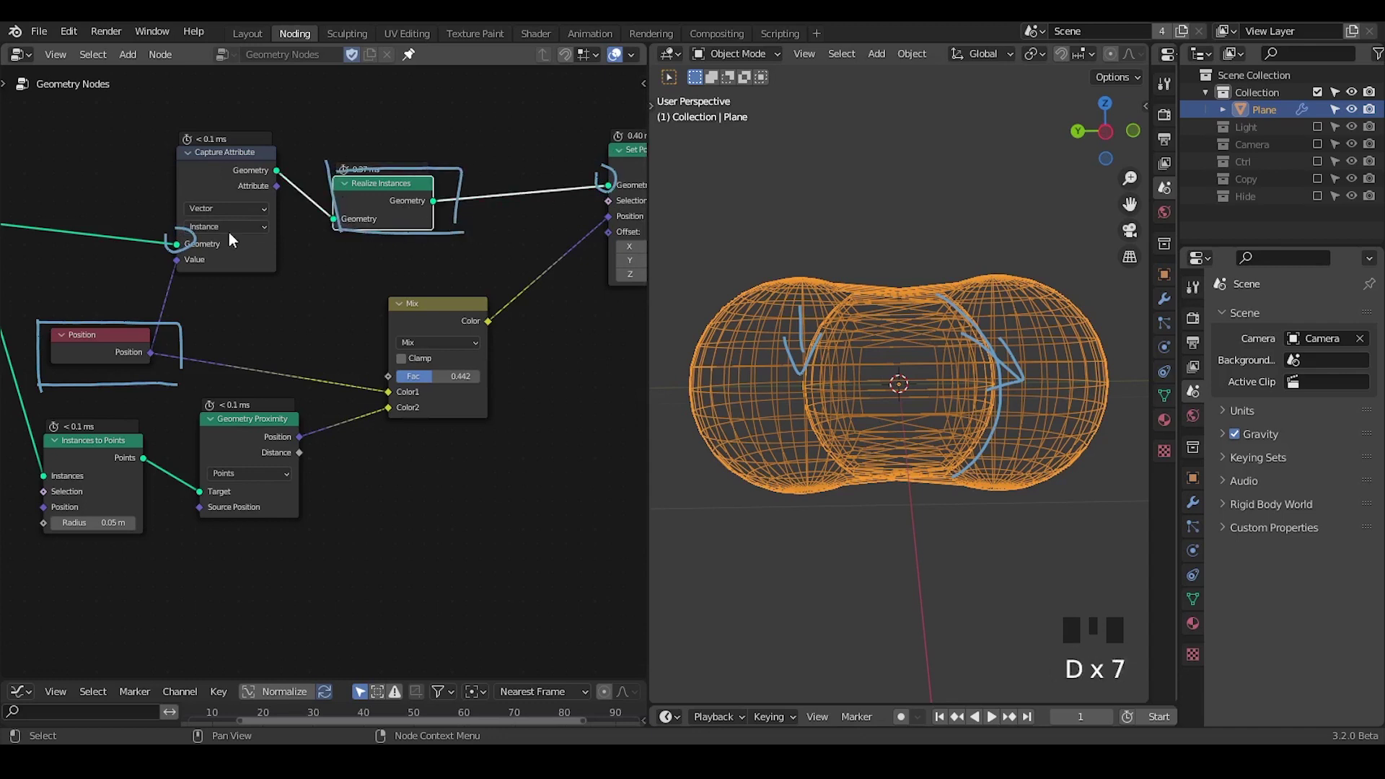
key("d")
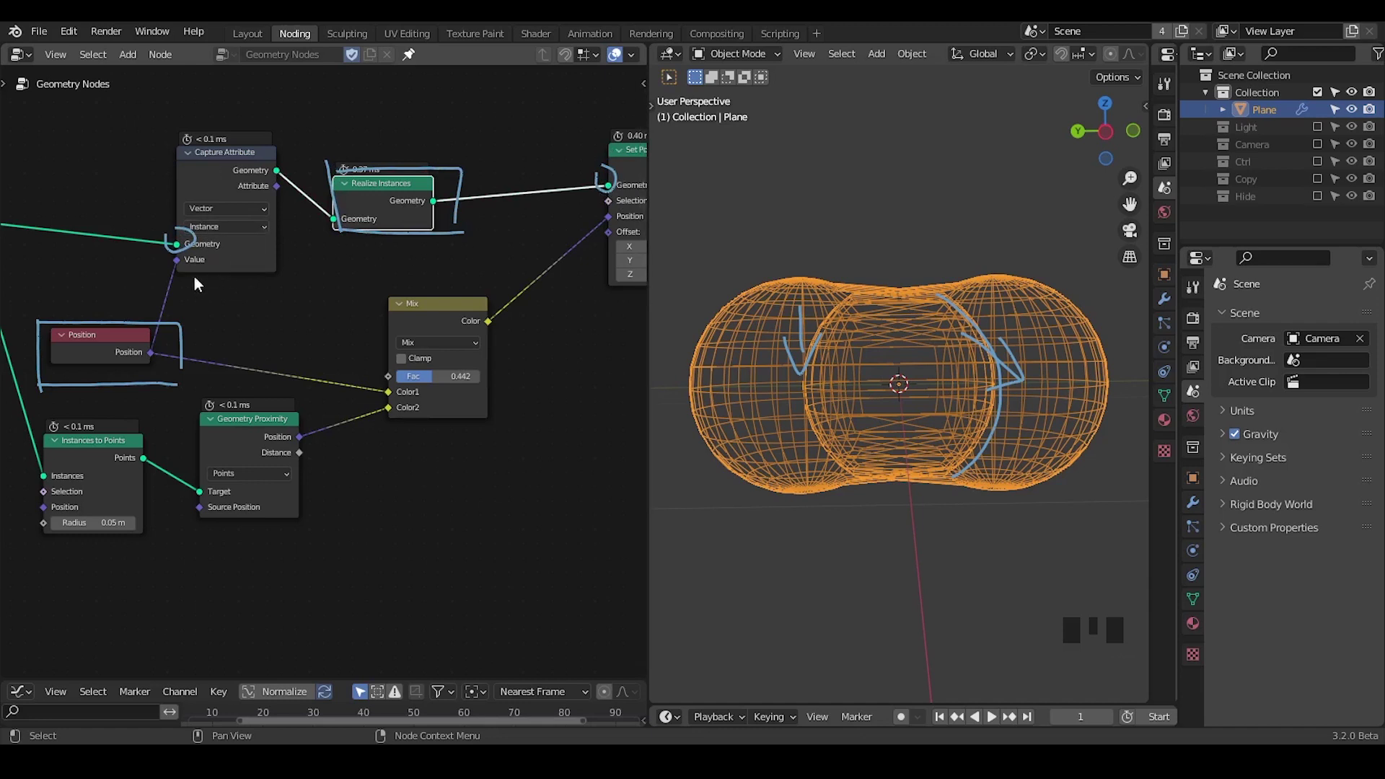
key("d")
left_click(157, 292)
key("d")
key("d")
key("d")
left_click(237, 331)
key("d")
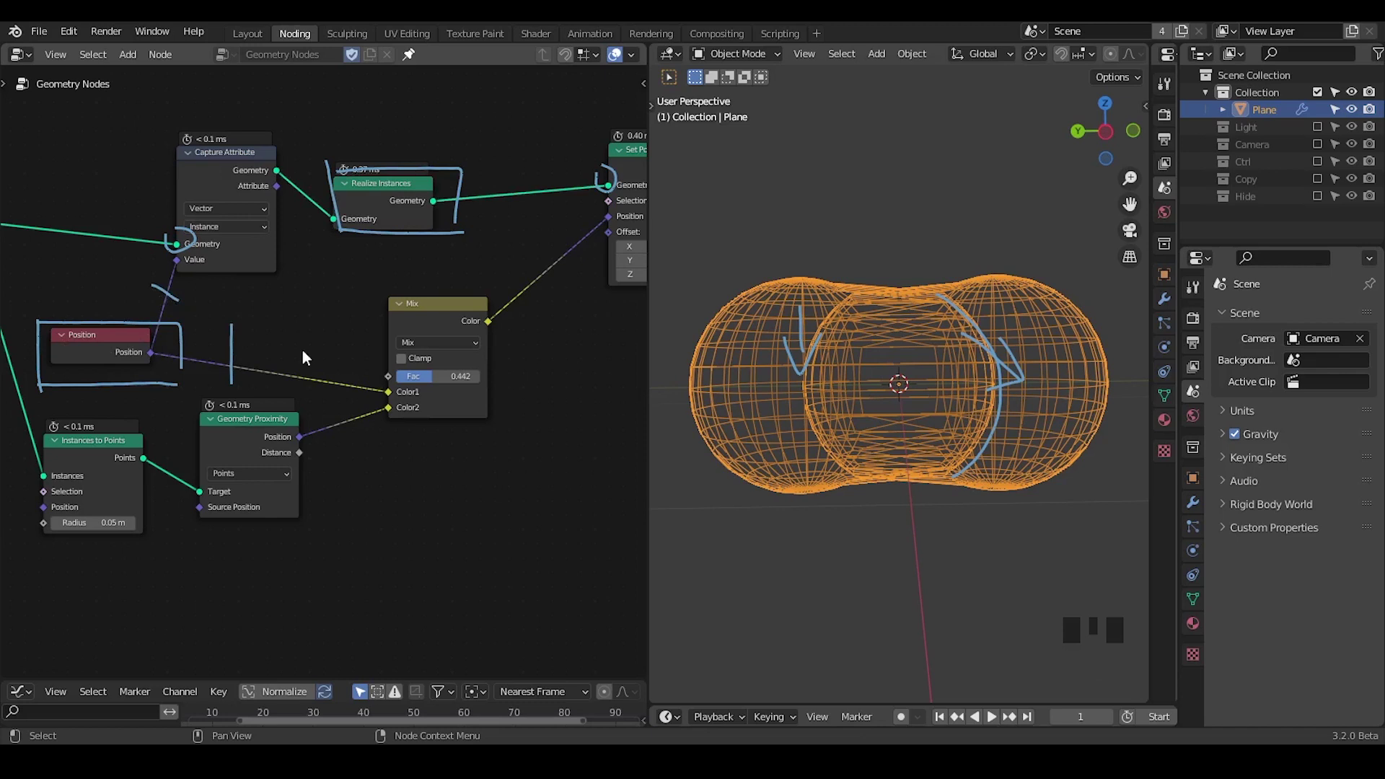
left_click(423, 321)
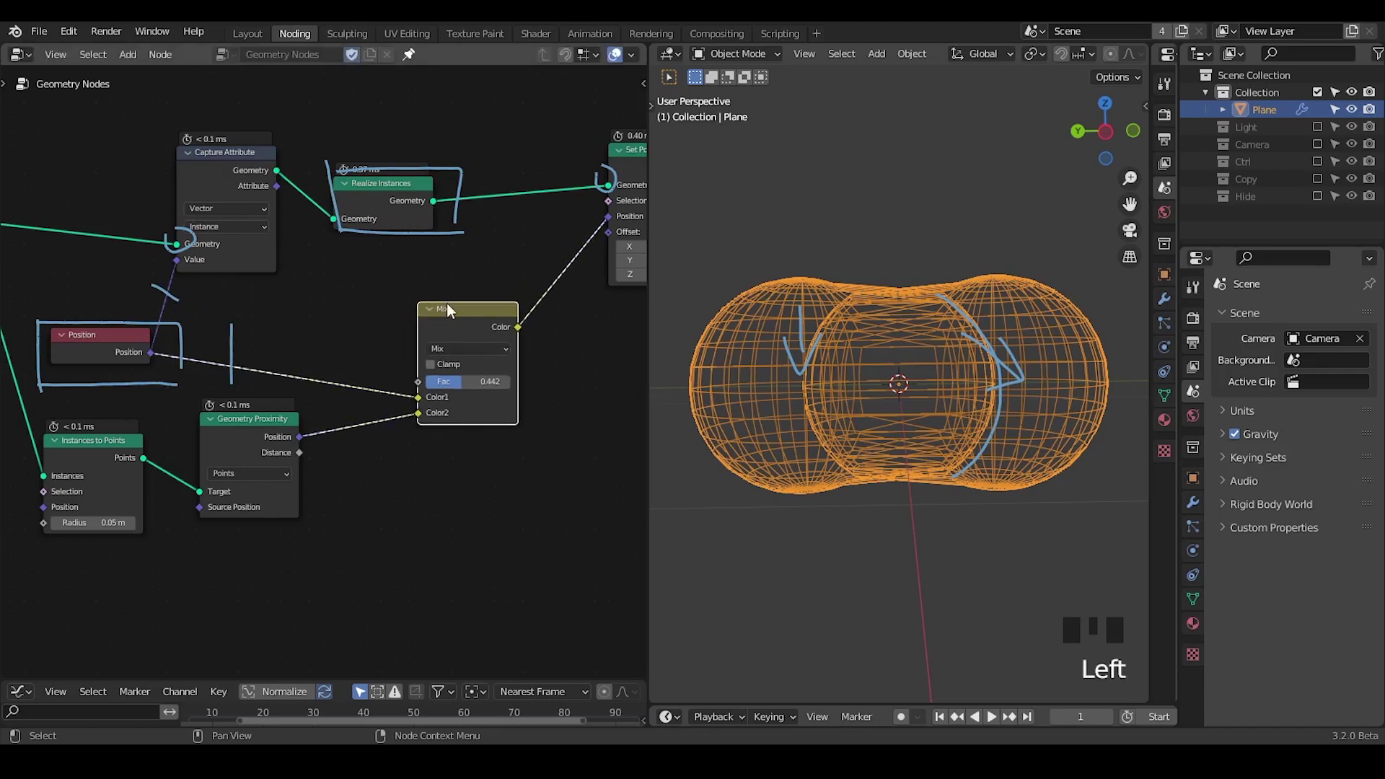
Wire captured instance position and proximity Position into Compare, Result into Set Position Selection
left_click_drag(388, 282, 277, 183)
left_click_drag(276, 183, 295, 207)
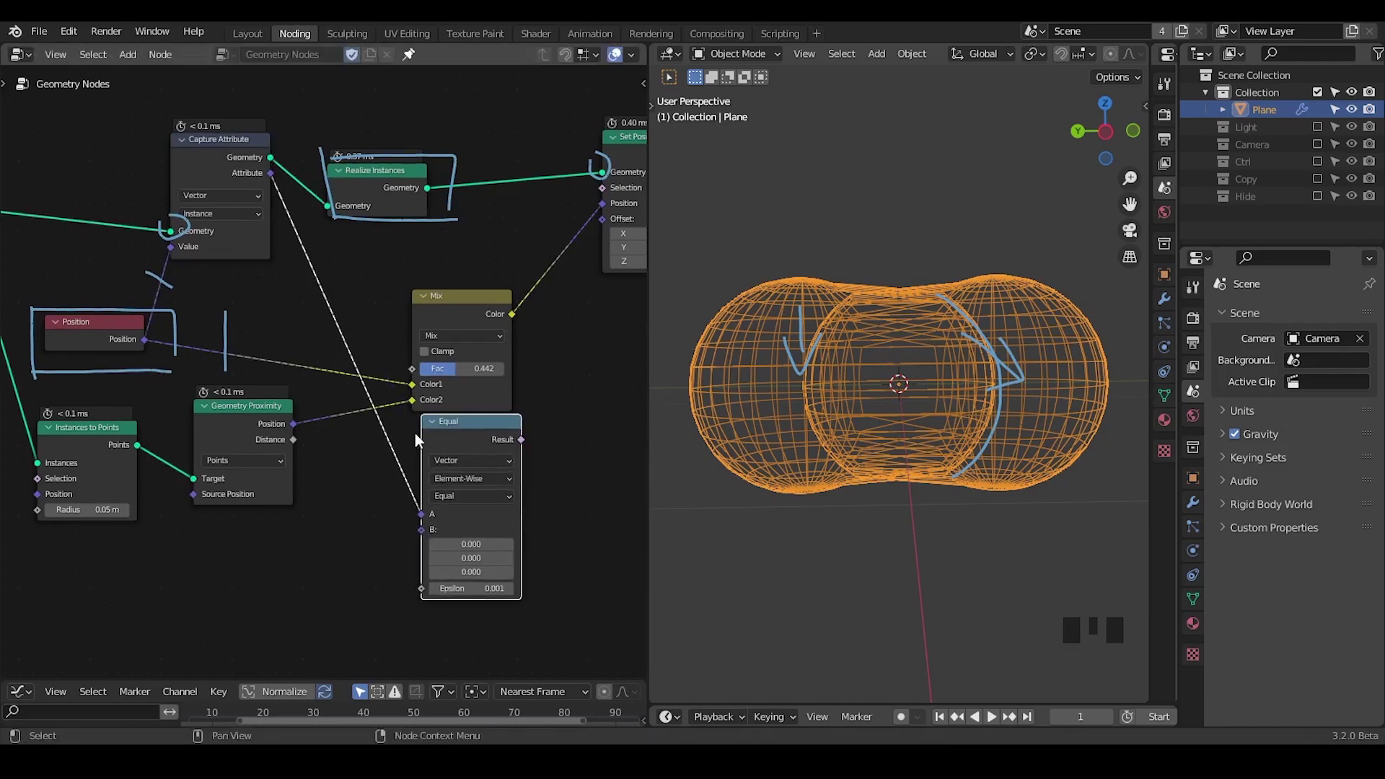
left_click(314, 443)
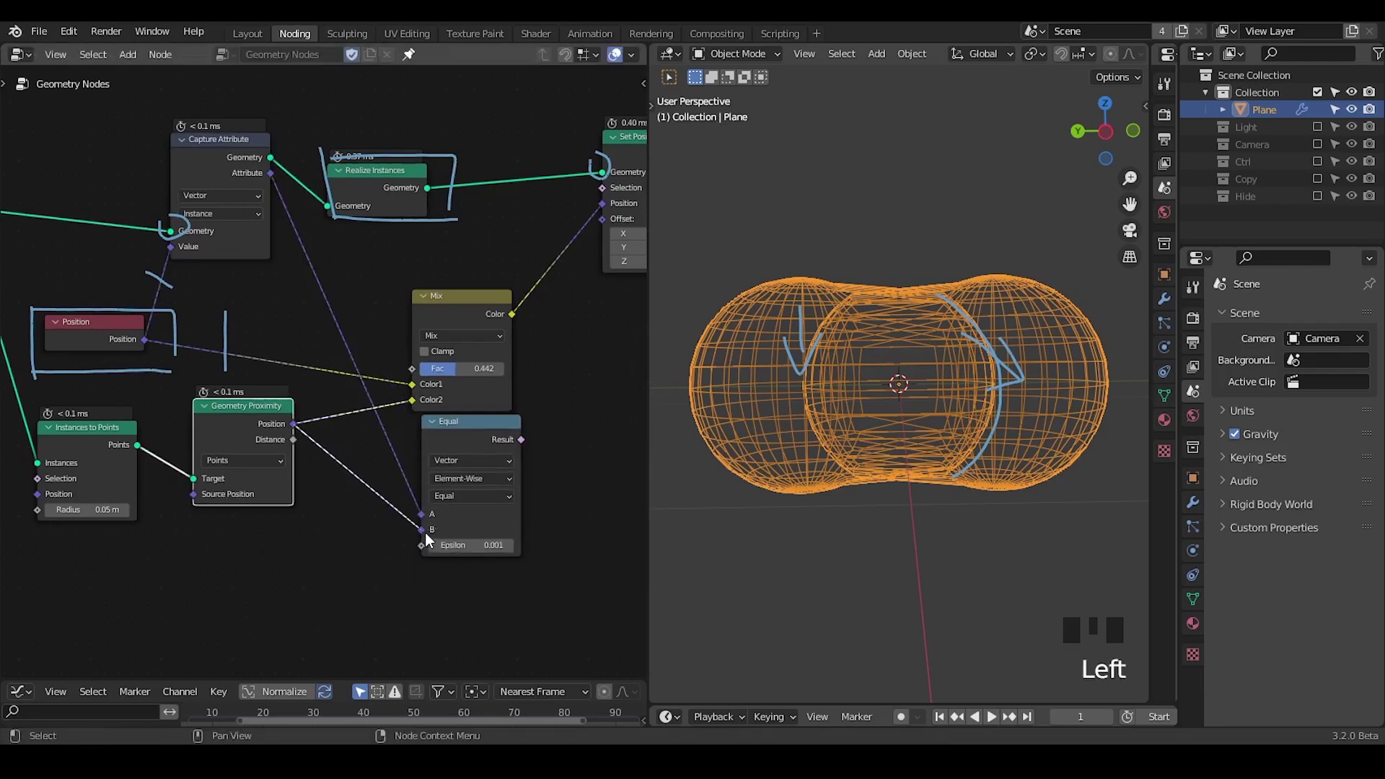
left_click_drag(388, 470, 461, 428)
left_click(460, 429)
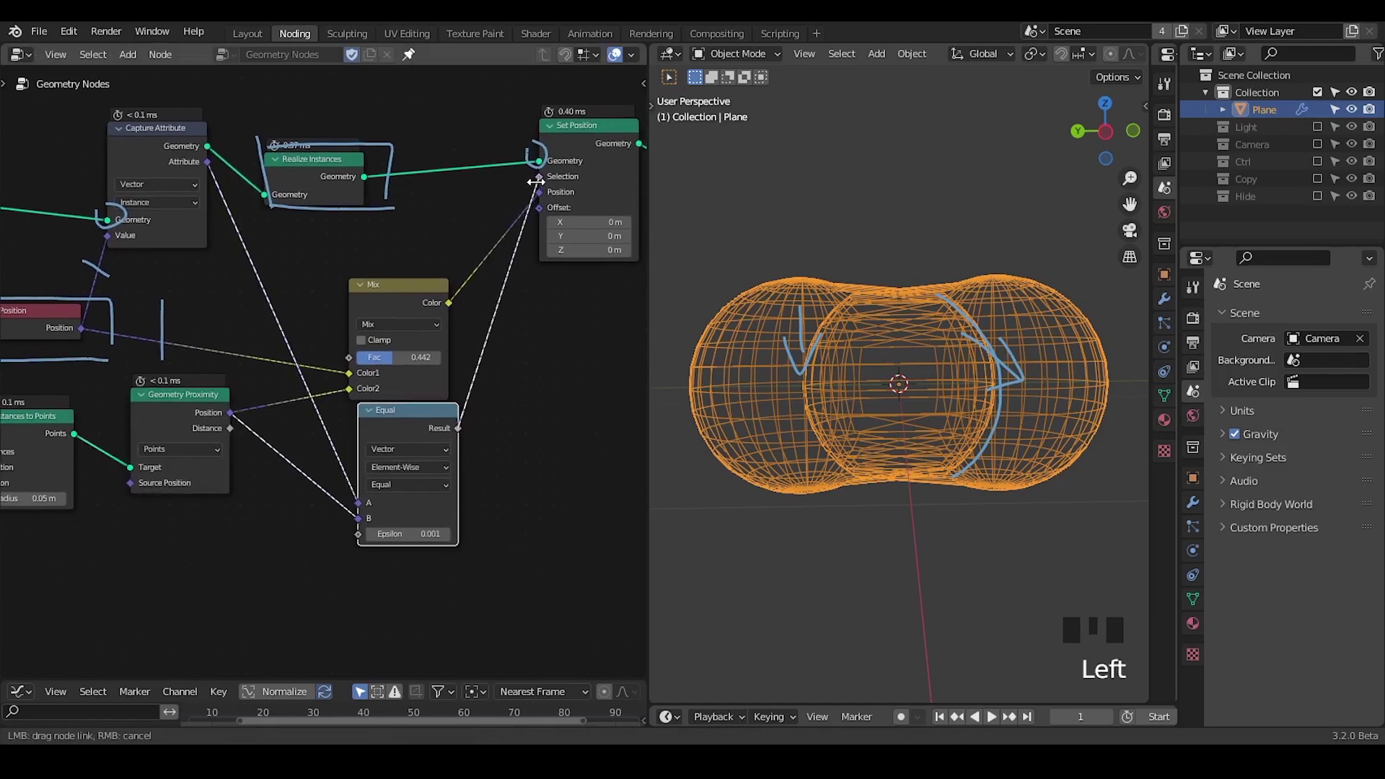
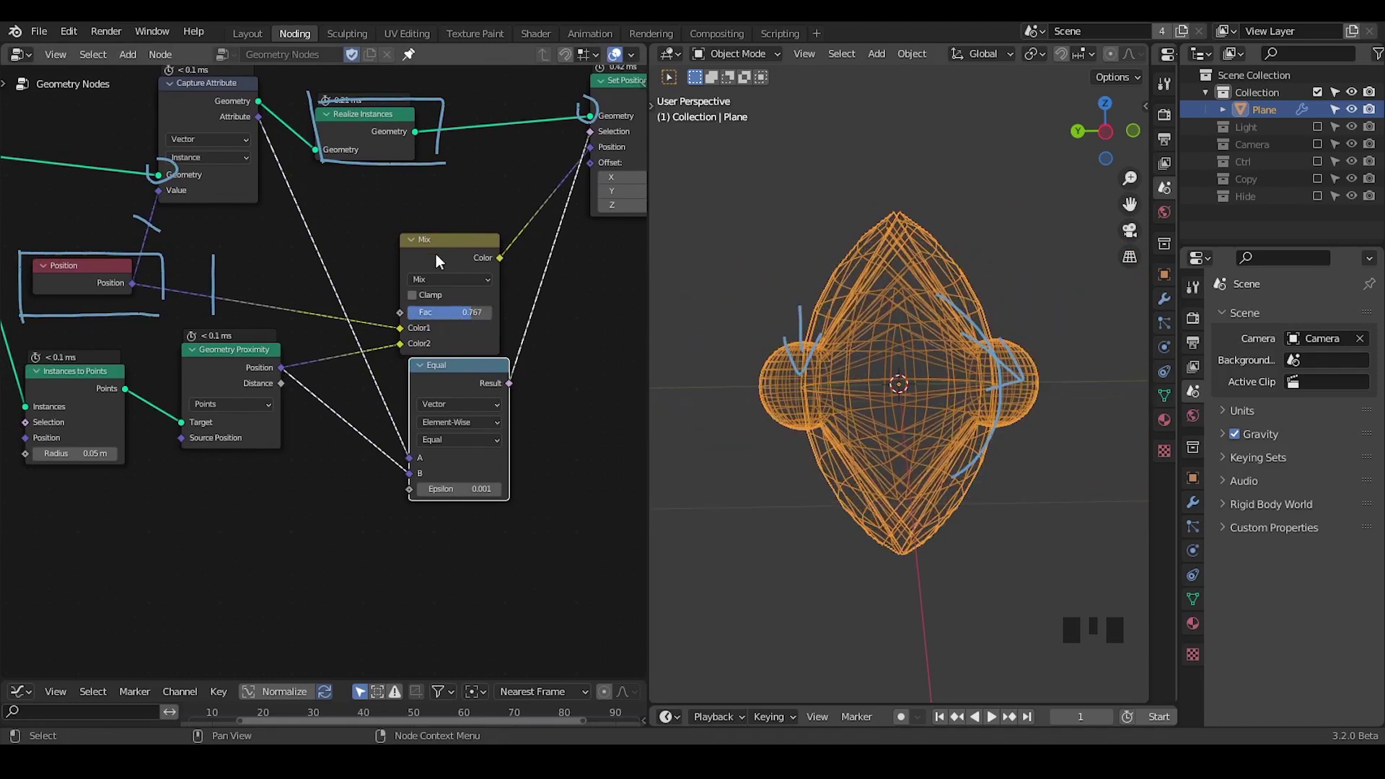
Switch the Compare operation to Not Equal
left_click(419, 251)
left_click_drag(500, 402, 458, 375)
left_click_drag(458, 375, 392, 155)
left_click(393, 157)
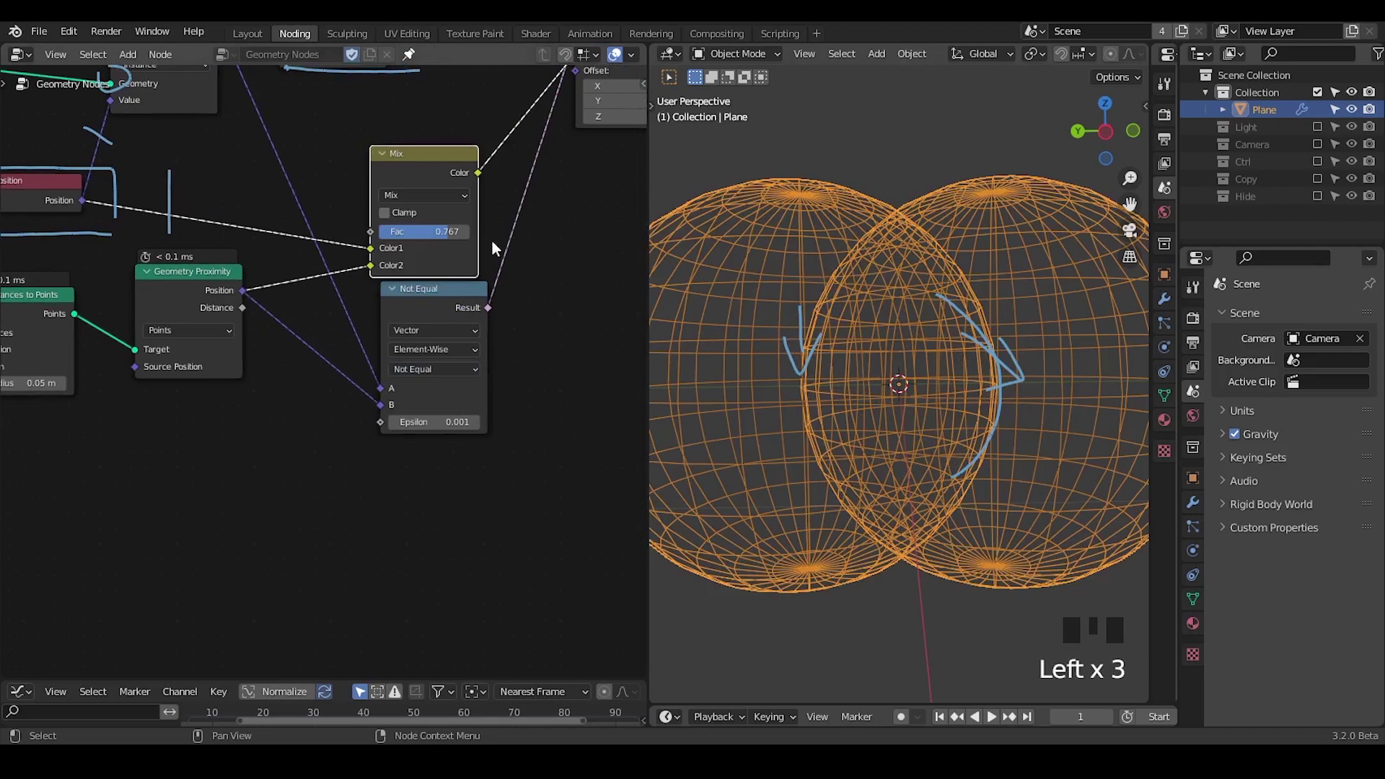
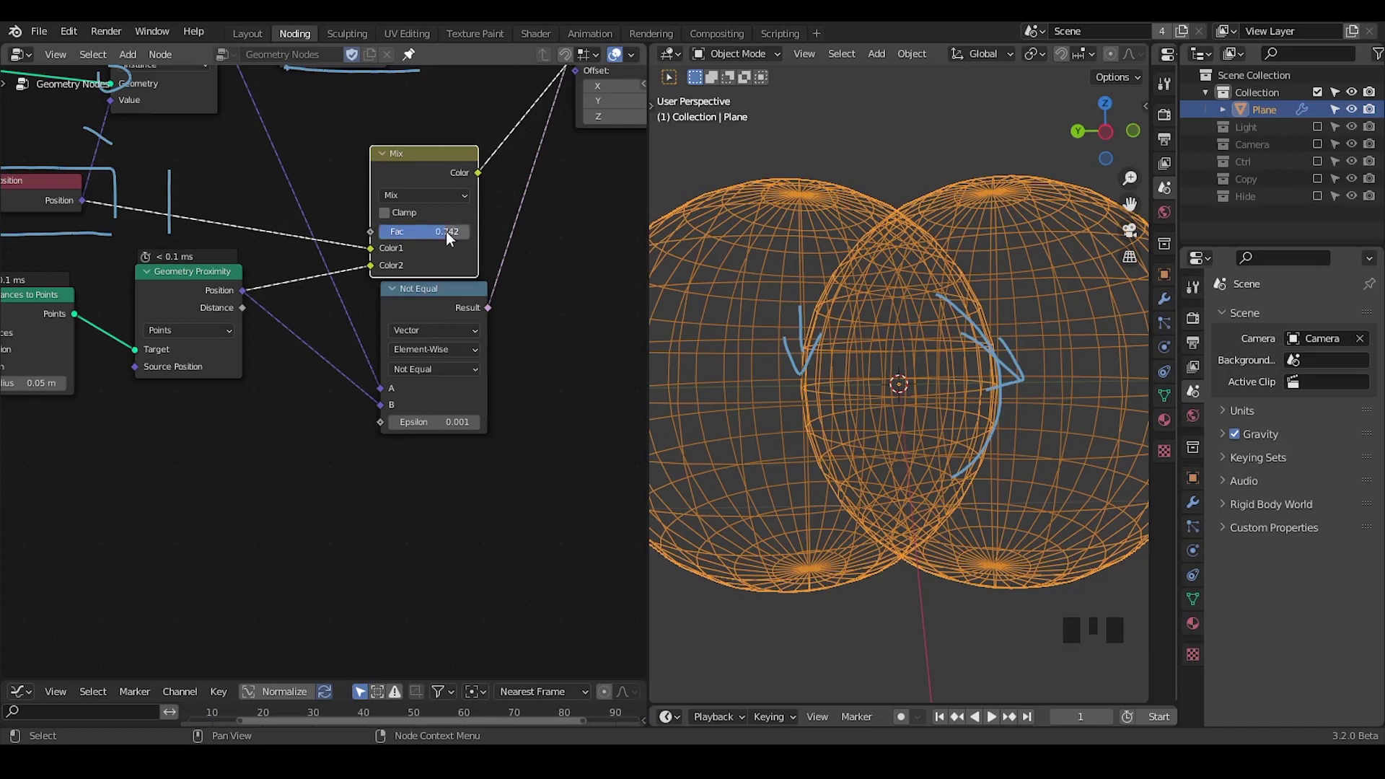
Return Compare to Equal and drop a Boolean Math Not node onto the Selection link
left_click_drag(509, 292, 360, 269)
left_click(360, 269)
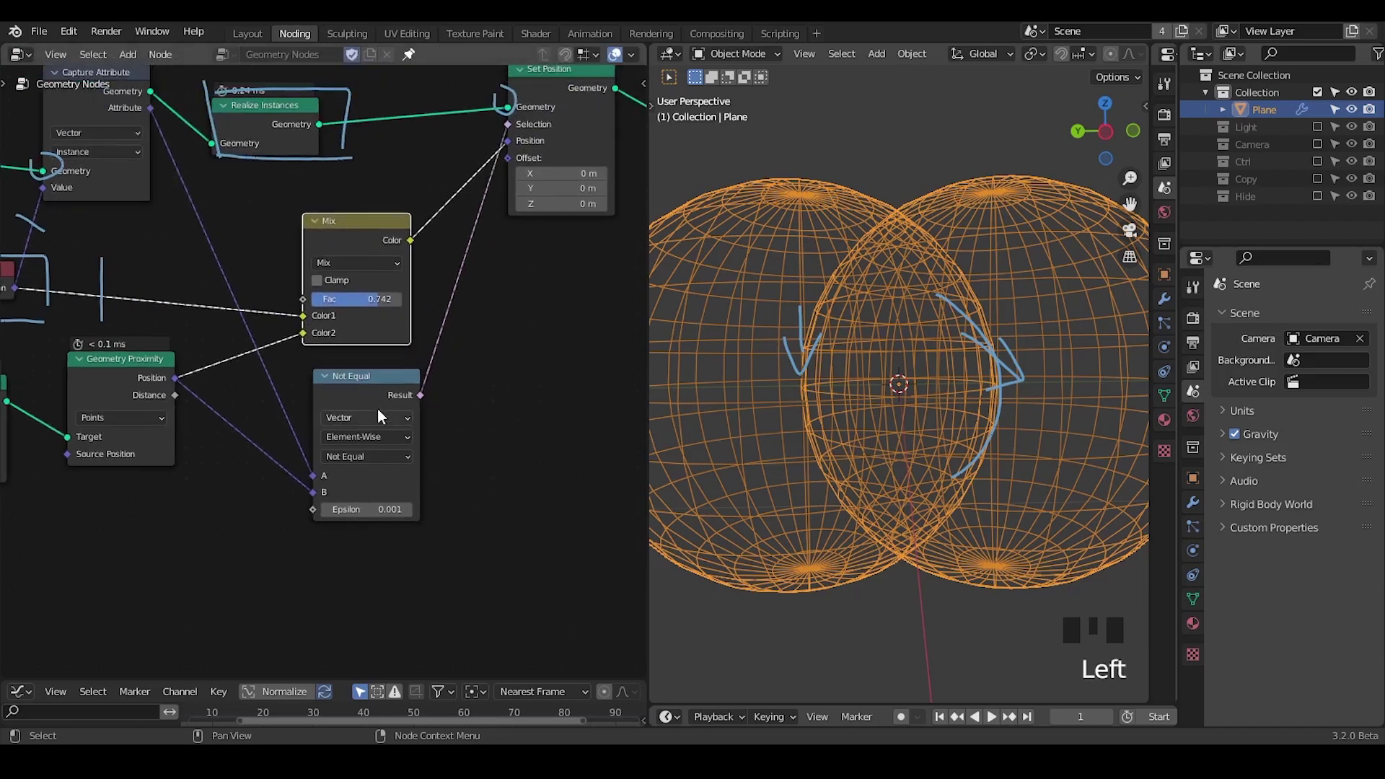
left_click_drag(379, 455, 480, 387)
key("ctrl+a")
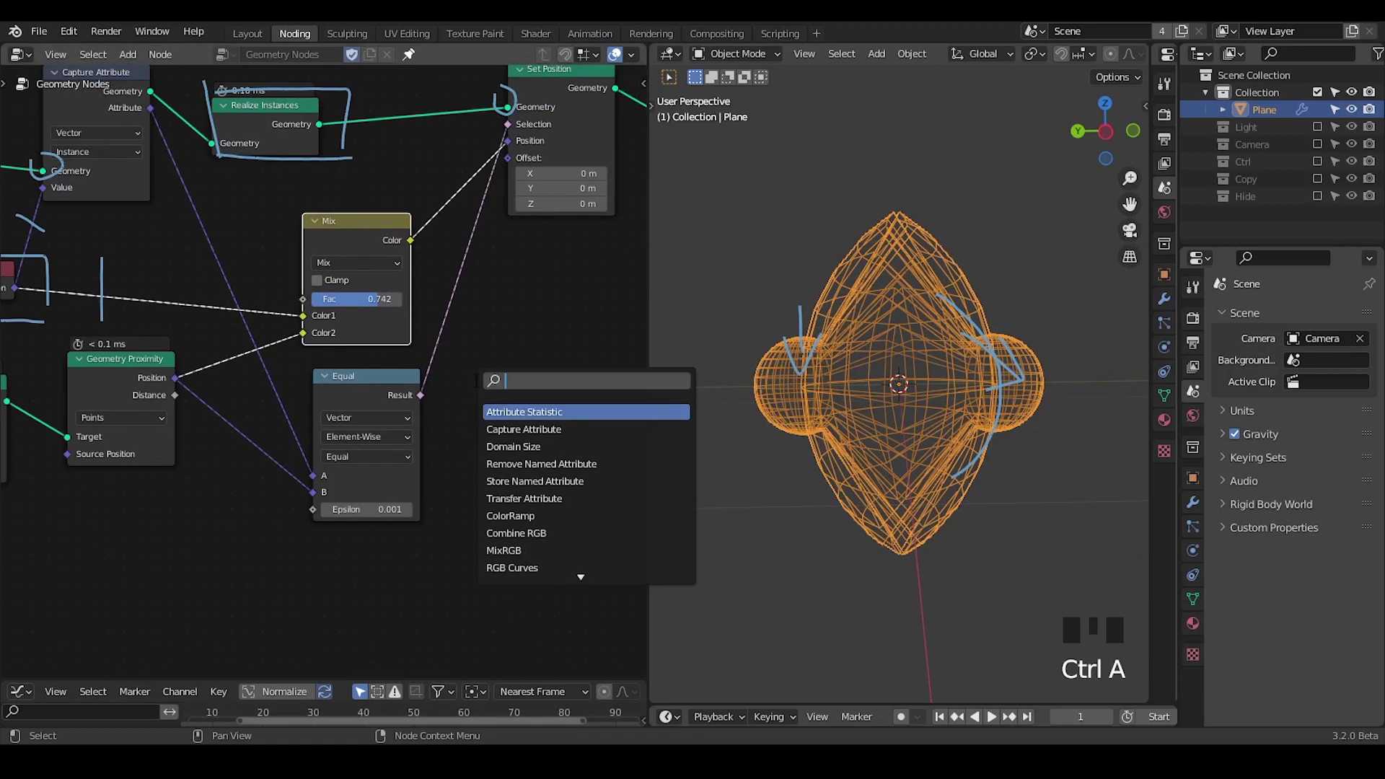
key("o")
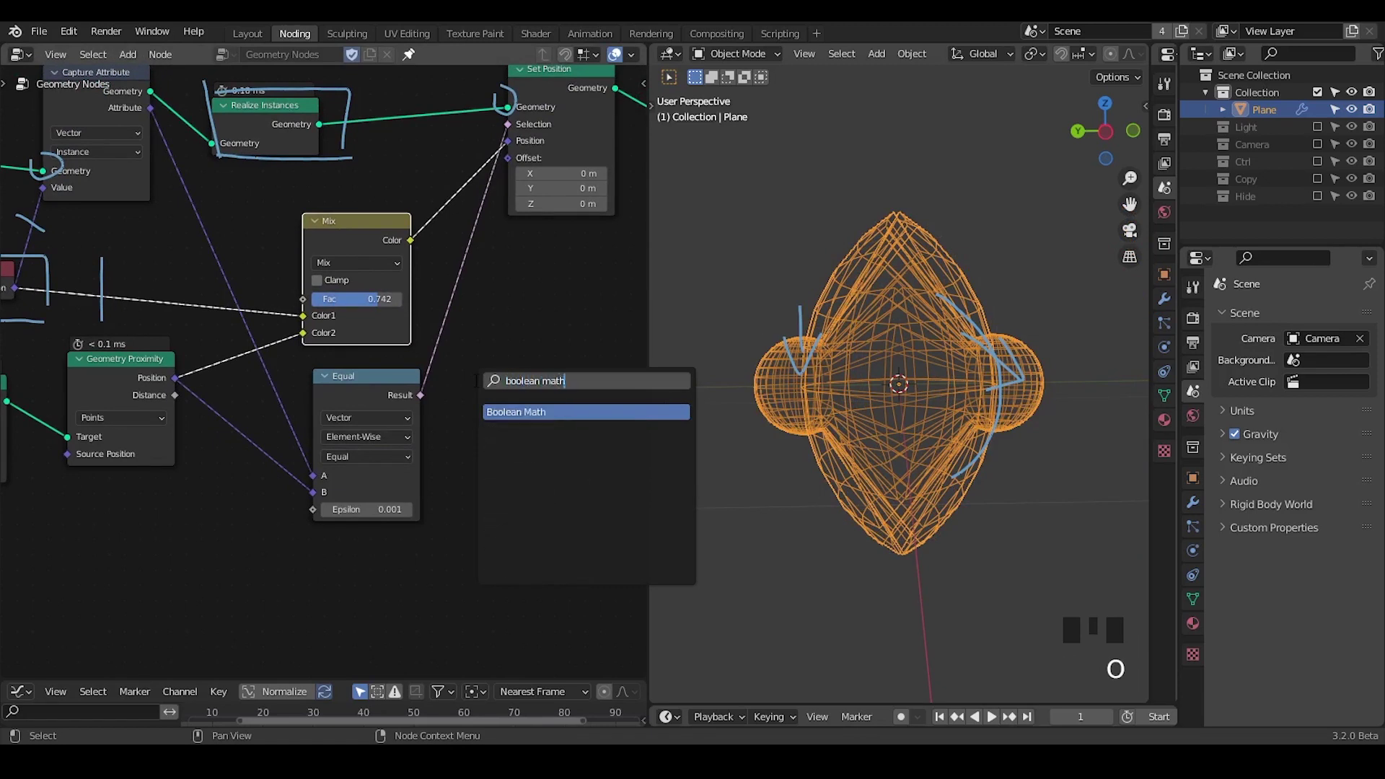
left_click_drag(571, 360, 553, 322)
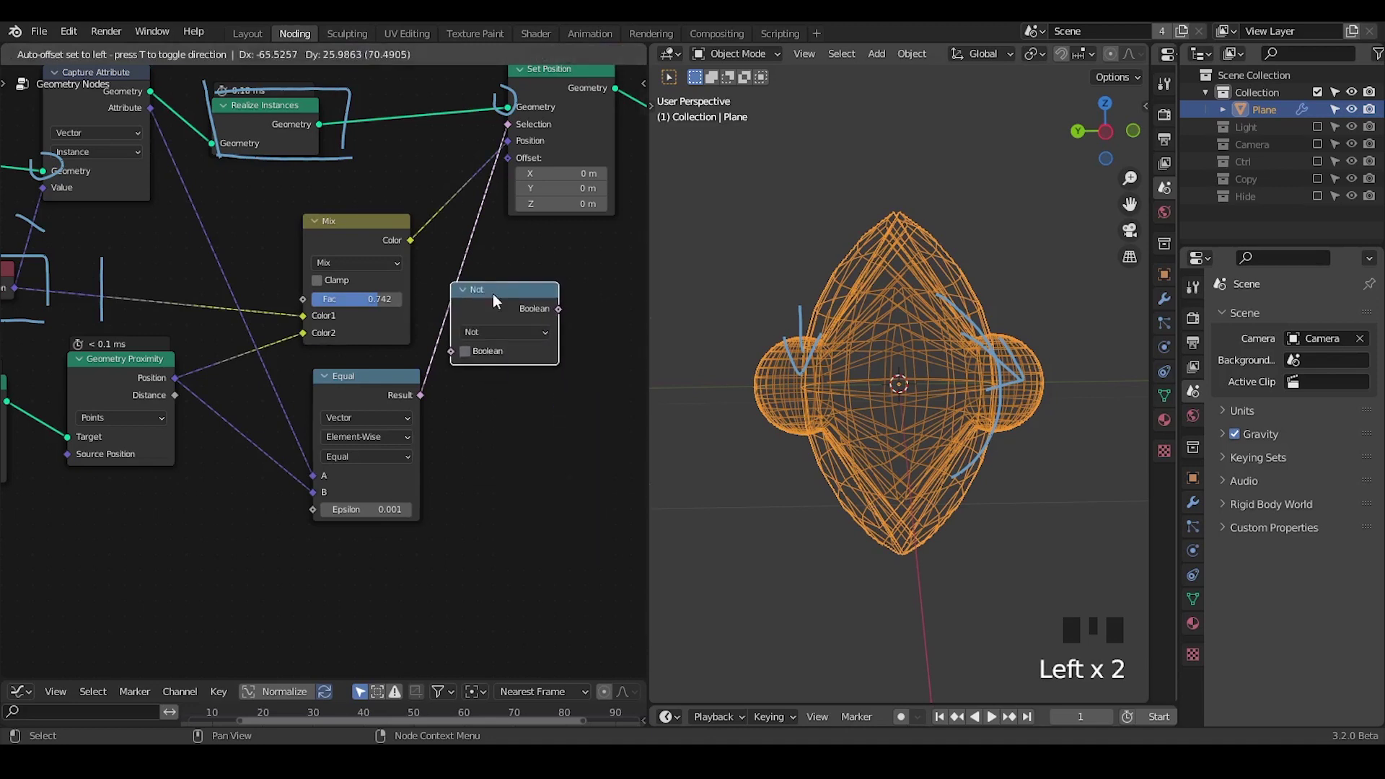
left_click(423, 298)
Collapse and rearrange the nodes to tidy the tree
left_click_drag(379, 307, 957, 362)
left_click_drag(957, 362, 545, 309)
key("n")
key("ctrl+shift+alt+q")
left_click_drag(442, 318, 486, 247)
key("d")
left_click_drag(532, 199, 256, 378)
key("d")
left_click(289, 412)
left_click(321, 412)
left_click(421, 415)
left_click(456, 416)
left_click(399, 316)
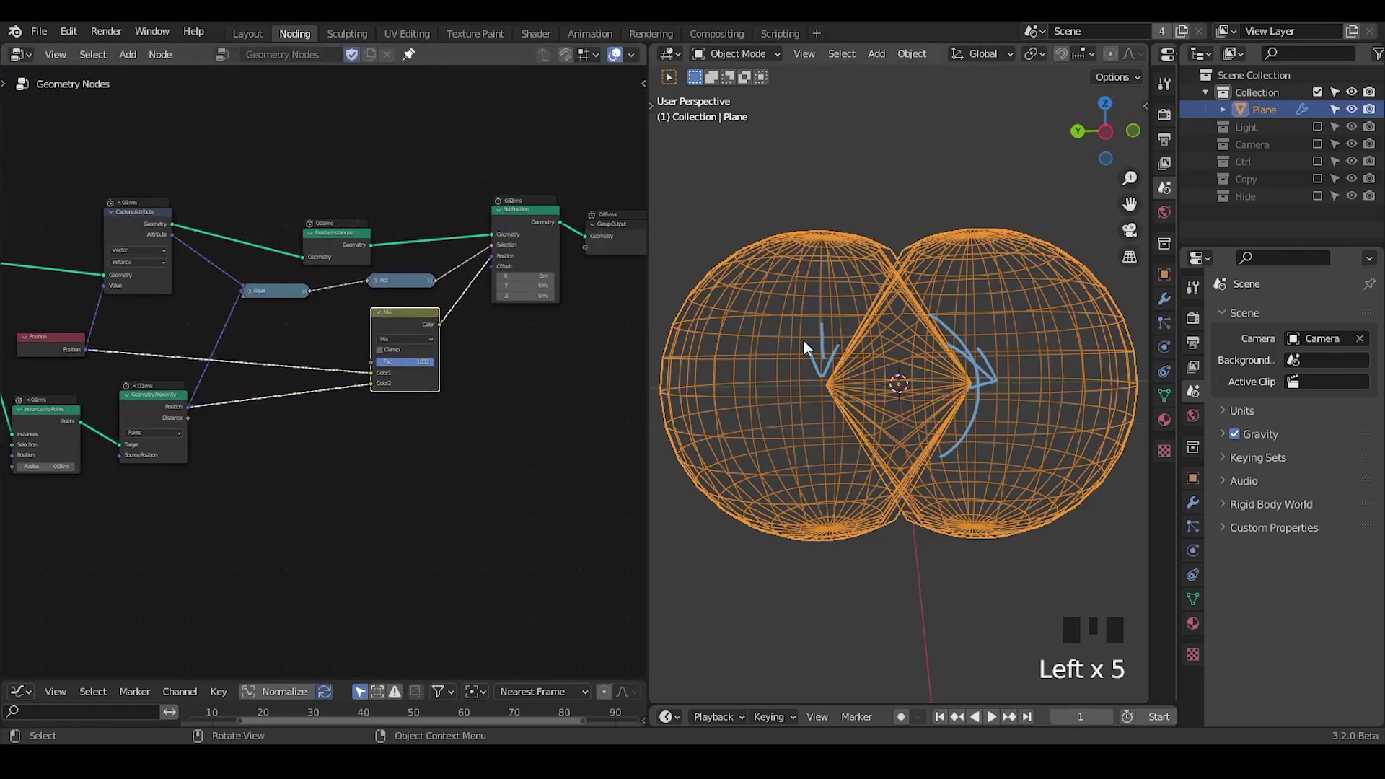
Switch to top view and sketch a dividing line across the two overlapping spheres
key("d")
left_click_drag(895, 280, 1079, 167)
key("d")
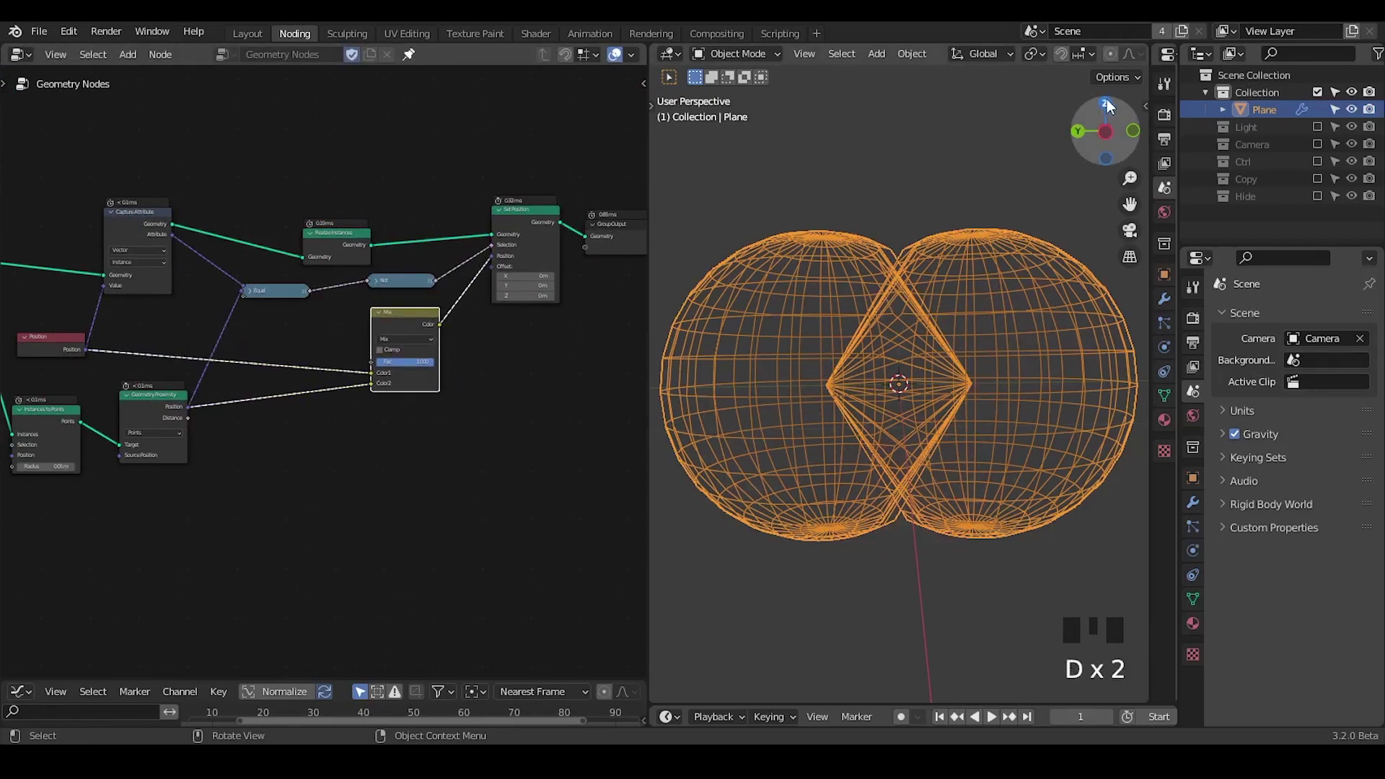
left_click(1113, 105)
left_click_drag(422, 368, 728, 392)
Sketch arrows over the overlapping region showing each half flattening toward the centre line
key("d")
key("d")
key("d")
left_click_drag(703, 390, 1117, 385)
key("d")
key("d")
key("d")
key("d")
key("d")
key("d")
left_click_drag(957, 335, 957, 373)
key("d")
key("d")
key("d")
left_click_drag(950, 368, 972, 365)
key("d")
key("d")
key("d")
left_click(834, 342)
key("d")
left_click_drag(820, 369, 845, 363)
key("d")
key("d")
key("d")
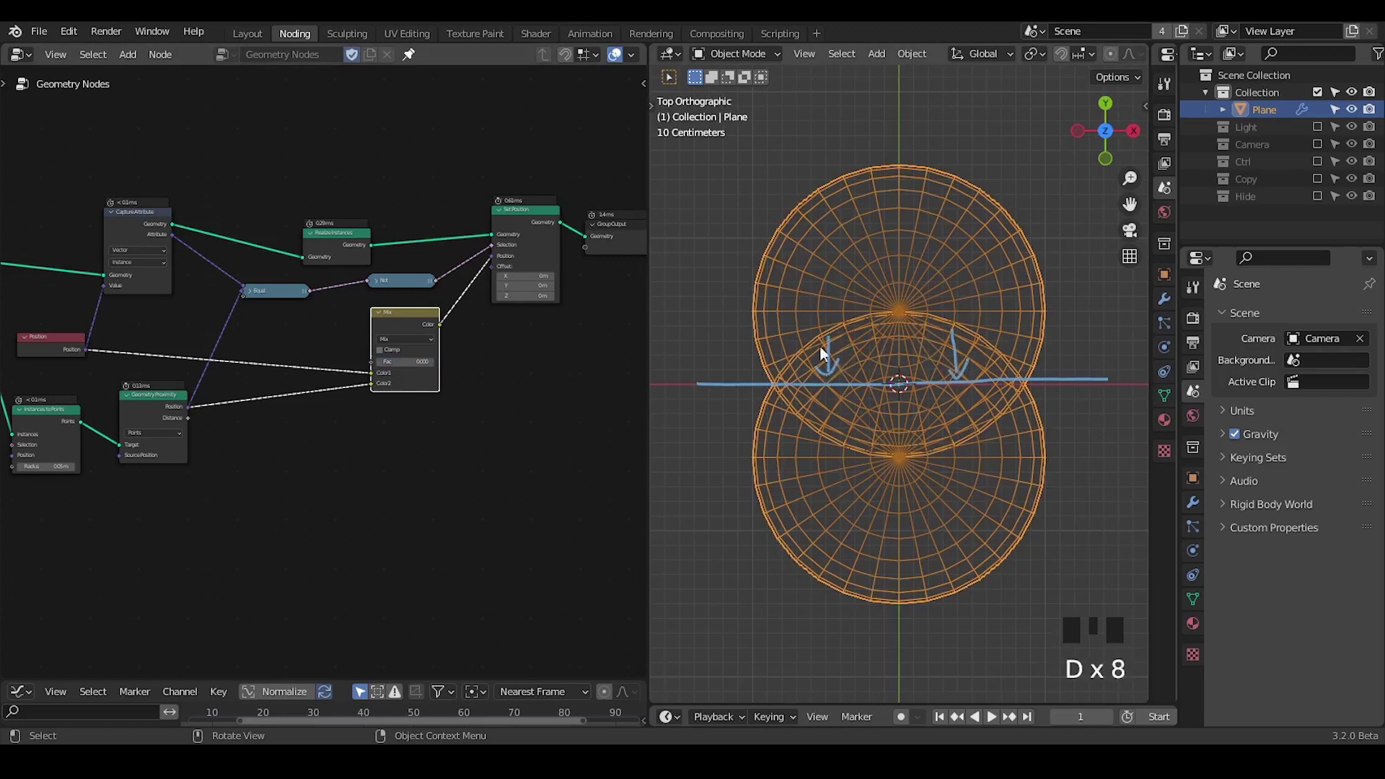
Mark points along the boundary and sketch upward arrows on the lower sphere
key("d")
left_click(835, 437)
key("d")
key("d")
key("d")
left_click(835, 390)
key("d")
key("d")
key("d")
left_click(835, 397)
key("d")
key("d")
key("d")
left_click(990, 394)
key("d")
key("d")
key("d")
left_click(985, 390)
key("d")
key("d")
key("d")
left_click_drag(984, 393, 1003, 400)
key("d")
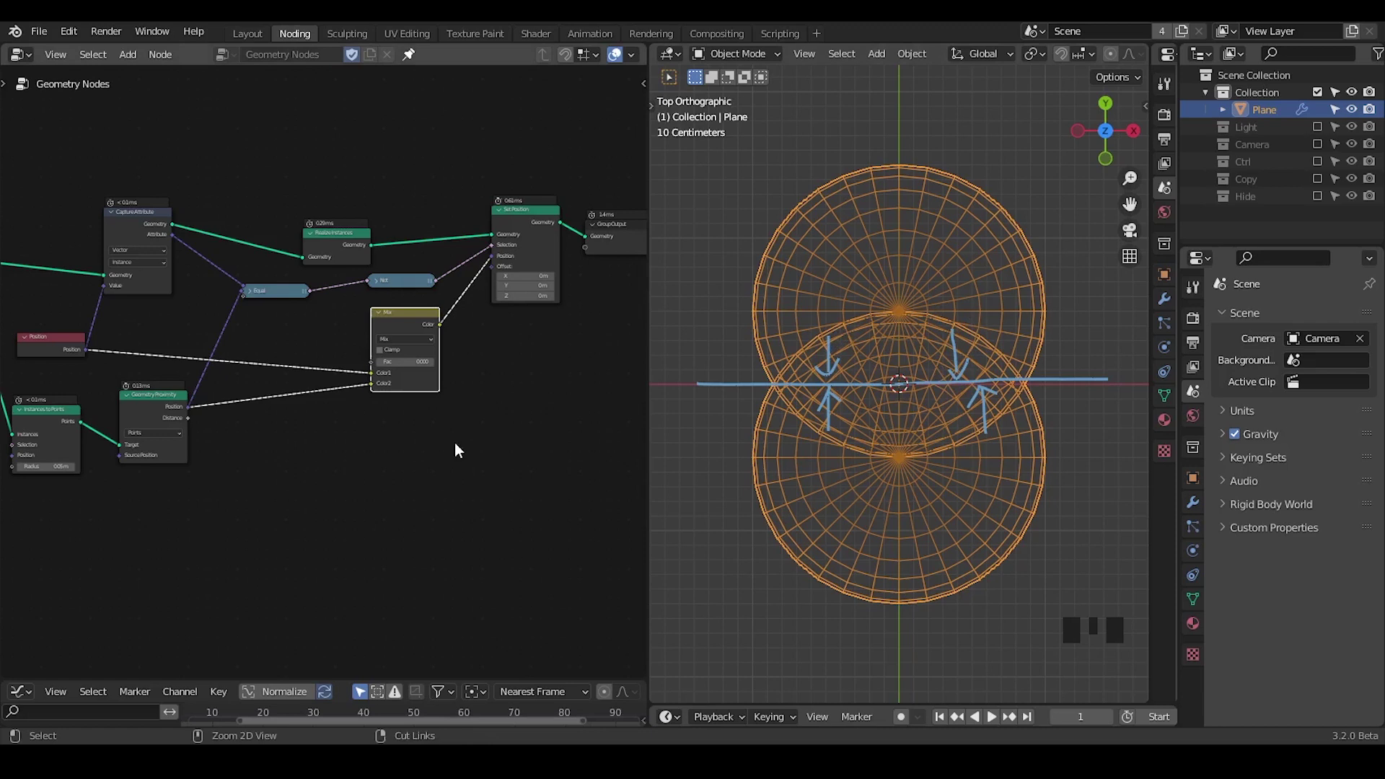
left_click_drag(451, 442, 828, 352)
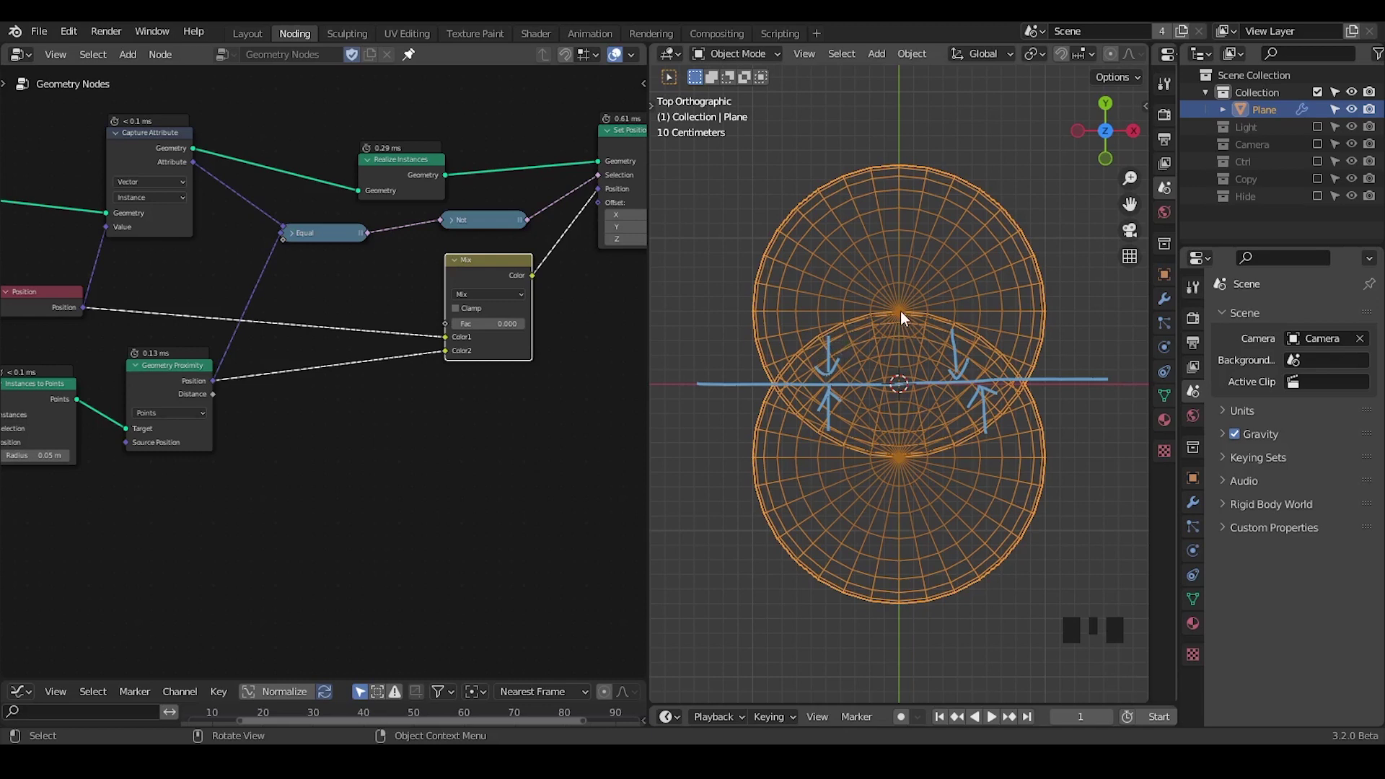
Add a Vector Math Subtract node fed from the captured instance position
key("d")
left_click_drag(907, 316, 909, 471)
key("d")
key("d")
key("d")
left_click_drag(318, 403, 244, 164)
left_click(244, 164)
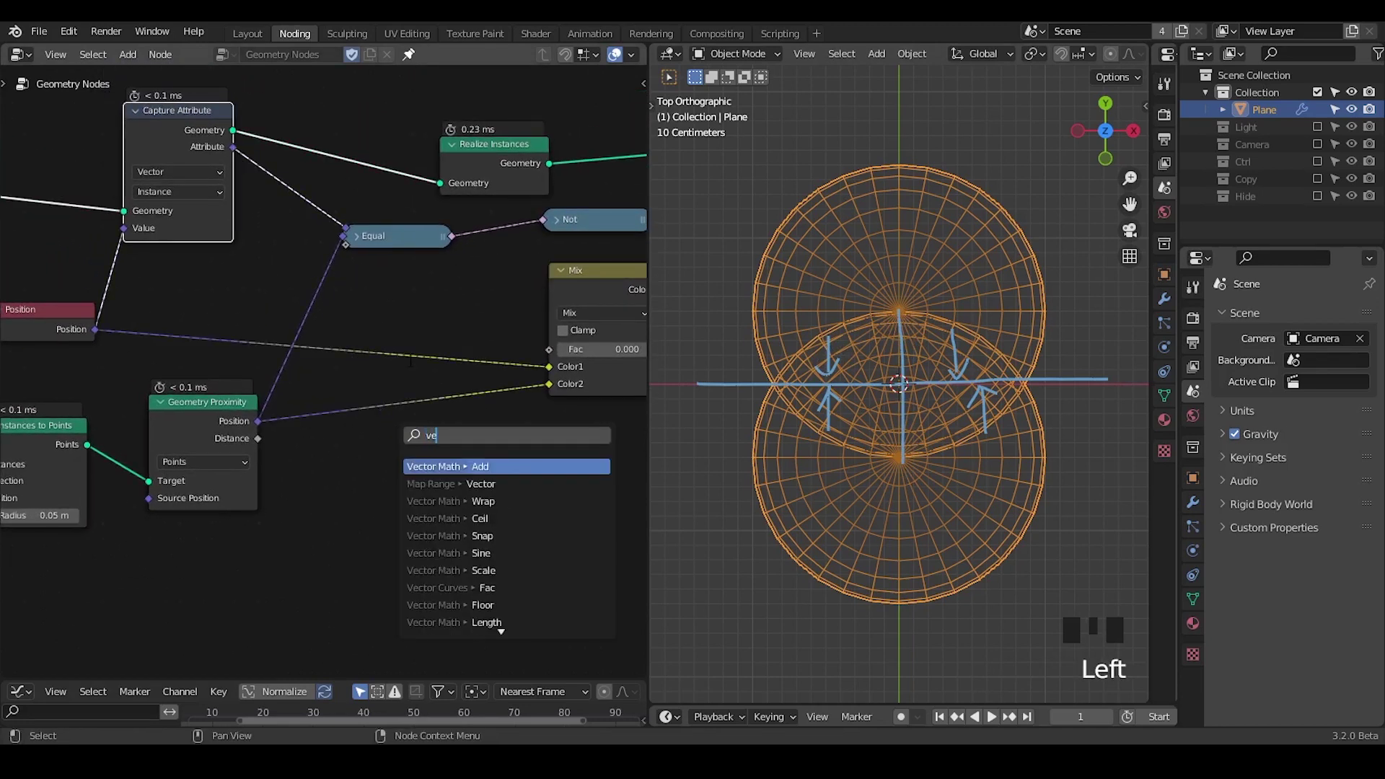
key("BackSpace")
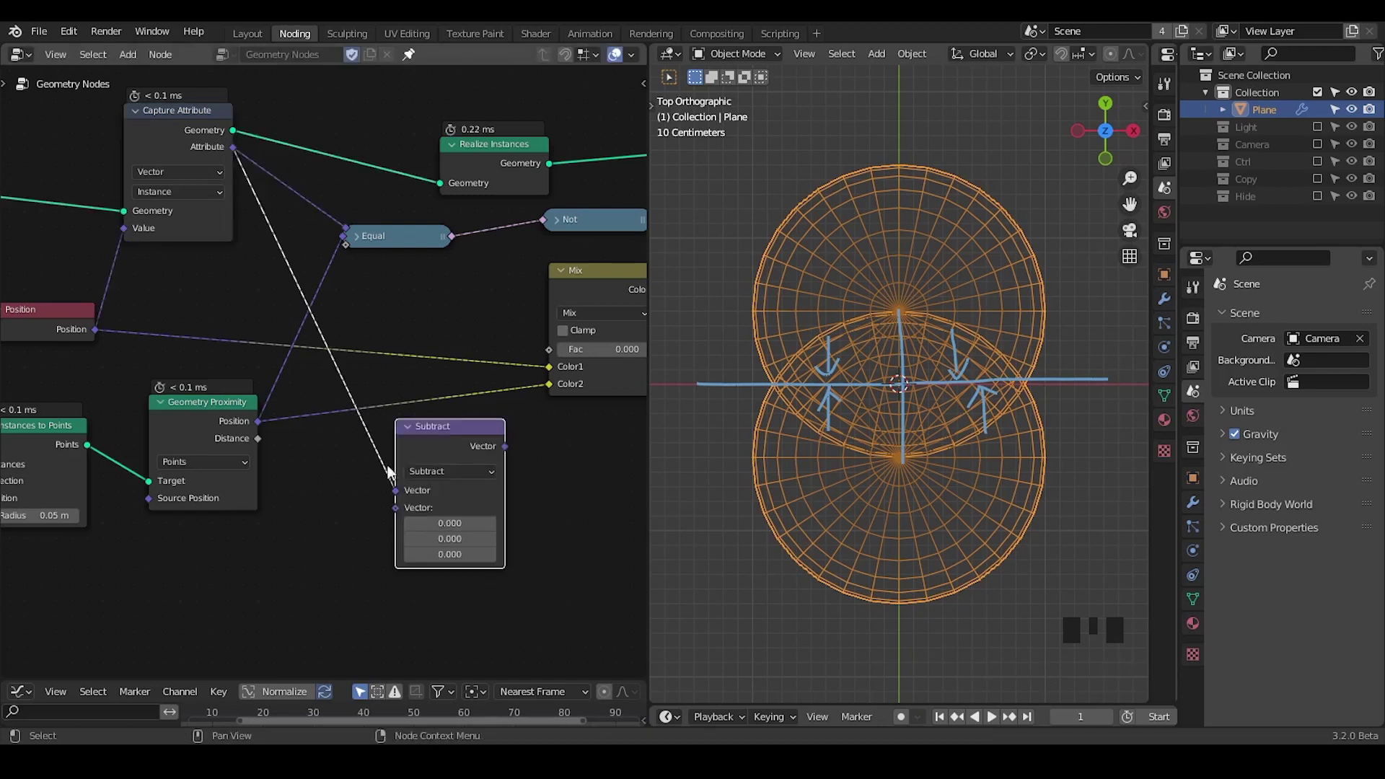
Subtract the nearest-point position and feed the difference into Set Position's offset
middle_click(377, 470)
left_click_drag(264, 368, 295, 389)
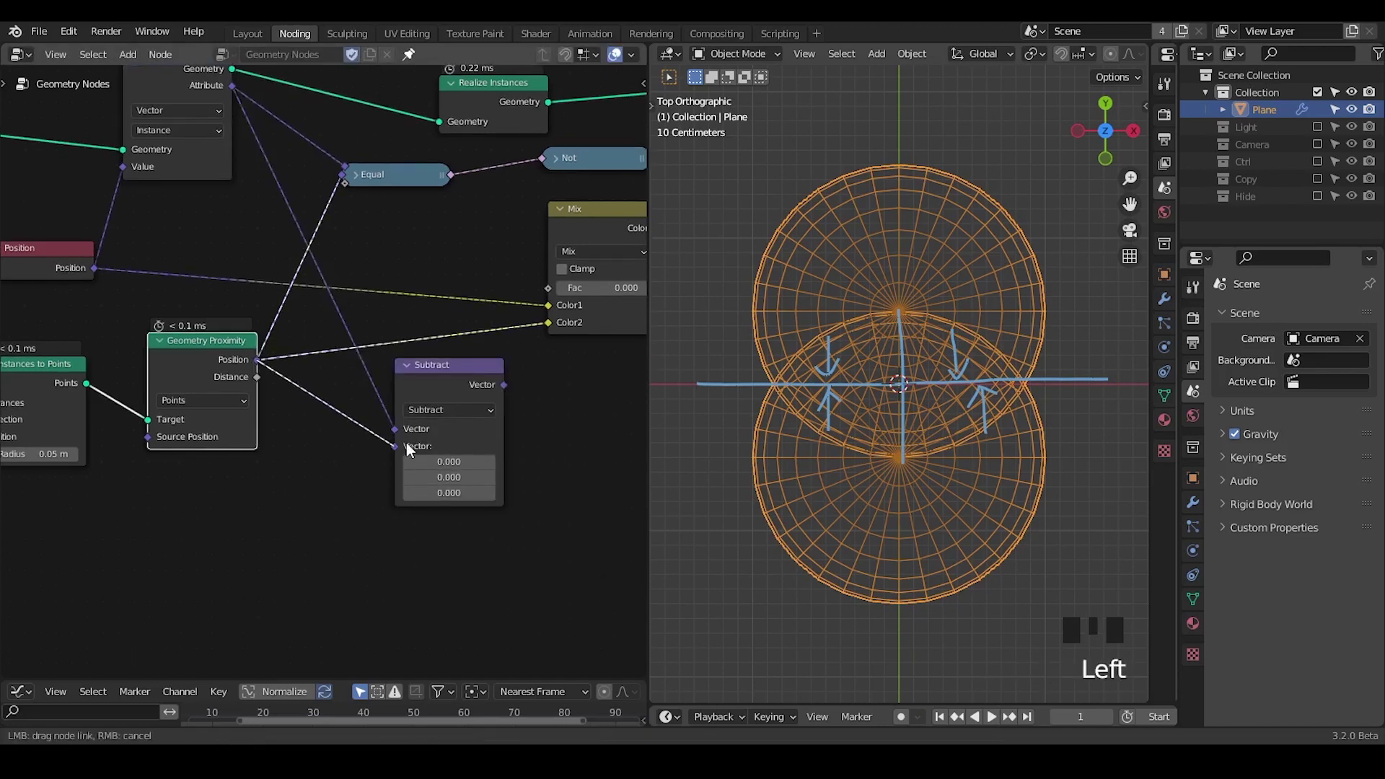
left_click_drag(510, 420, 315, 392)
left_click(315, 392)
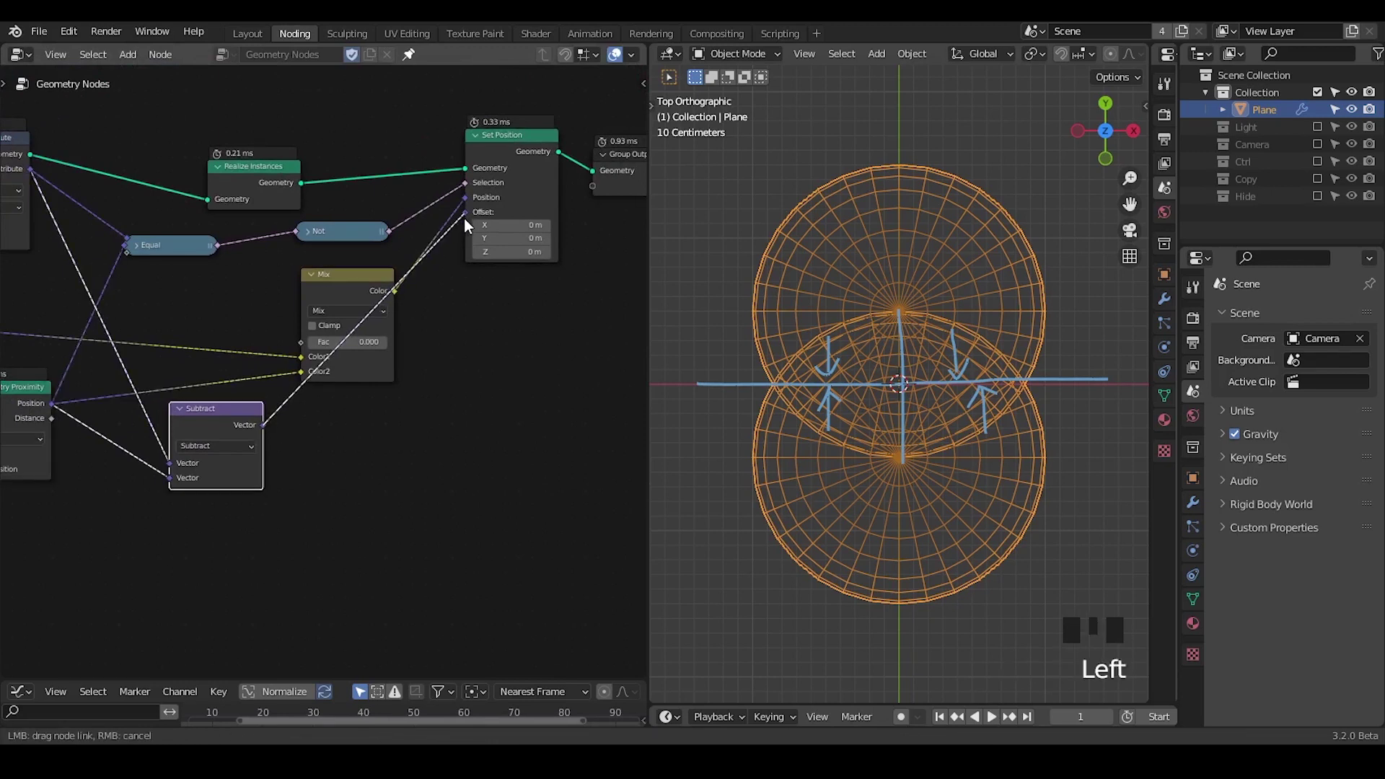
left_click(358, 278)
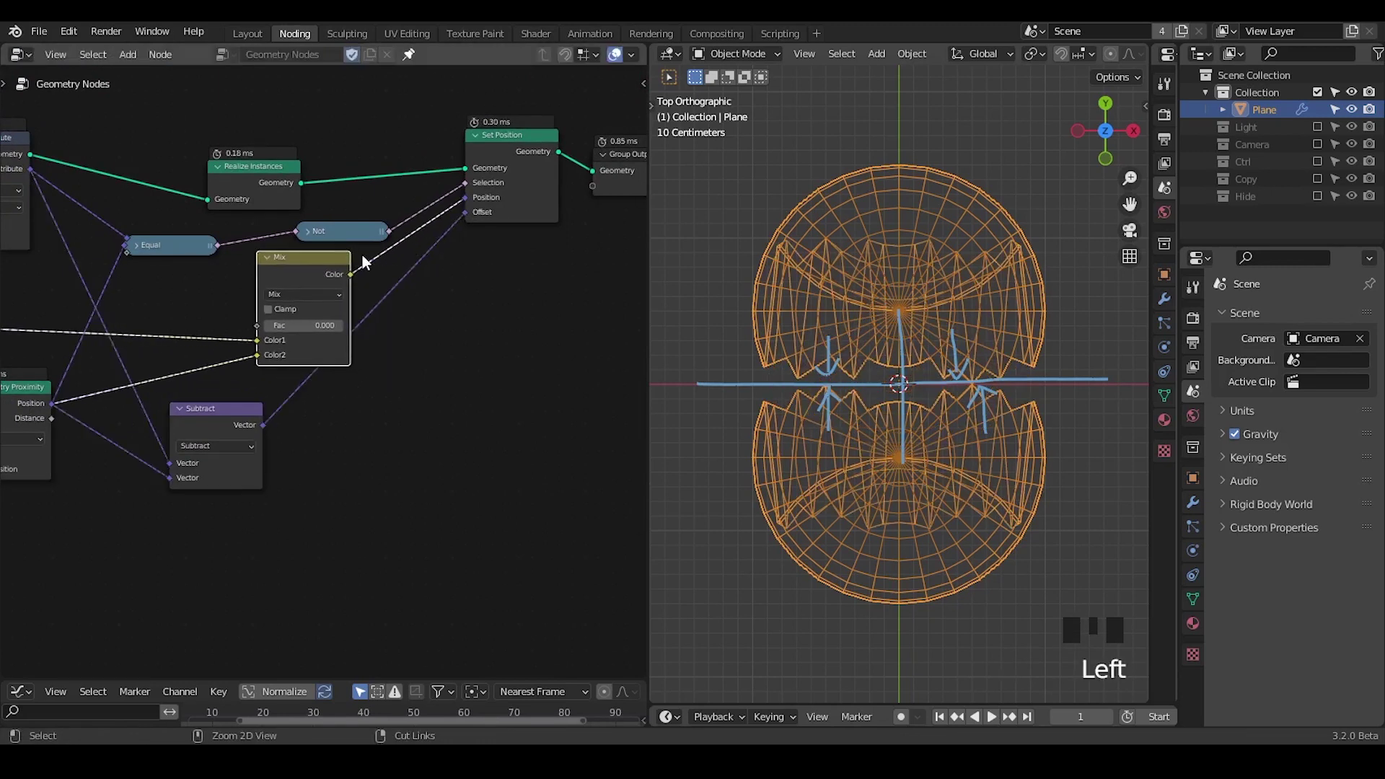
right_click(367, 260)
left_click_drag(886, 402, 1053, 277)
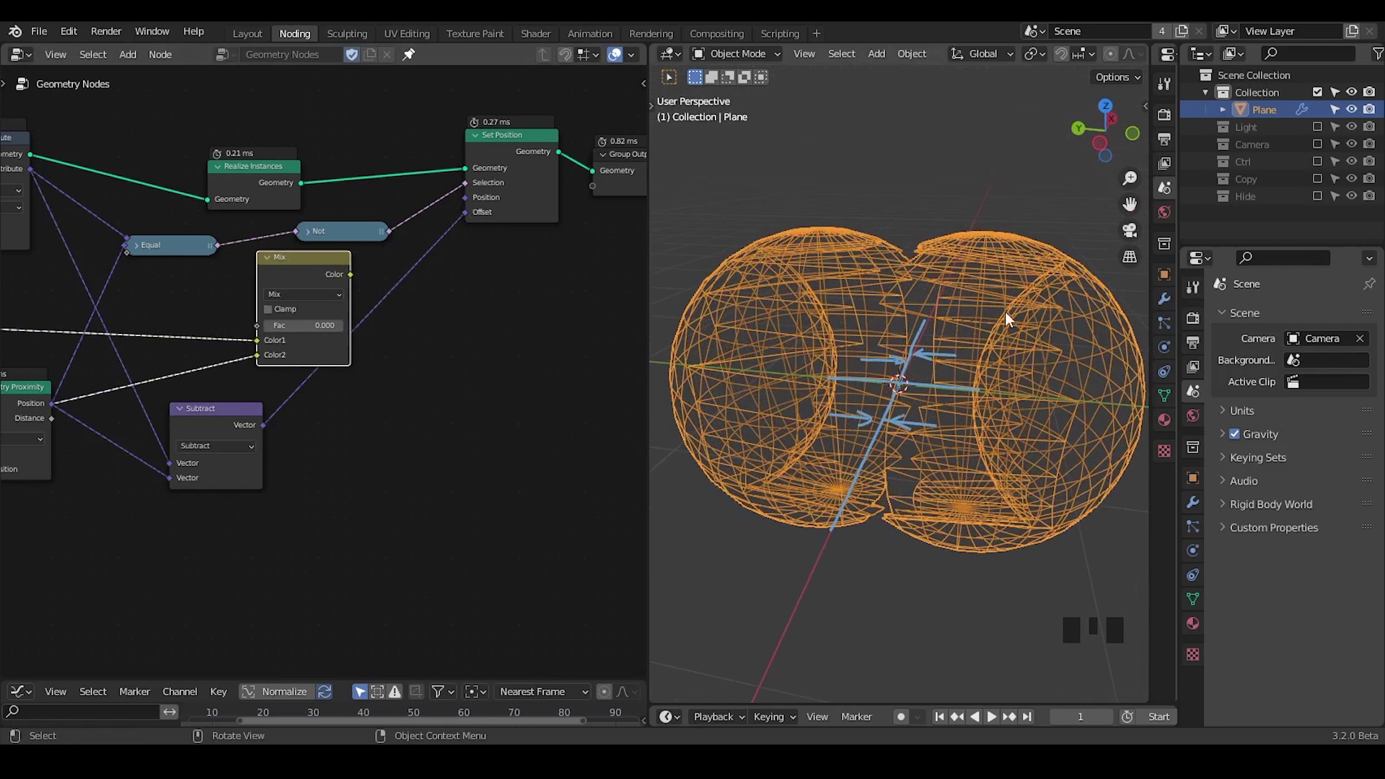
key("d")
left_click_drag(240, 457, 290, 387)
left_click(289, 387)
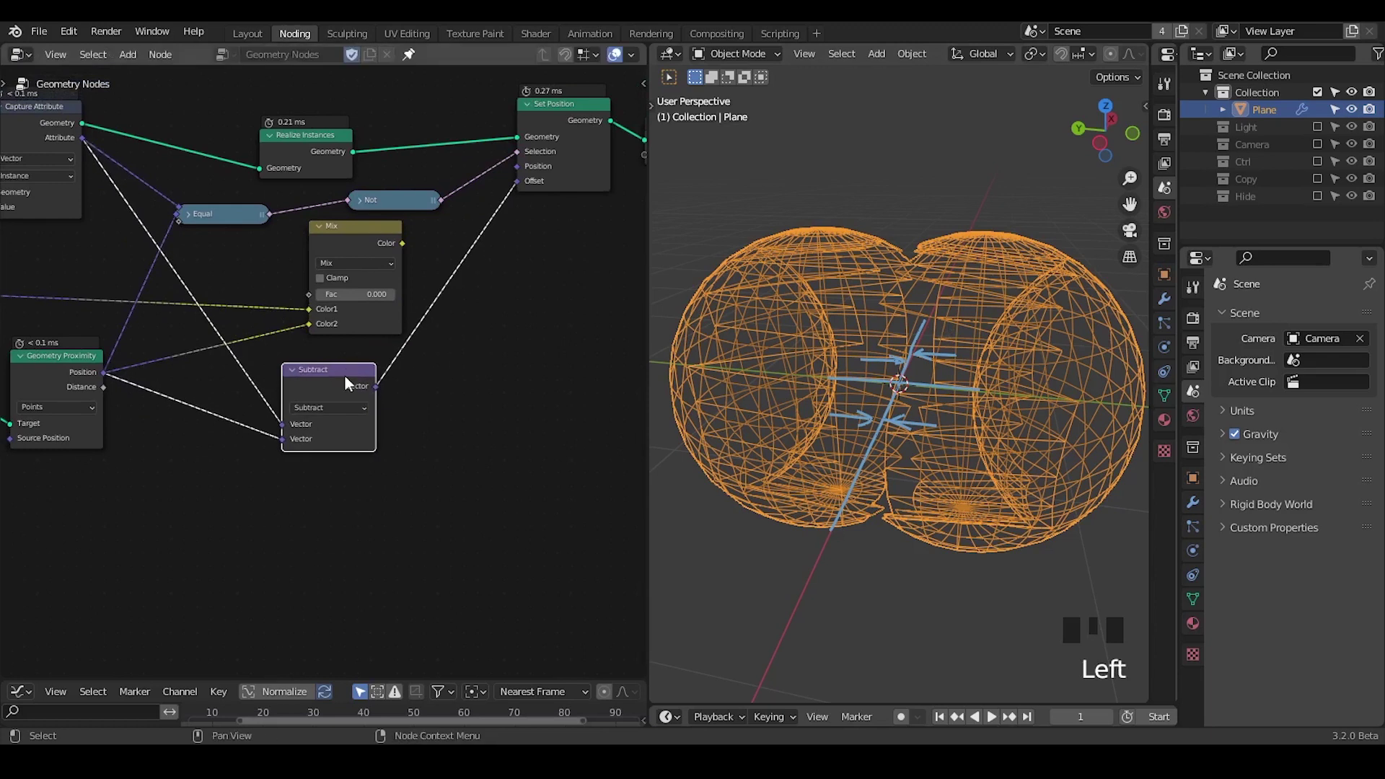
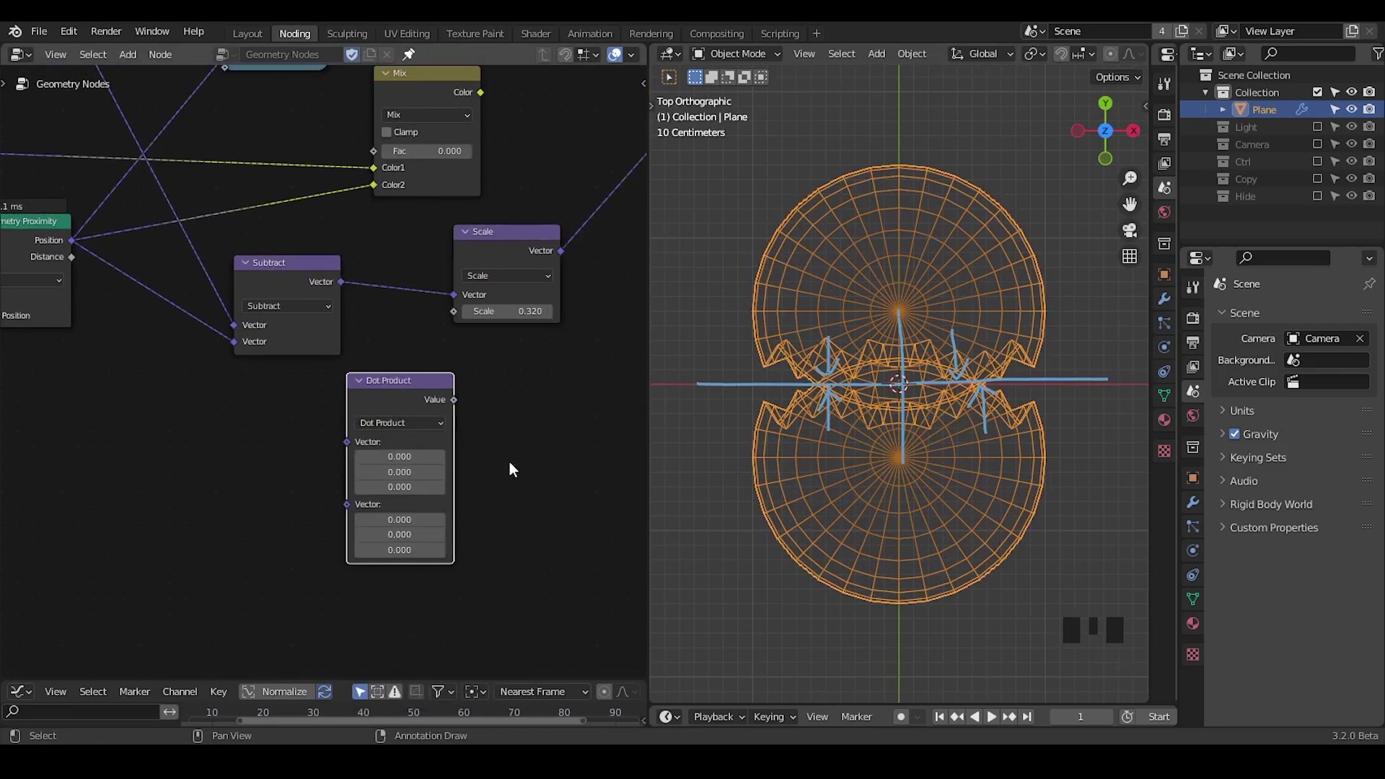
Annotate the letter A beside the Dot Product node
key("ctrl+shift+alt+w")
key("ctrl+shift+alt+q")
left_click_drag(551, 399, 66, 386)
key("d")
left_click(152, 373)
key("d")
left_click(153, 368)
key("d")
key("d")
key("d")
left_click(154, 411)
key("d")
key("d")
key("d")
left_click(159, 448)
key("d")
Annotate B and the formula La × Lb × cos θ next to the Dot Product node
left_click_drag(155, 455, 142, 514)
key("d")
key("d")
key("d")
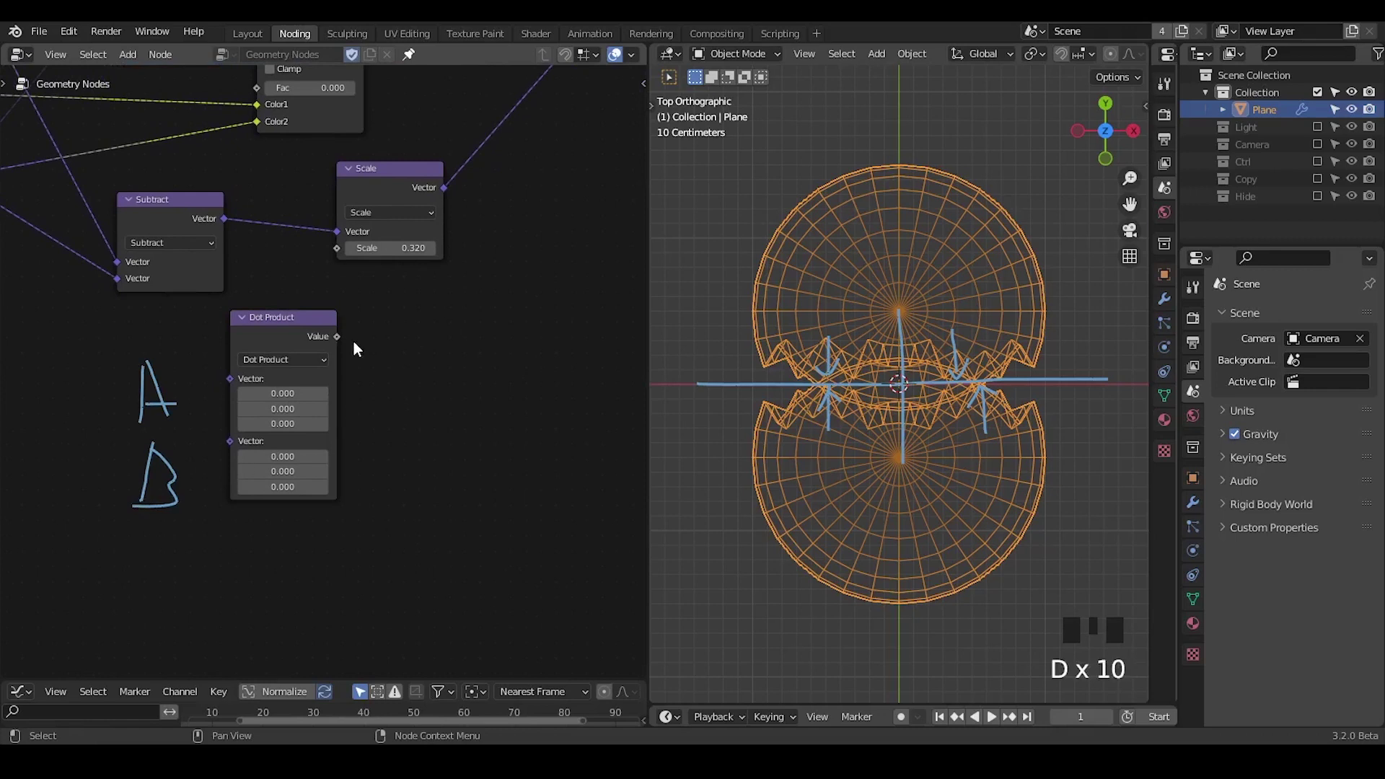
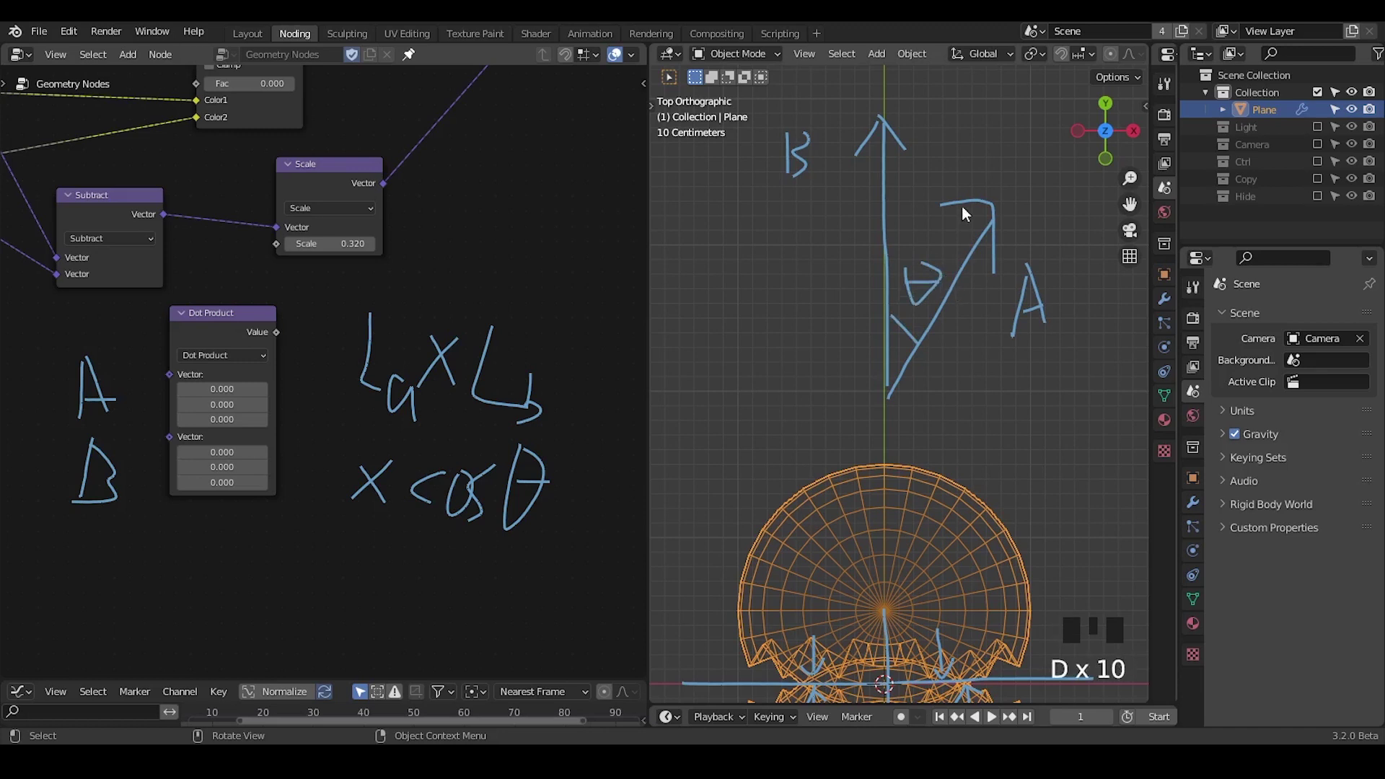
left_click_drag(448, 416, 347, 316)
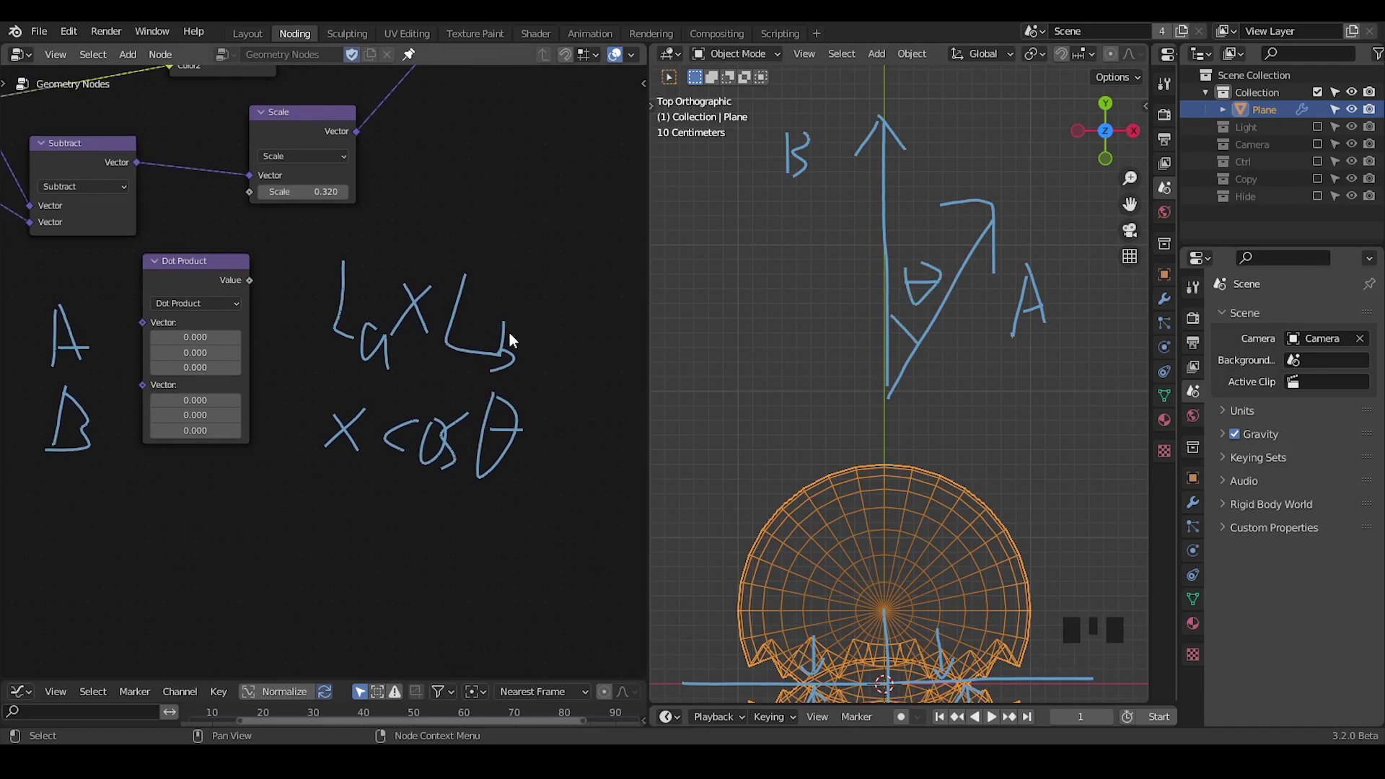
key("d")
left_click_drag(513, 337, 506, 374)
Duplicate the Scale node with Shift+D and turn the copy into a Normalize node
key("d")
key("d")
key("d")
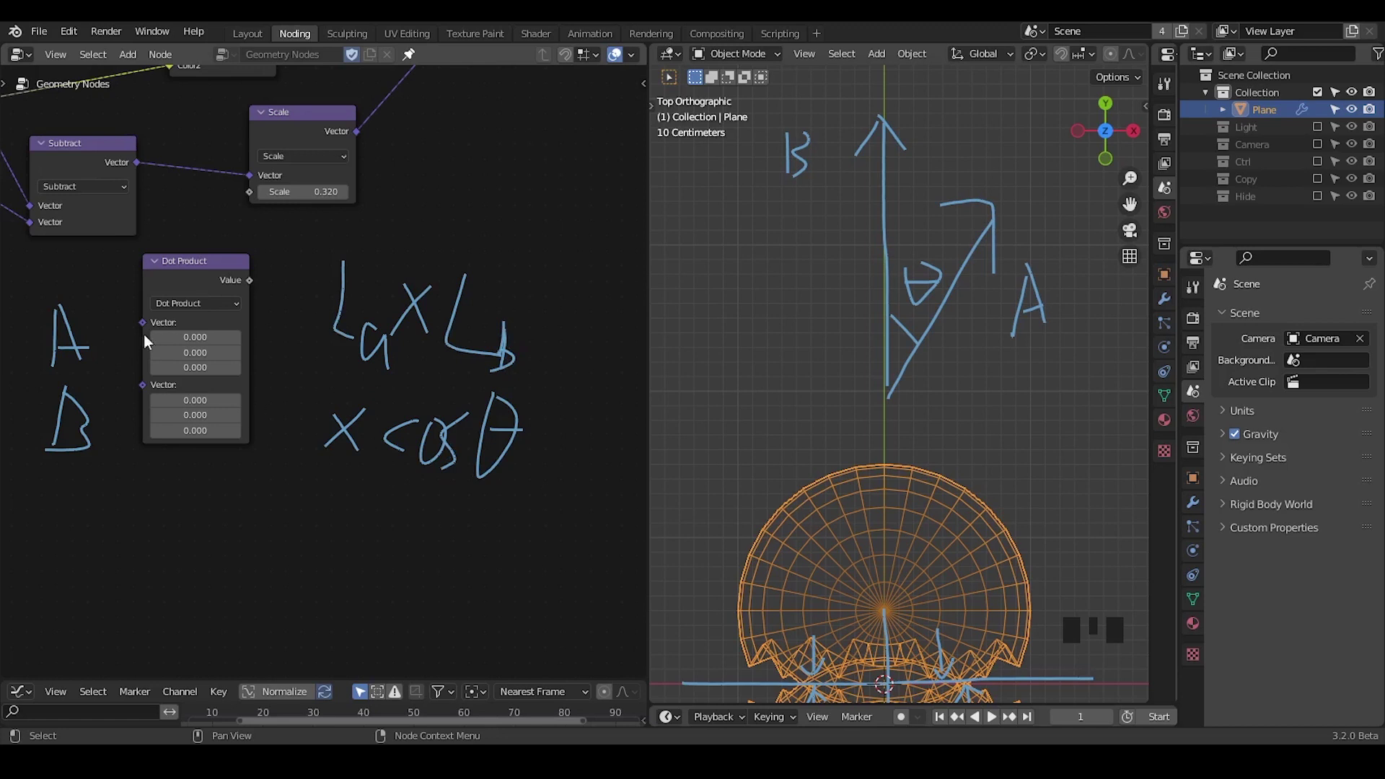
left_click(311, 129)
key("shift+d")
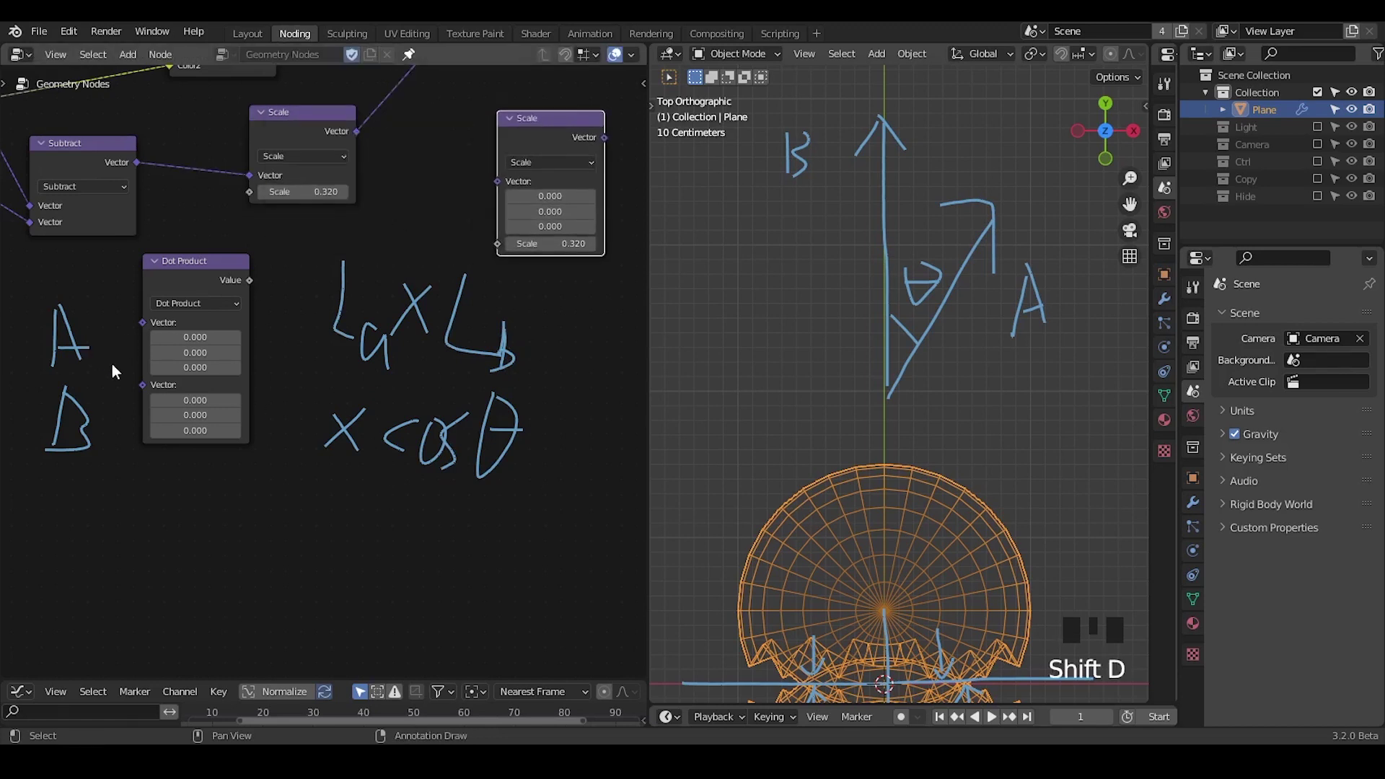
left_click_drag(536, 168, 919, 240)
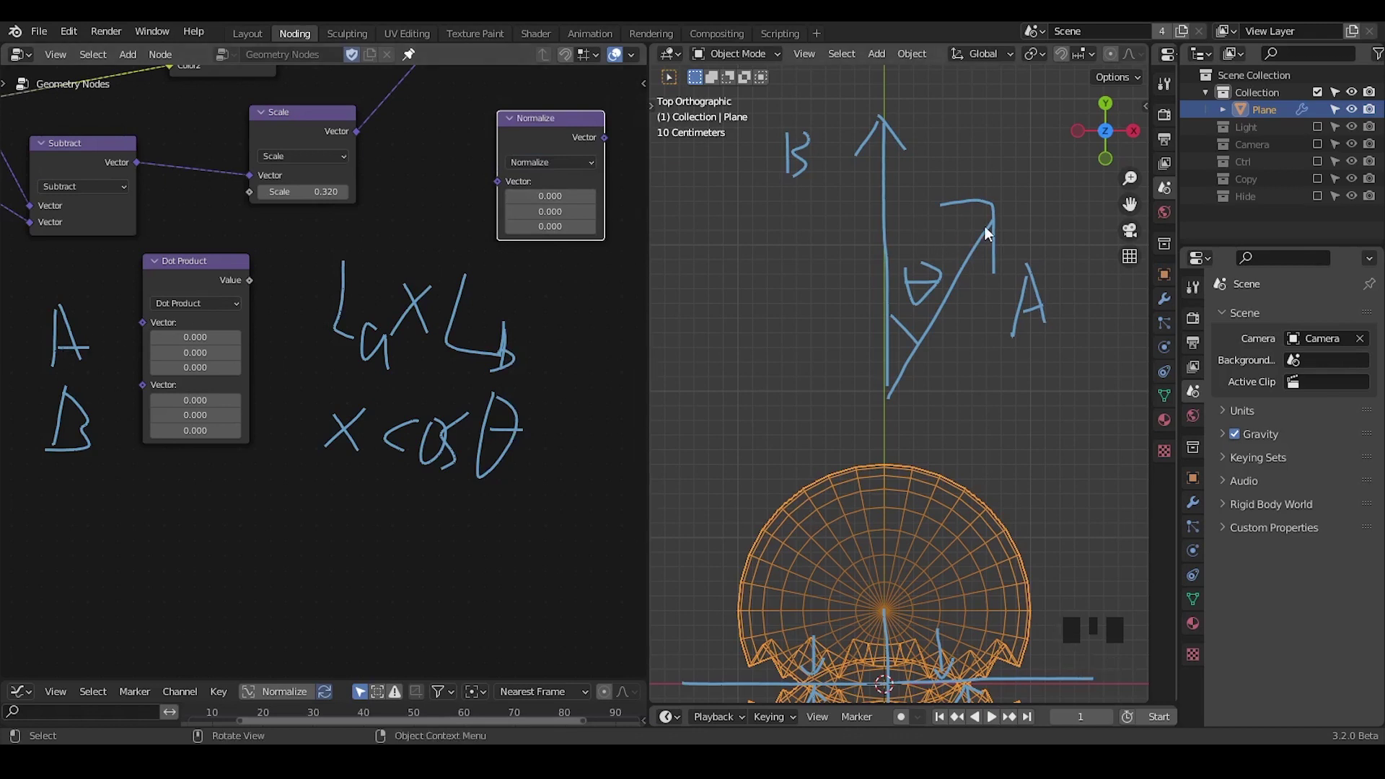
Sketch vectors A and B meeting at angle θ near the Normalize node
key("d")
key("d")
key("d")
left_click(397, 212)
key("d")
key("d")
key("d")
left_click(490, 229)
key("d")
key("d")
key("d")
key("d")
key("d")
Annotate the note that θ = 0 gives cos = 1
left_click(387, 490)
key("d")
key("d")
key("d")
left_click_drag(430, 512, 560, 519)
key("d")
left_click_drag(455, 517, 280, 560)
key("d")
left_click(257, 539)
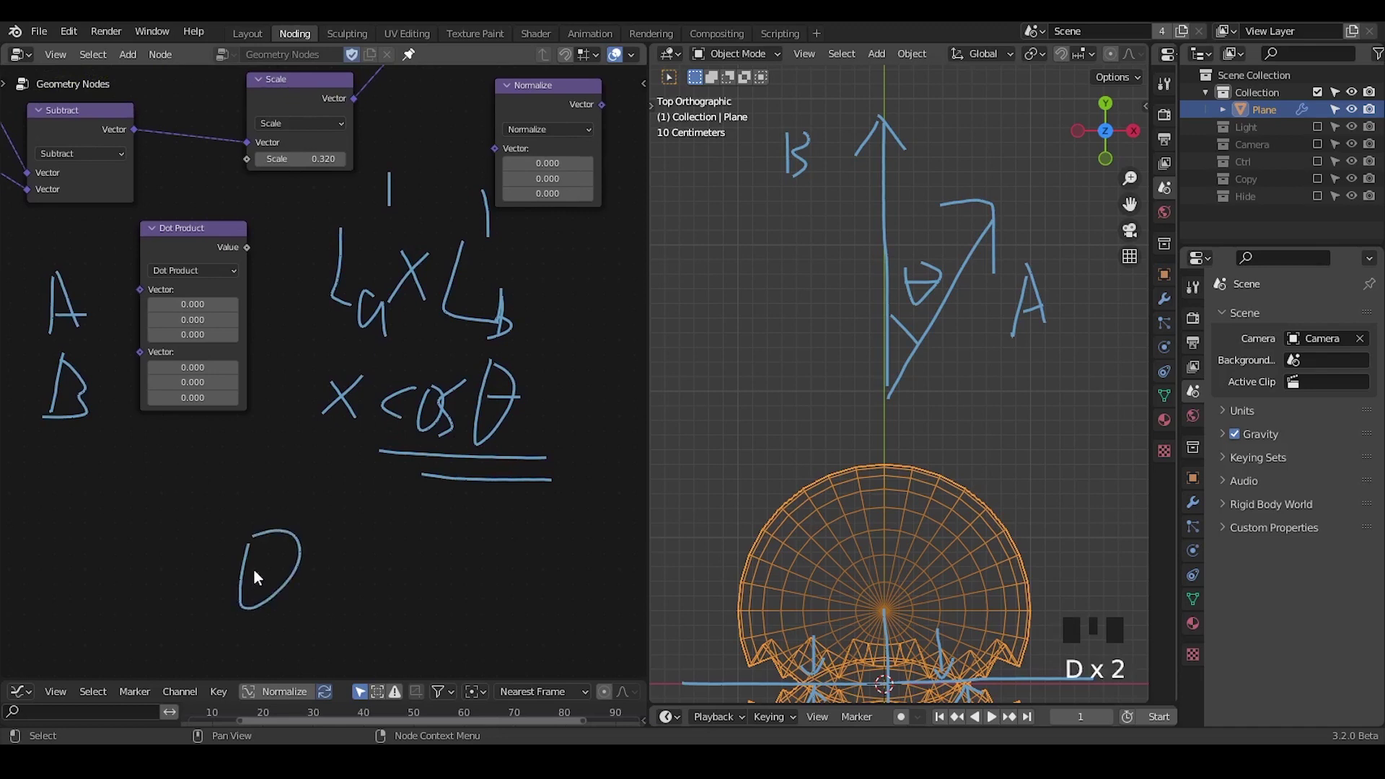
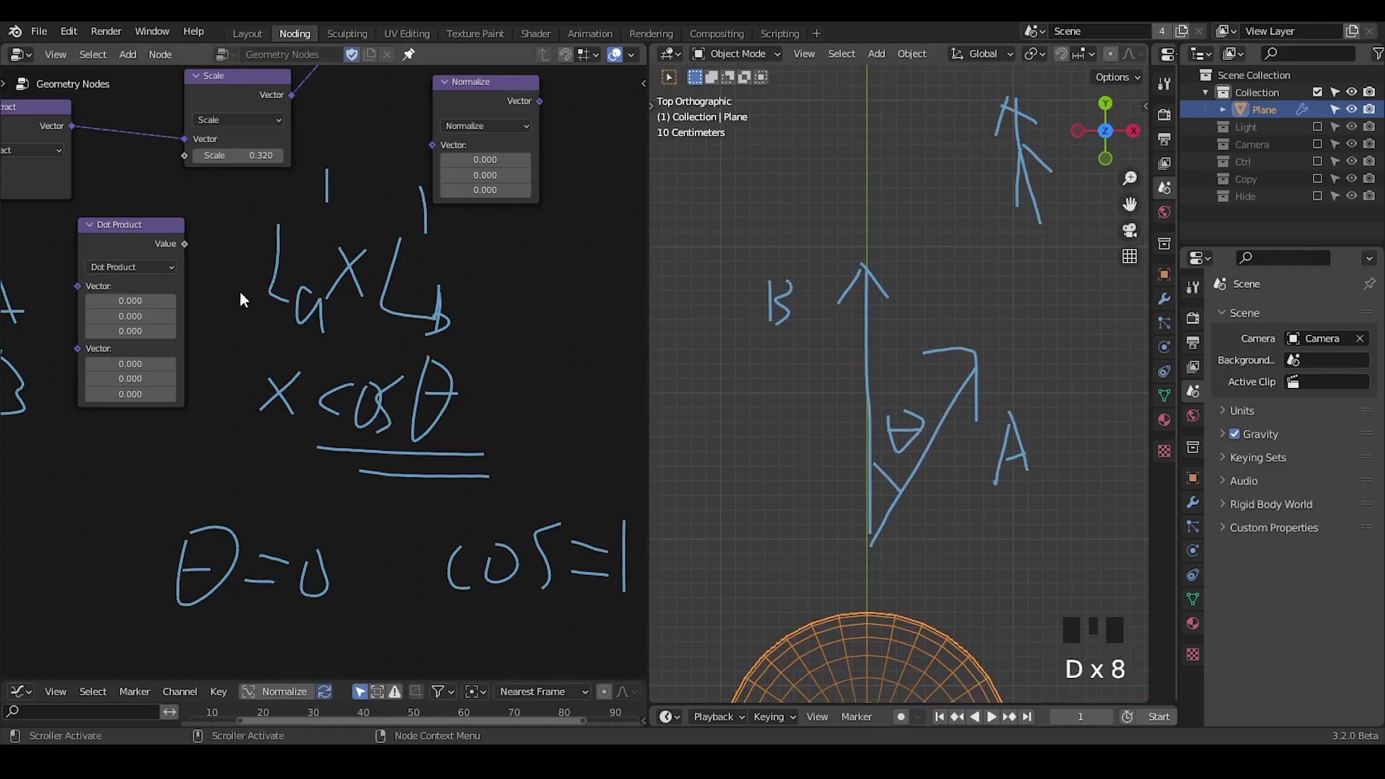
left_click_drag(189, 250, 259, 274)
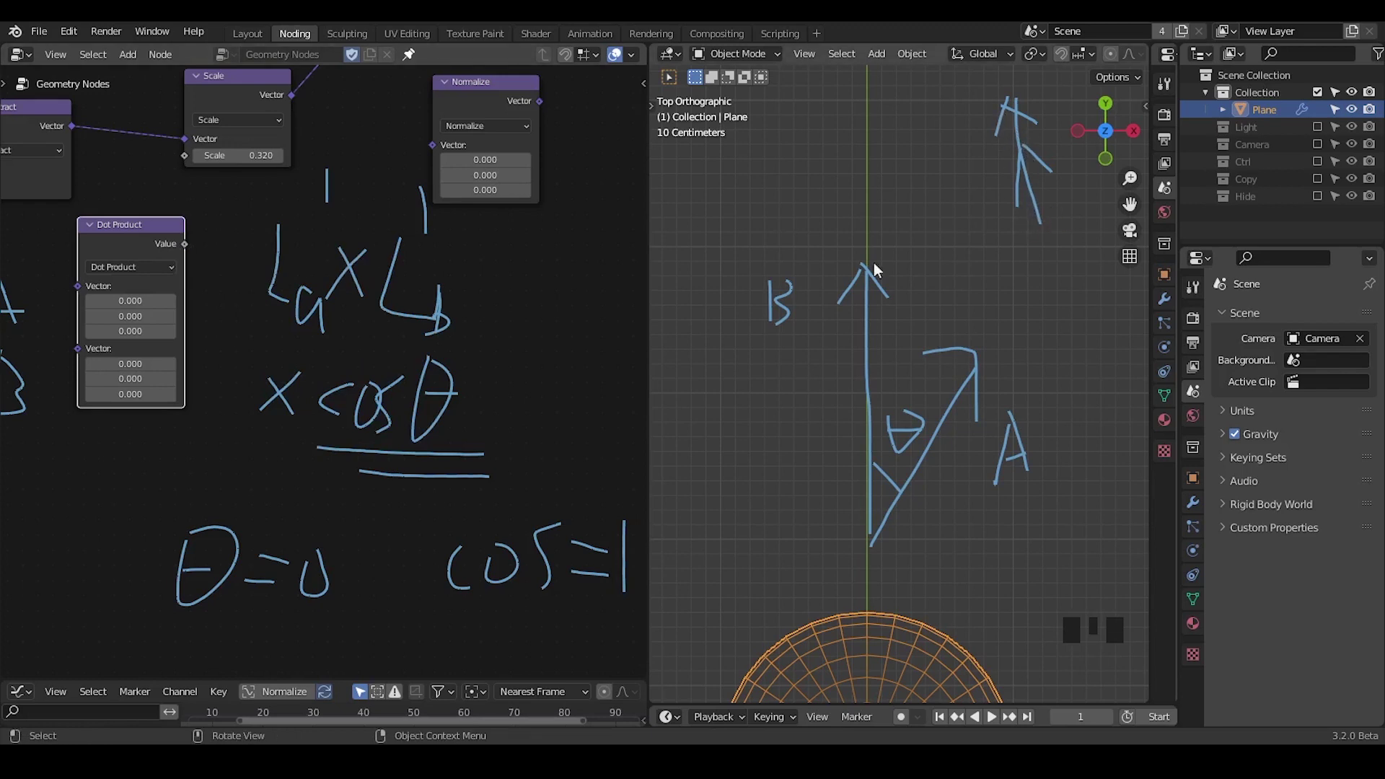
left_click_drag(474, 356, 339, 242)
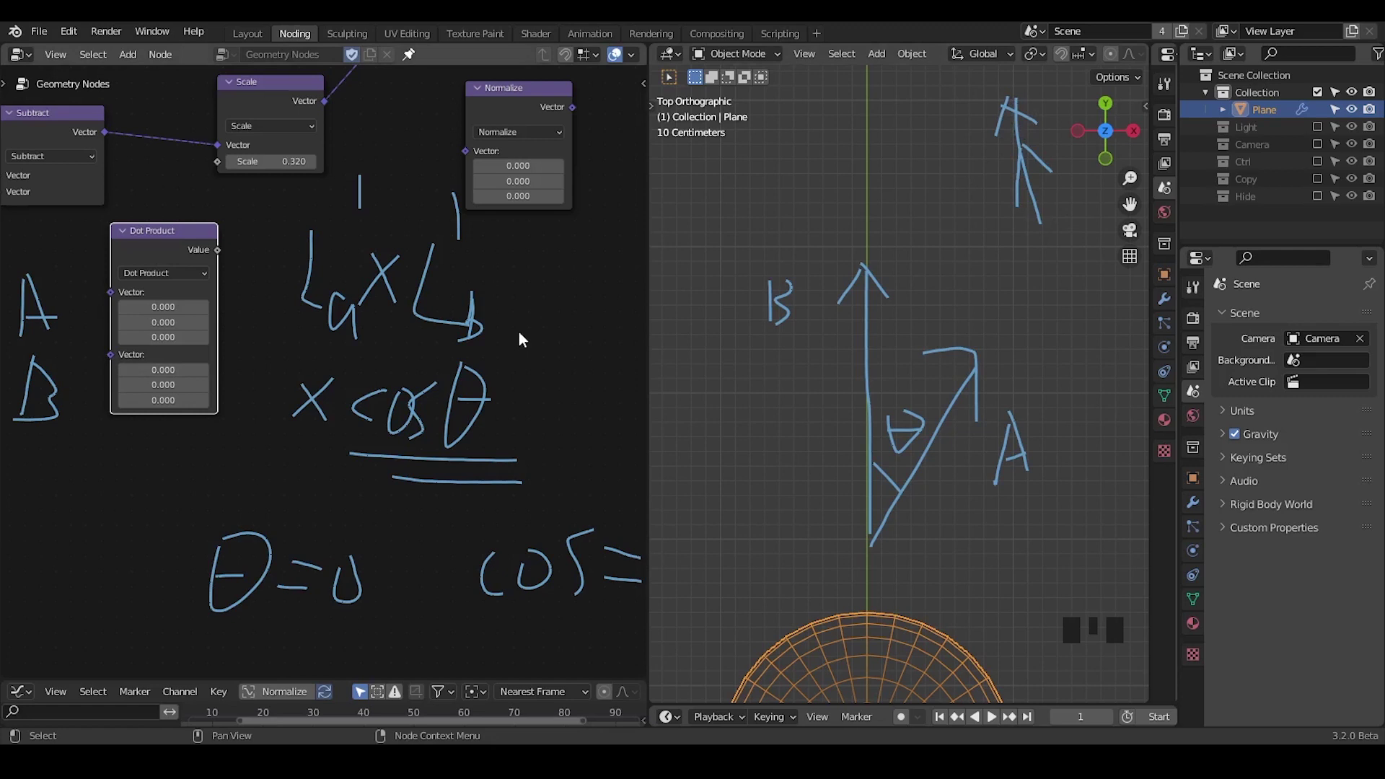
Add a trial Arccosine Math node from the node search beside Dot Product
left_click_drag(512, 325, 554, 278)
key("ctrl+a")
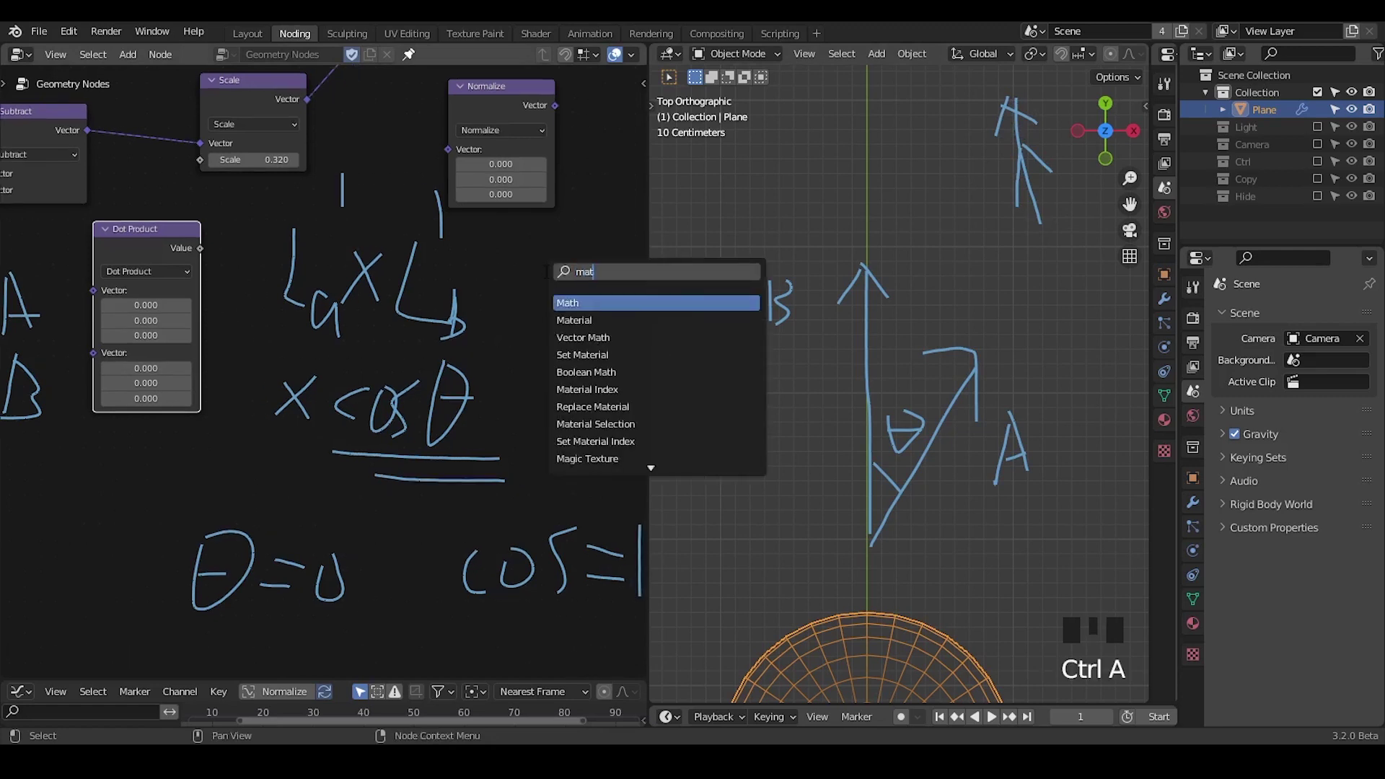
left_click_drag(551, 295, 631, 280)
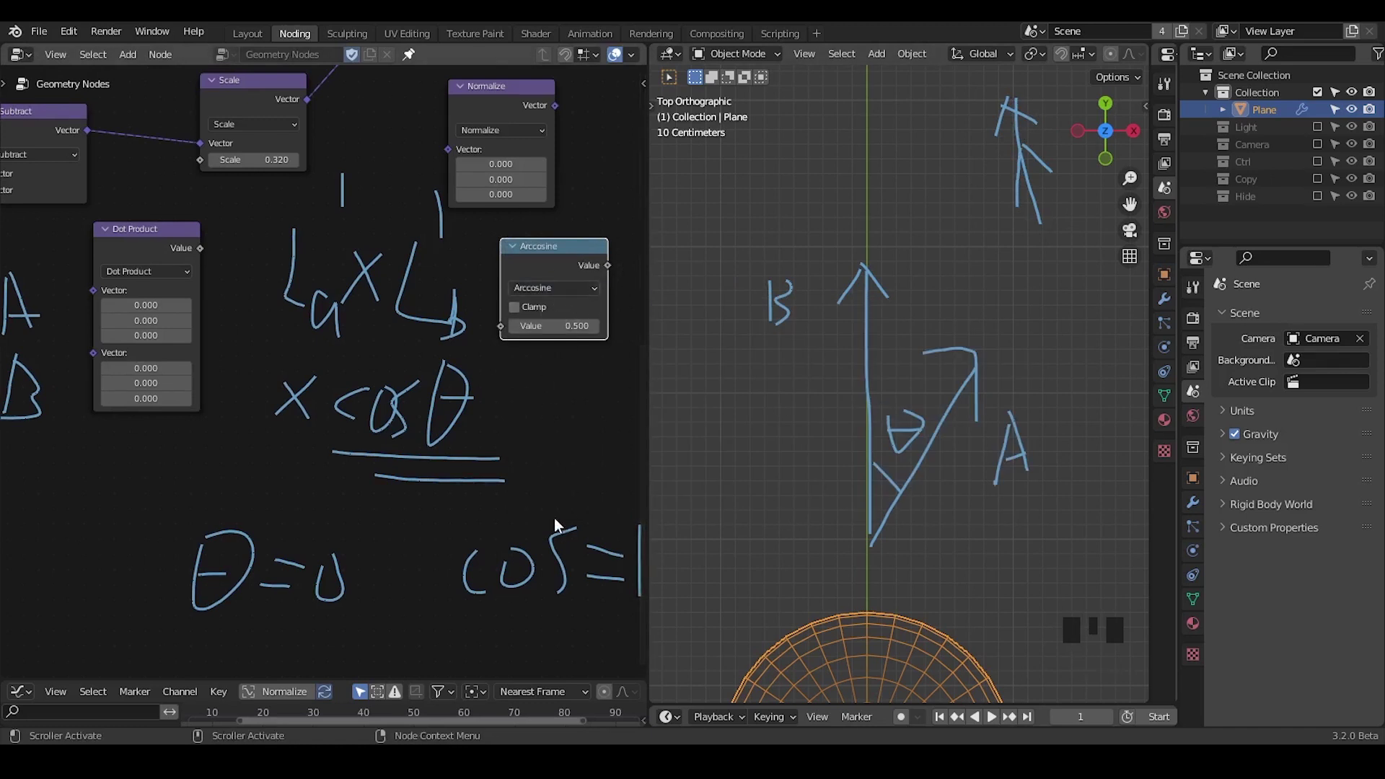
Sketch annotation strokes with the D key along the bottom of the node editor
key("d")
key("d")
left_click(186, 632)
key("d")
key("d")
key("d")
left_click(225, 645)
key("d")
key("d")
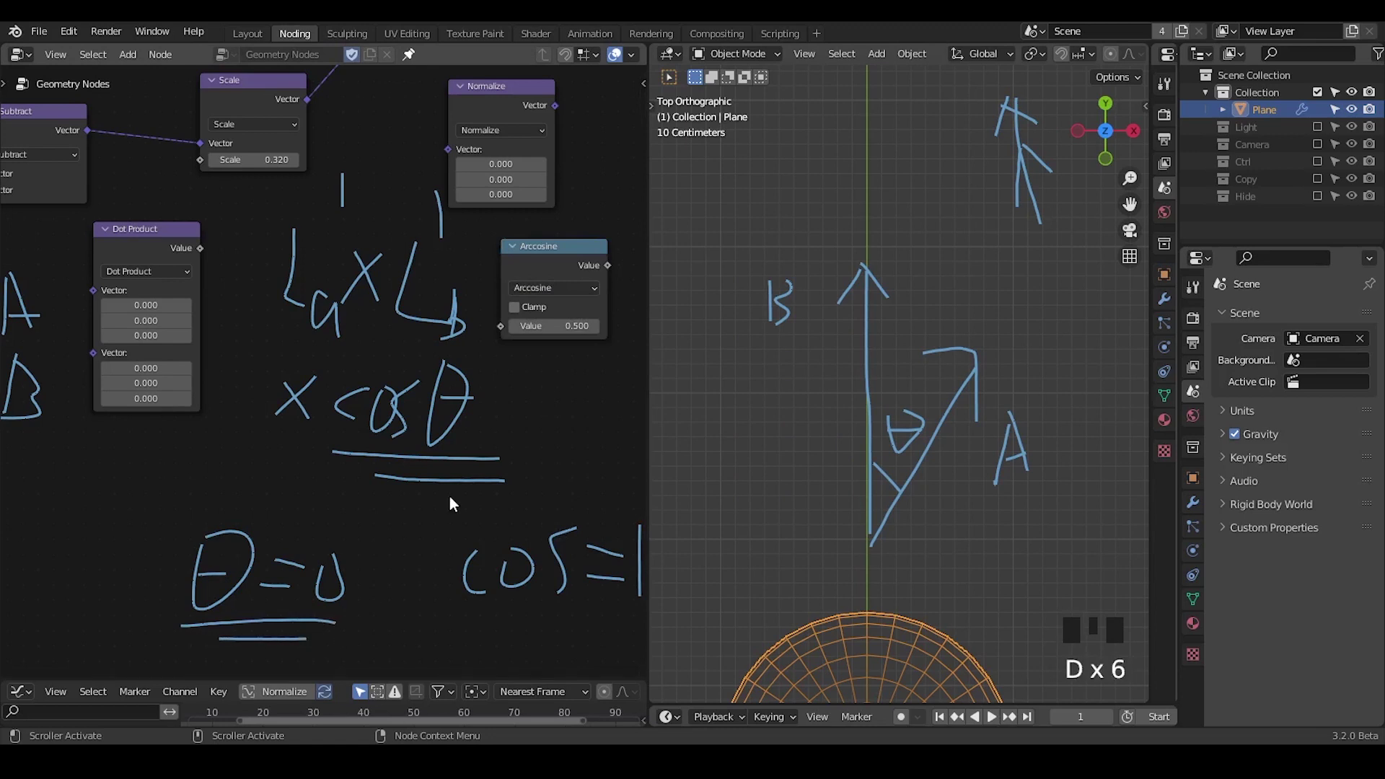
key("d")
key("d")
left_click_drag(391, 654, 311, 643)
key("d")
key("d")
key("d")
left_click_drag(323, 597, 344, 592)
key("d")
key("d")
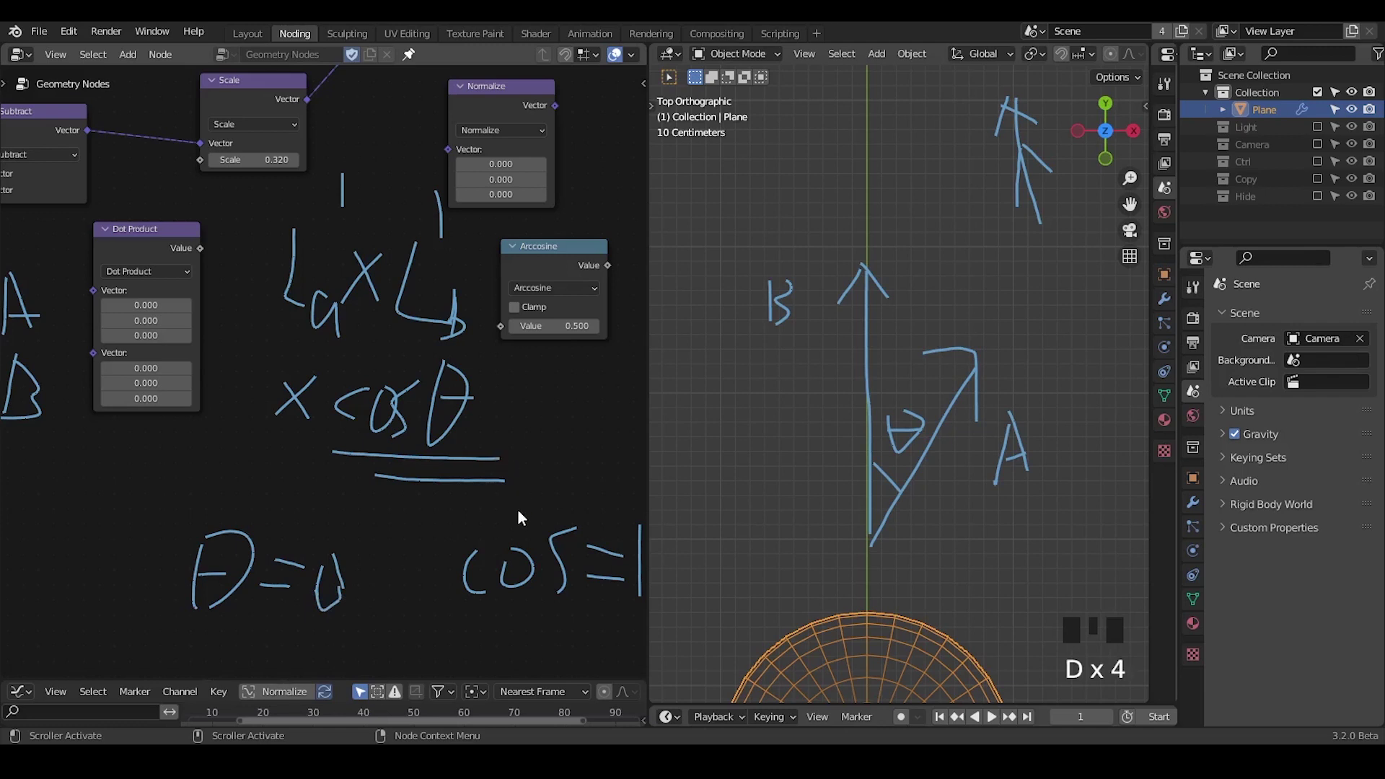
Delete the Arccosine node and the Normalize node, leaving Dot Product unconnected
left_click_drag(512, 504, 514, 514)
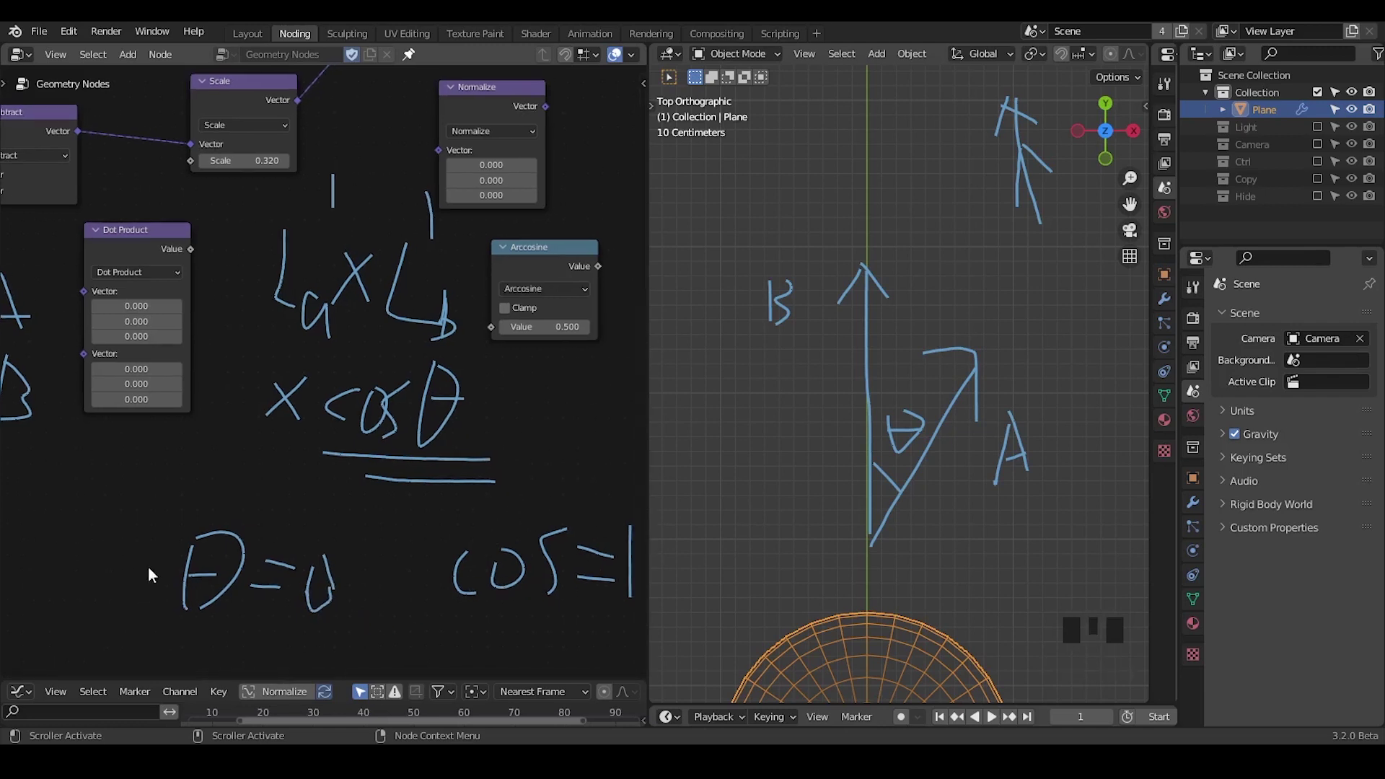
left_click(526, 271)
key("x")
left_click_drag(518, 314, 515, 152)
left_click(514, 152)
key("x")
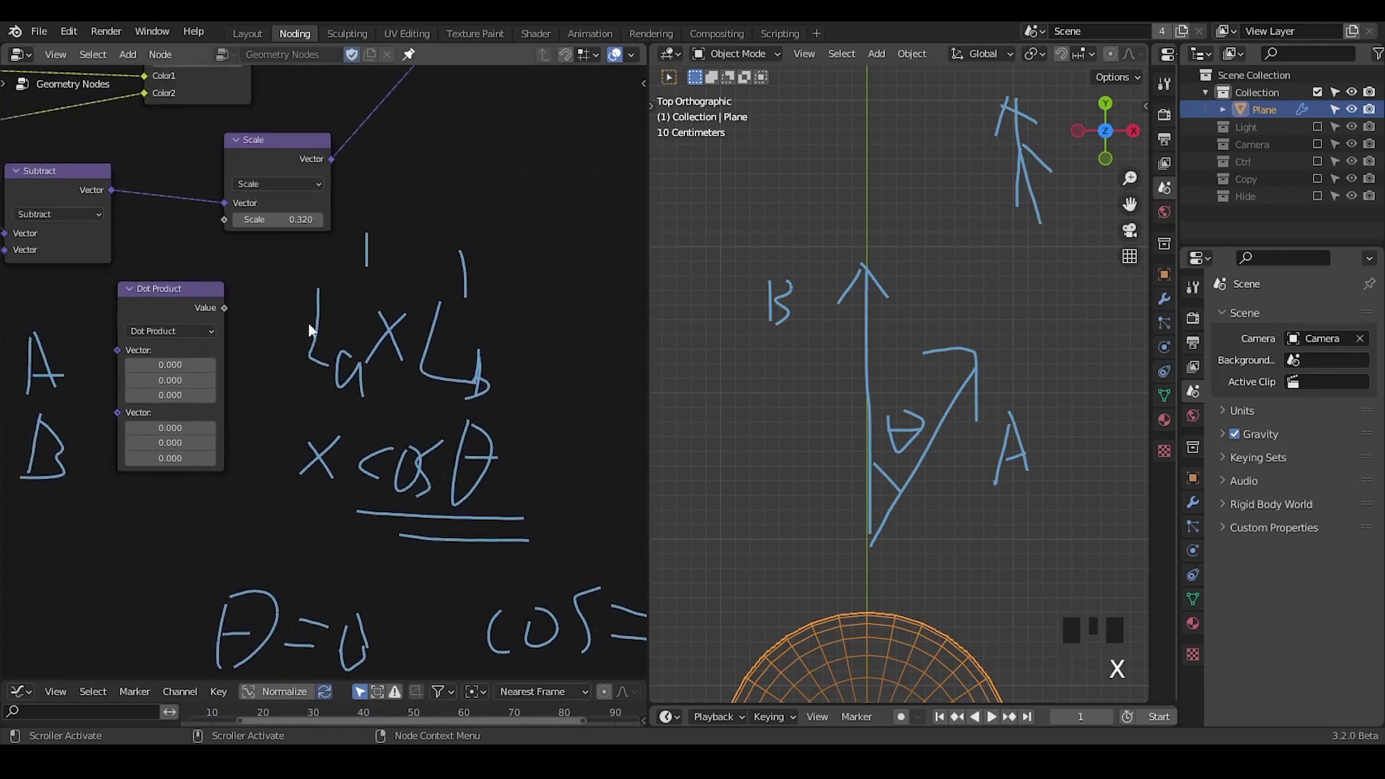
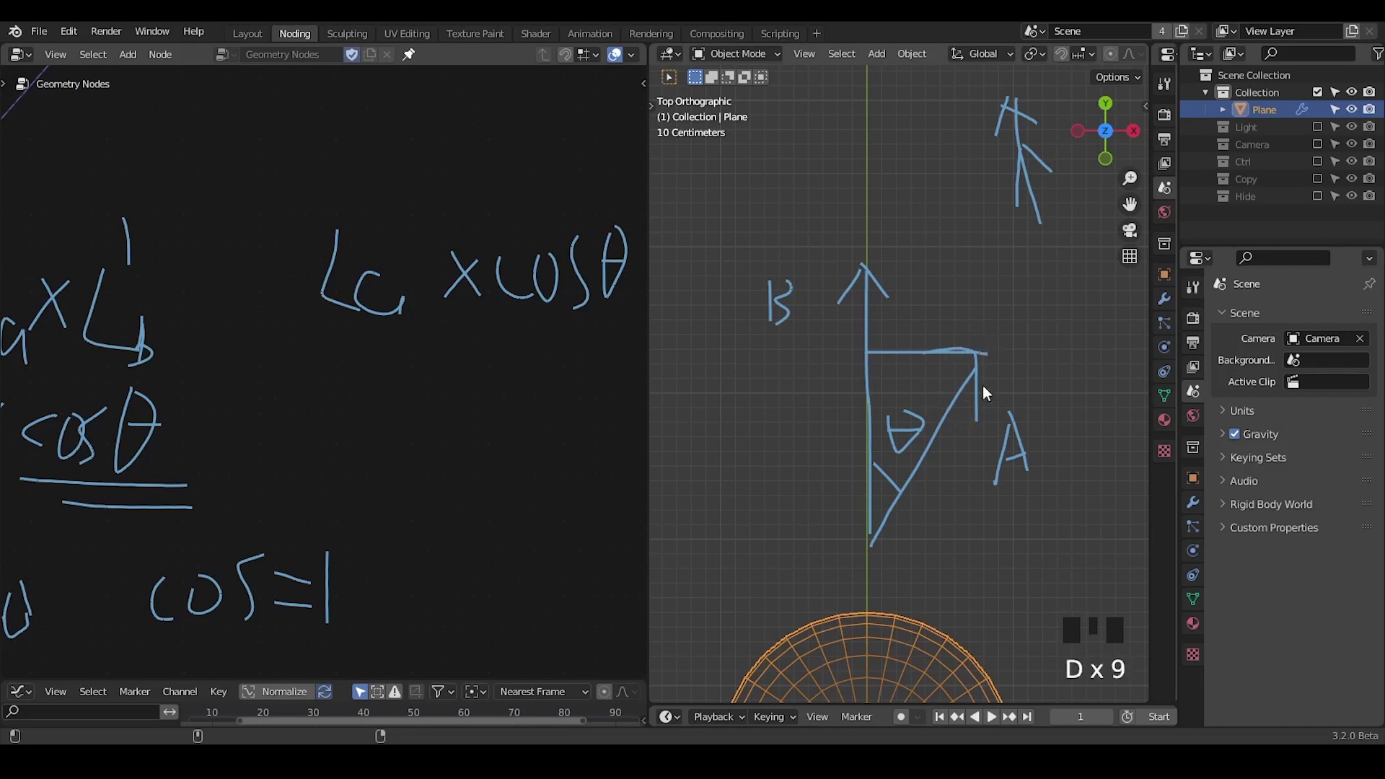
Annotate the L×cosθ relation and start the projection line on the vector diagram
key("d")
key("d")
key("d")
key("d")
key("d")
key("d")
left_click_drag(855, 355, 858, 393)
key("d")
key("d")
key("d")
left_click_drag(809, 398, 833, 412)
key("d")
Mark the projection length X at angle θ on the triangle, then bring the spheres into view
left_click(833, 402)
key("d")
key("d")
key("d")
left_click(868, 359)
key("d")
key("d")
key("d")
left_click(853, 524)
key("d")
key("d")
key("d")
key("d")
left_click_drag(931, 507, 950, 511)
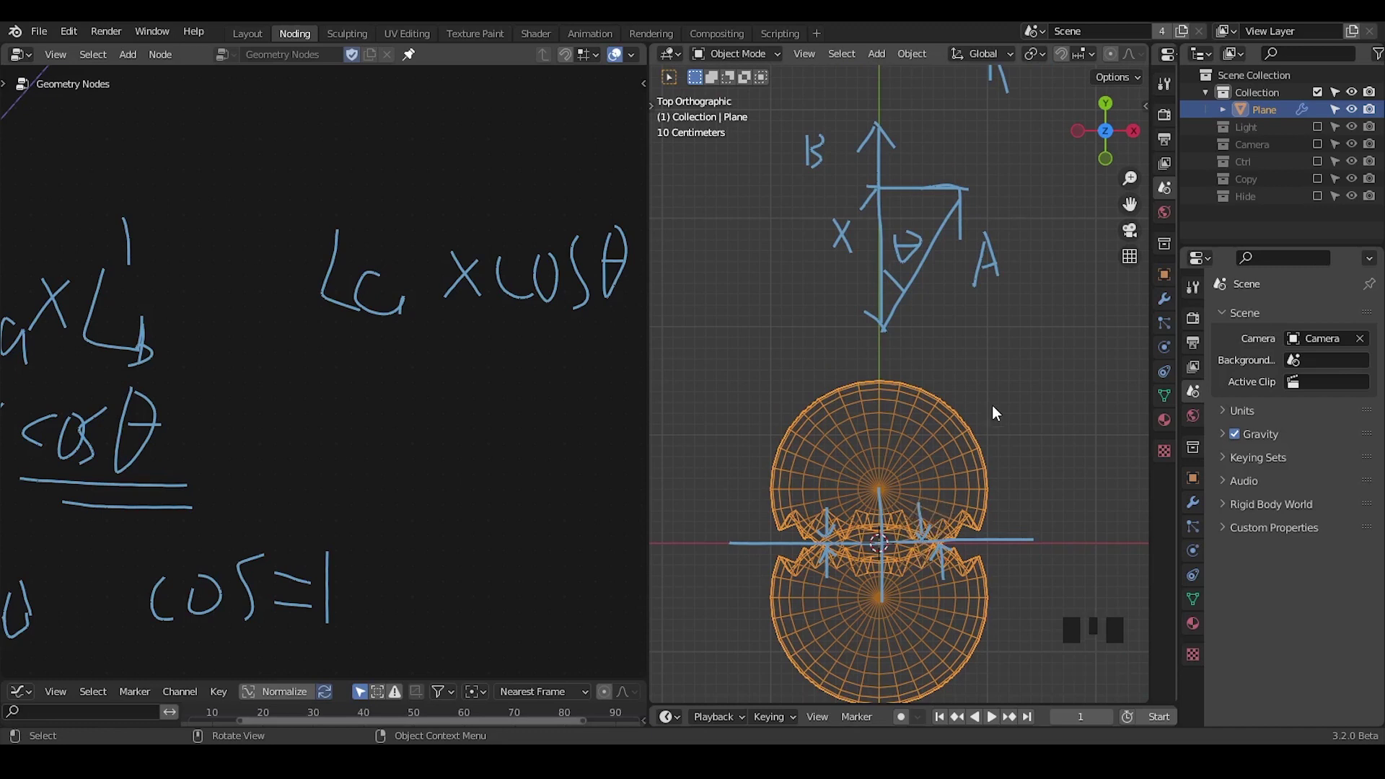
key("ctrl+shift+alt+w")
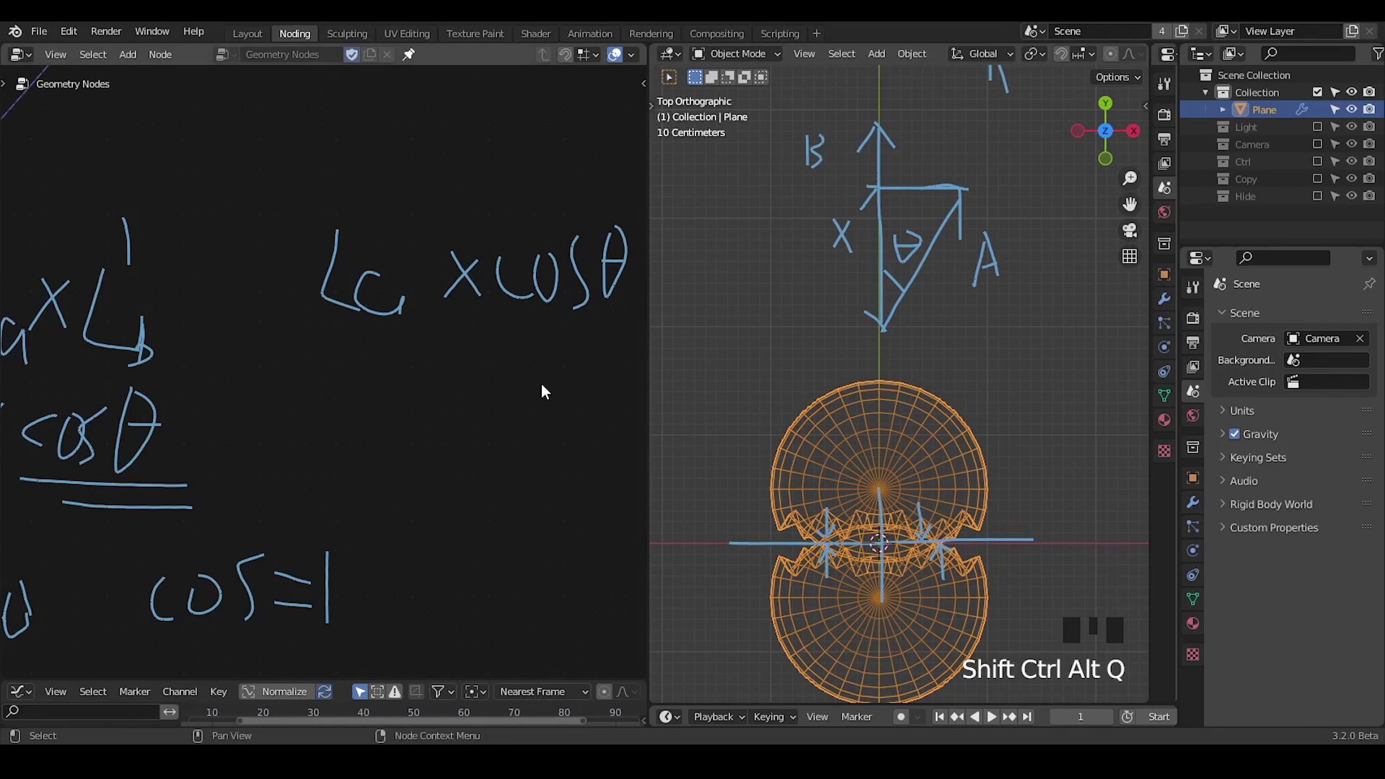
Reframe the node tree around the Subtract and Dot Product nodes
left_click_drag(348, 398, 469, 368)
key("d")
left_click_drag(561, 267, 355, 410)
key("d")
key("d")
left_click_drag(277, 360, 452, 368)
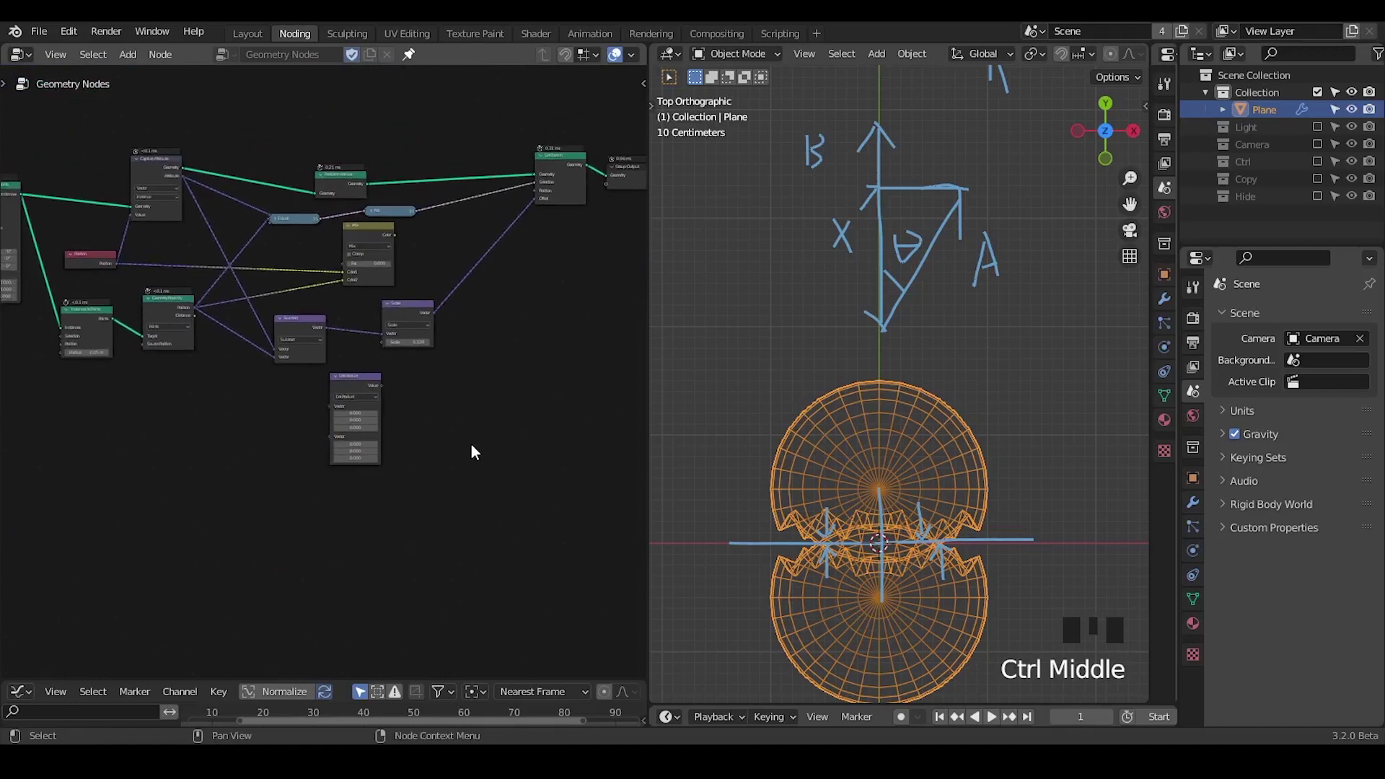
left_click_drag(468, 441, 488, 198)
Wire Capture Attribute's Attribute and Geometry Proximity's Position into the Subtract node's two inputs
left_click(487, 198)
key("x")
left_click(539, 324)
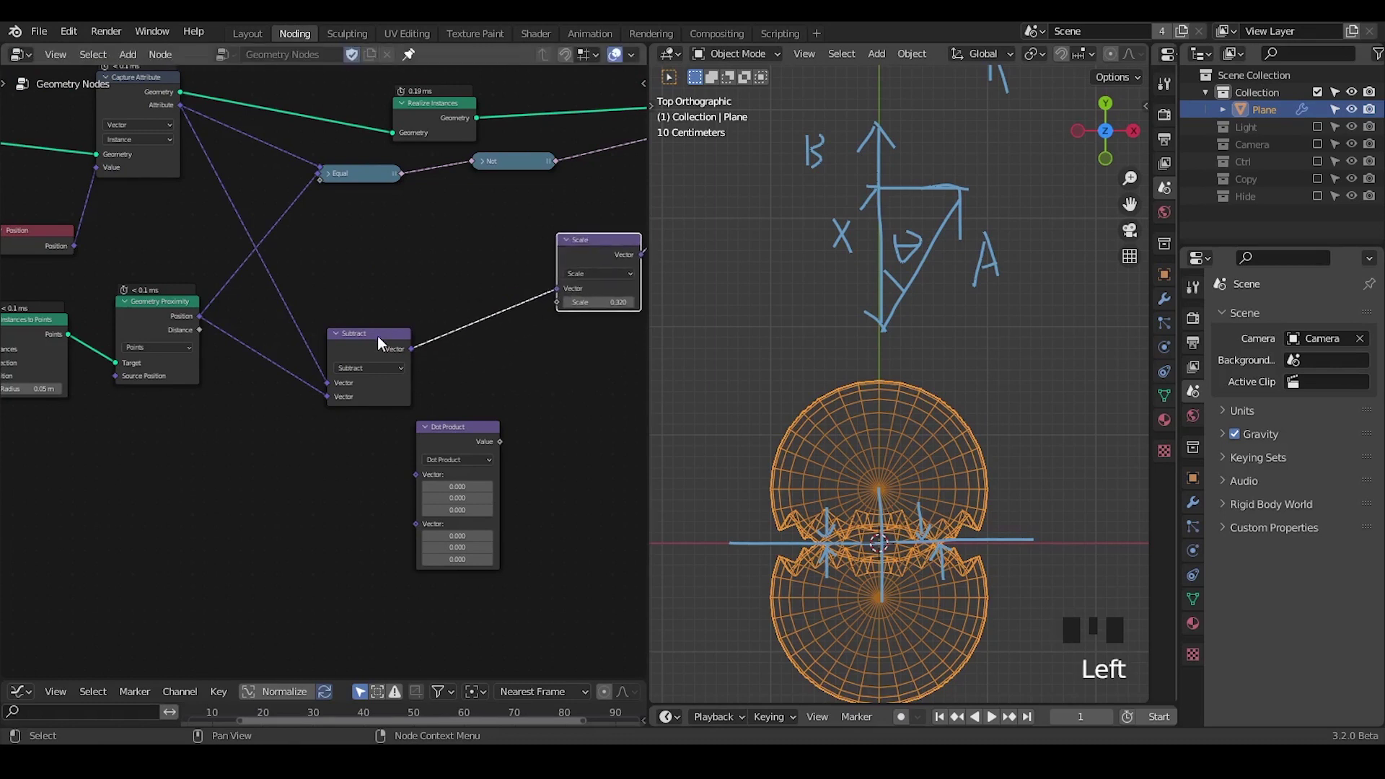
left_click(352, 329)
left_click_drag(401, 415, 347, 294)
left_click(347, 294)
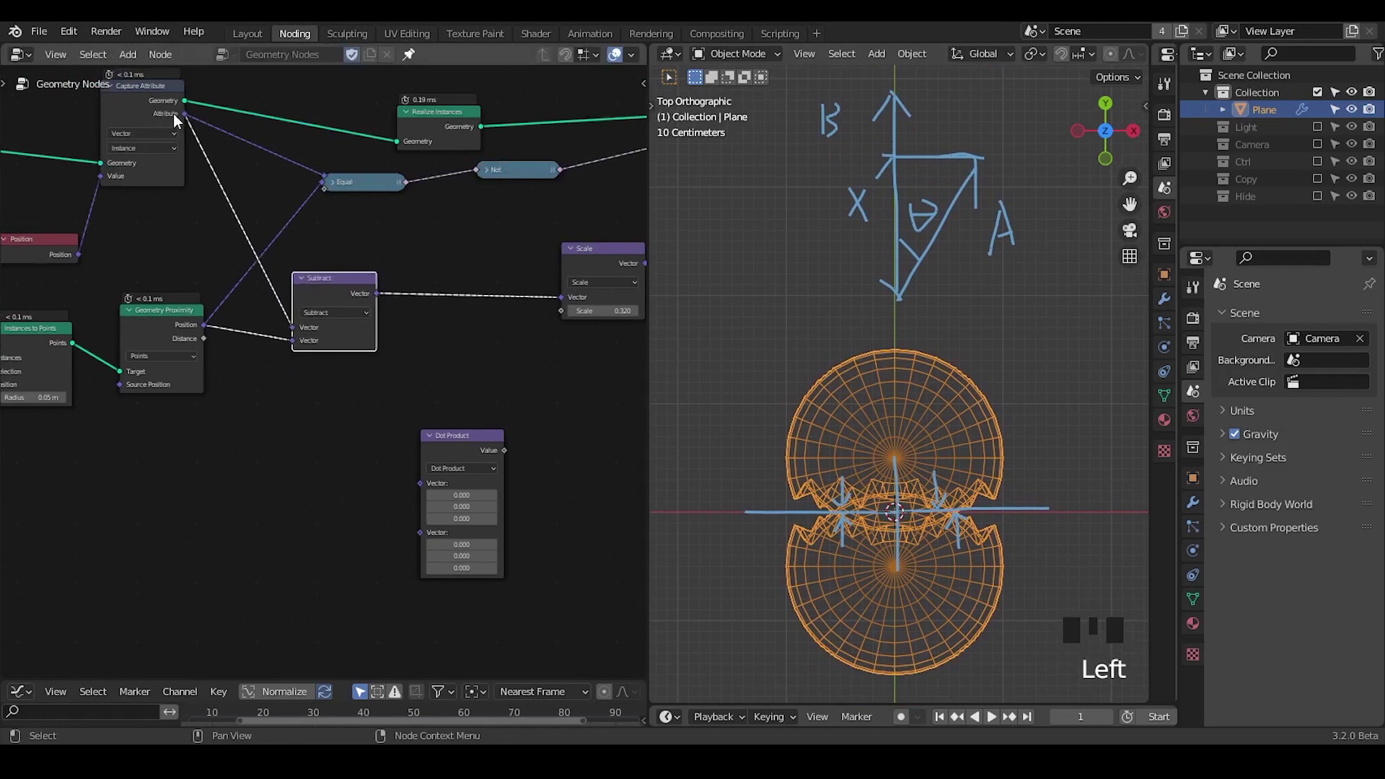
Sketch annotation marks over the intersecting spheres in the viewport
key("d")
key("d")
key("d")
left_click_drag(1071, 485, 859, 490)
key("d")
left_click(893, 458)
key("d")
key("d")
key("d")
left_click(901, 451)
key("d")
left_click_drag(895, 562, 915, 558)
Finish the viewport sketch and refocus on the Subtract–Scale chain in the node tree
key("d")
left_click(915, 558)
key("d")
left_click_drag(941, 541, 306, 247)
key("d")
left_click_drag(300, 245, 307, 252)
key("d")
left_click_drag(432, 332, 943, 447)
Insert a Vector Math Normalize node between Subtract and Scale
left_click(176, 250)
key("shift+d")
left_click_drag(397, 265, 311, 225)
key("d")
left_click_drag(311, 215, 590, 367)
key("d")
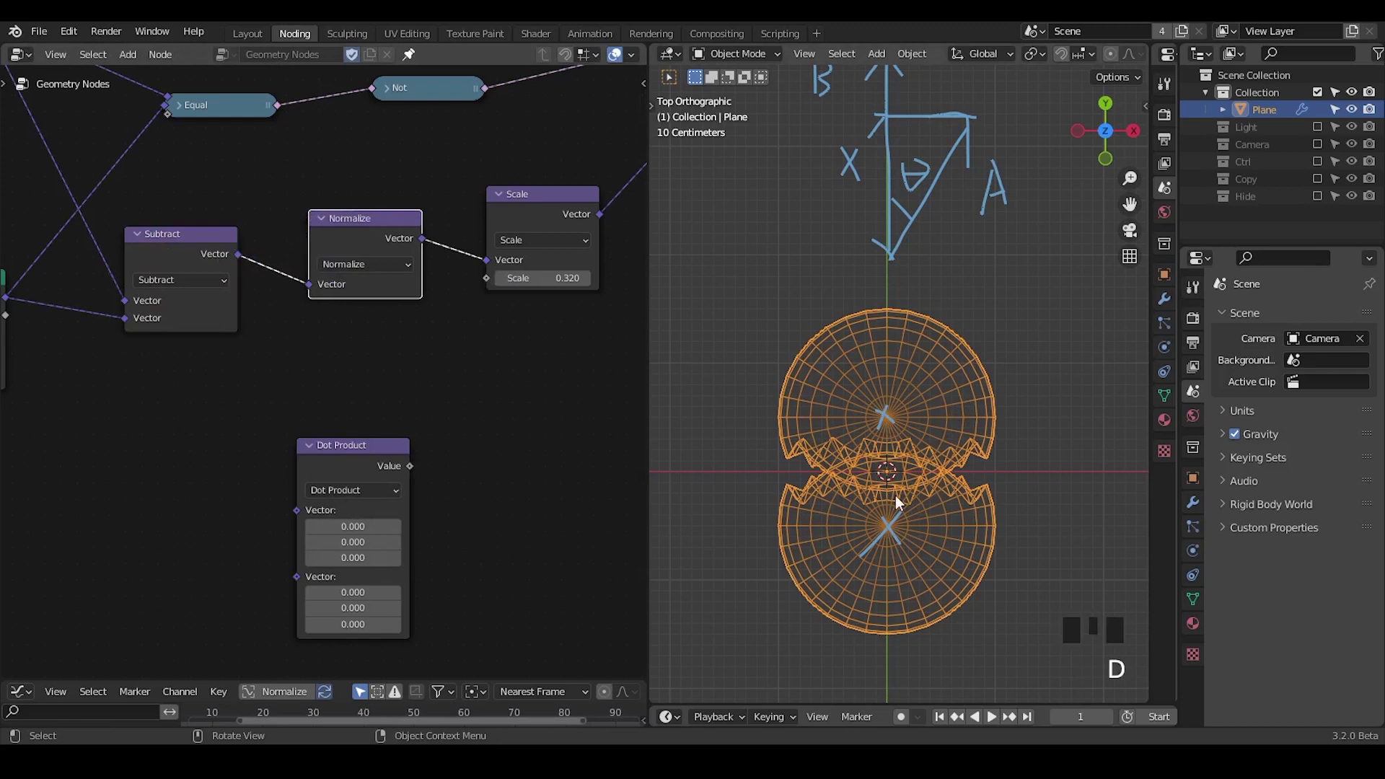
key("d")
Connect Dot Product's Value output to the Scale node's Scale input
left_click(456, 142)
key("d")
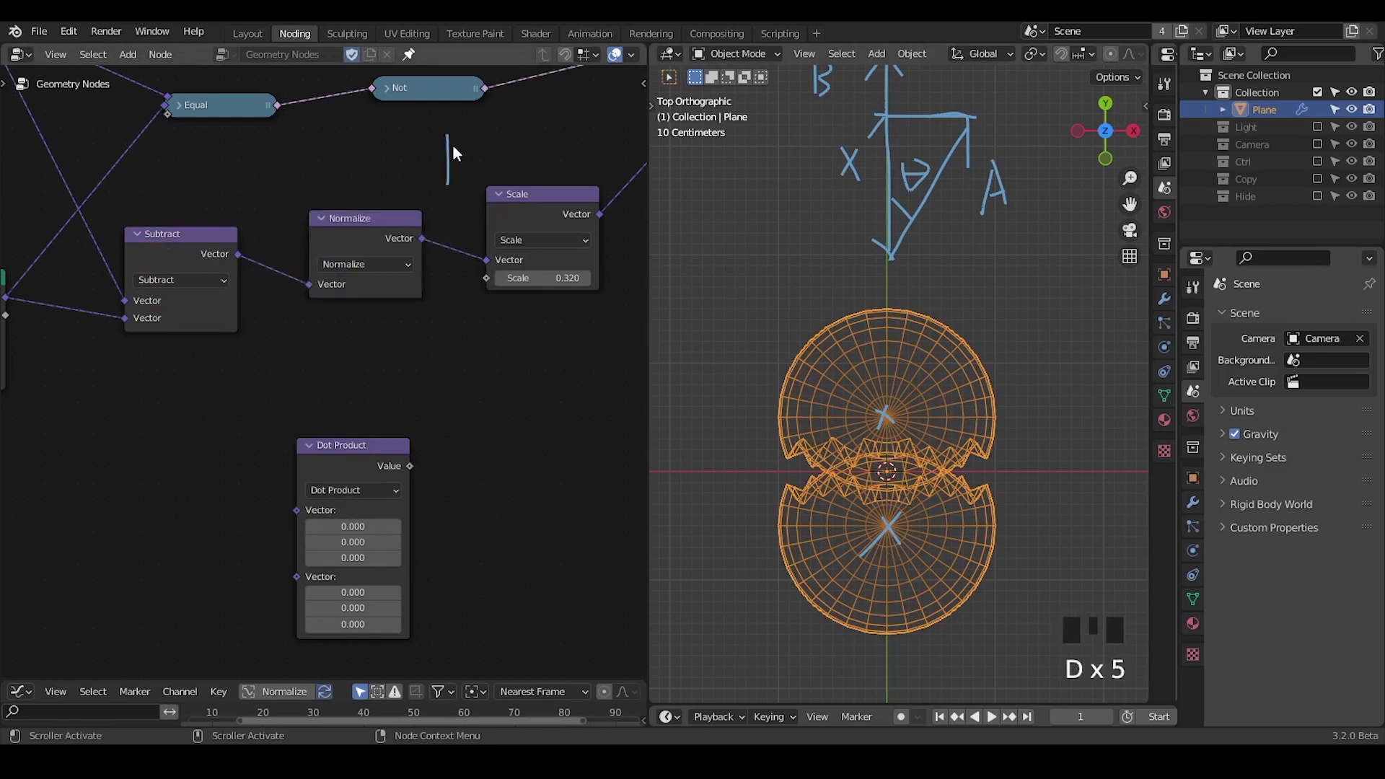
key("d")
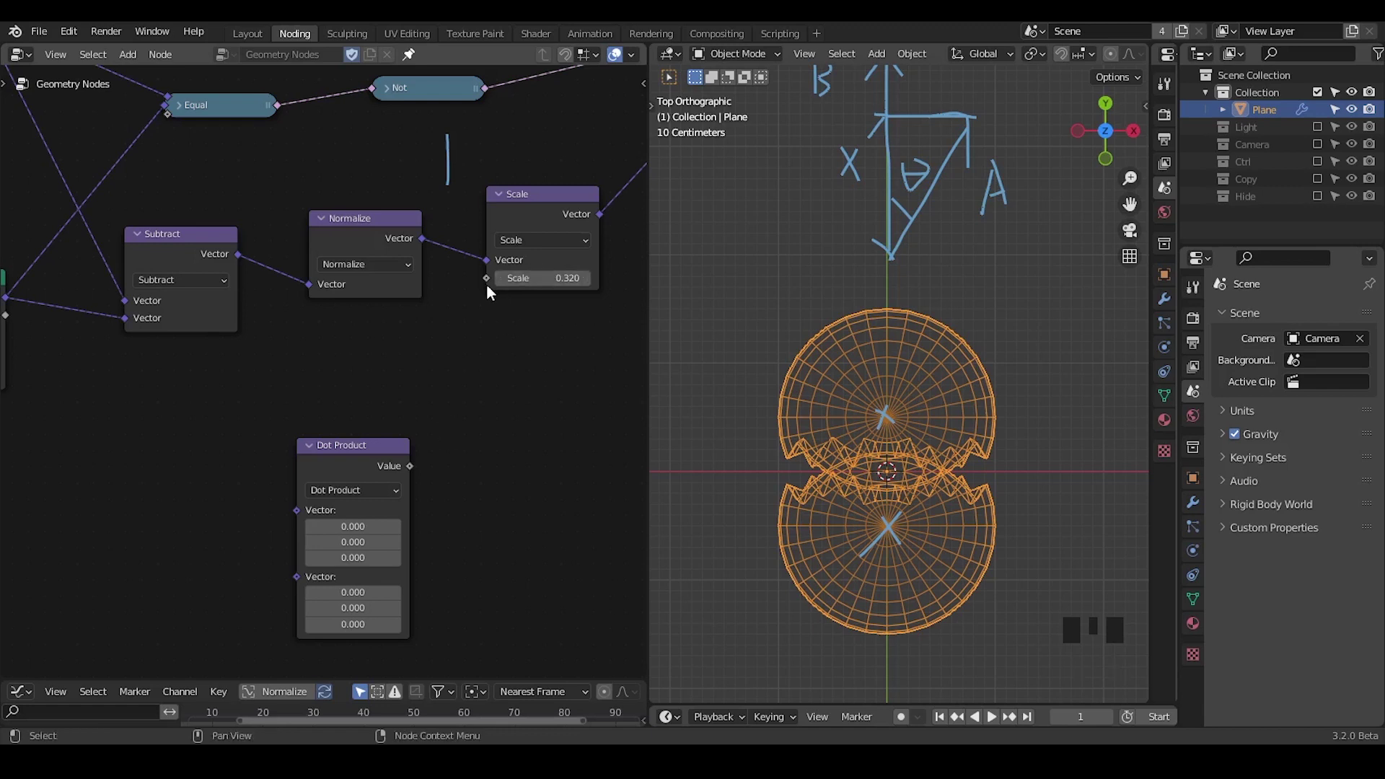
left_click(364, 463)
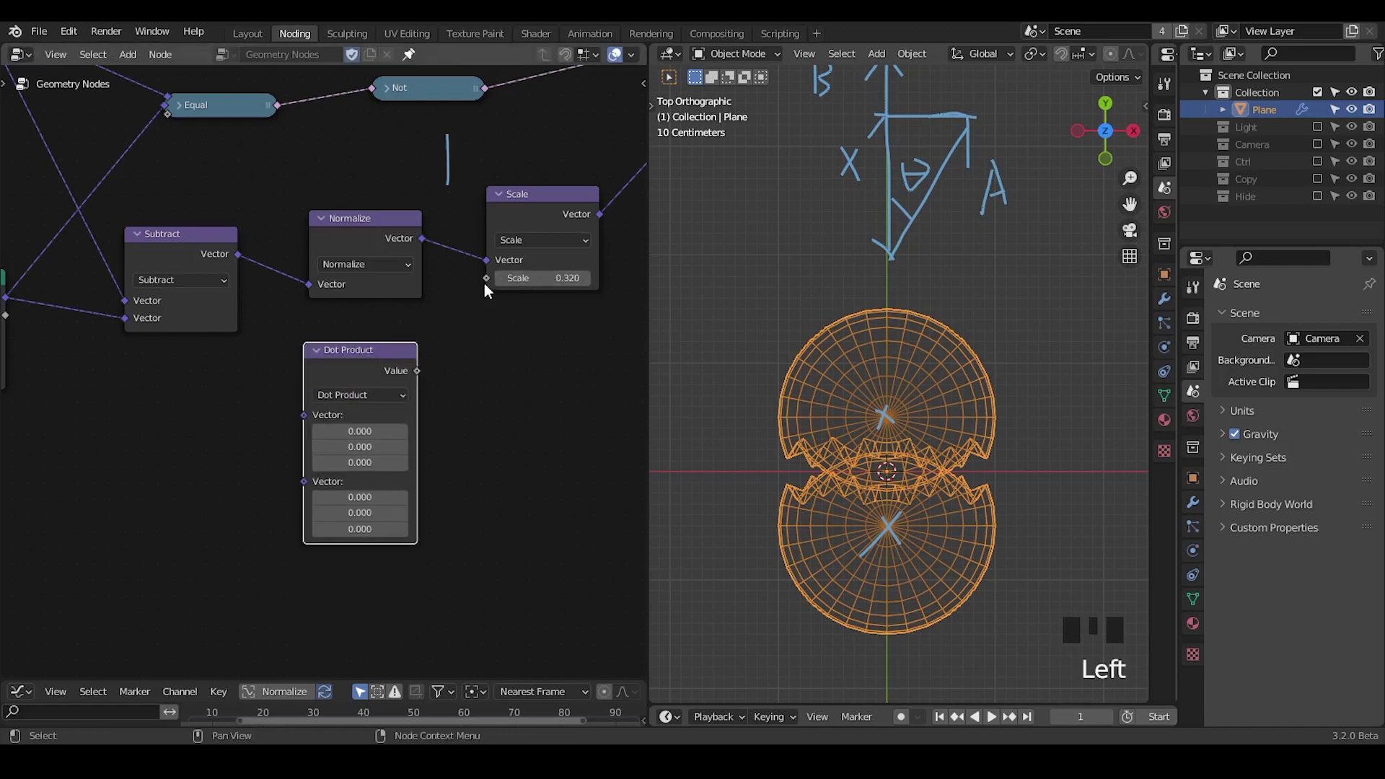
left_click_drag(490, 290, 461, 332)
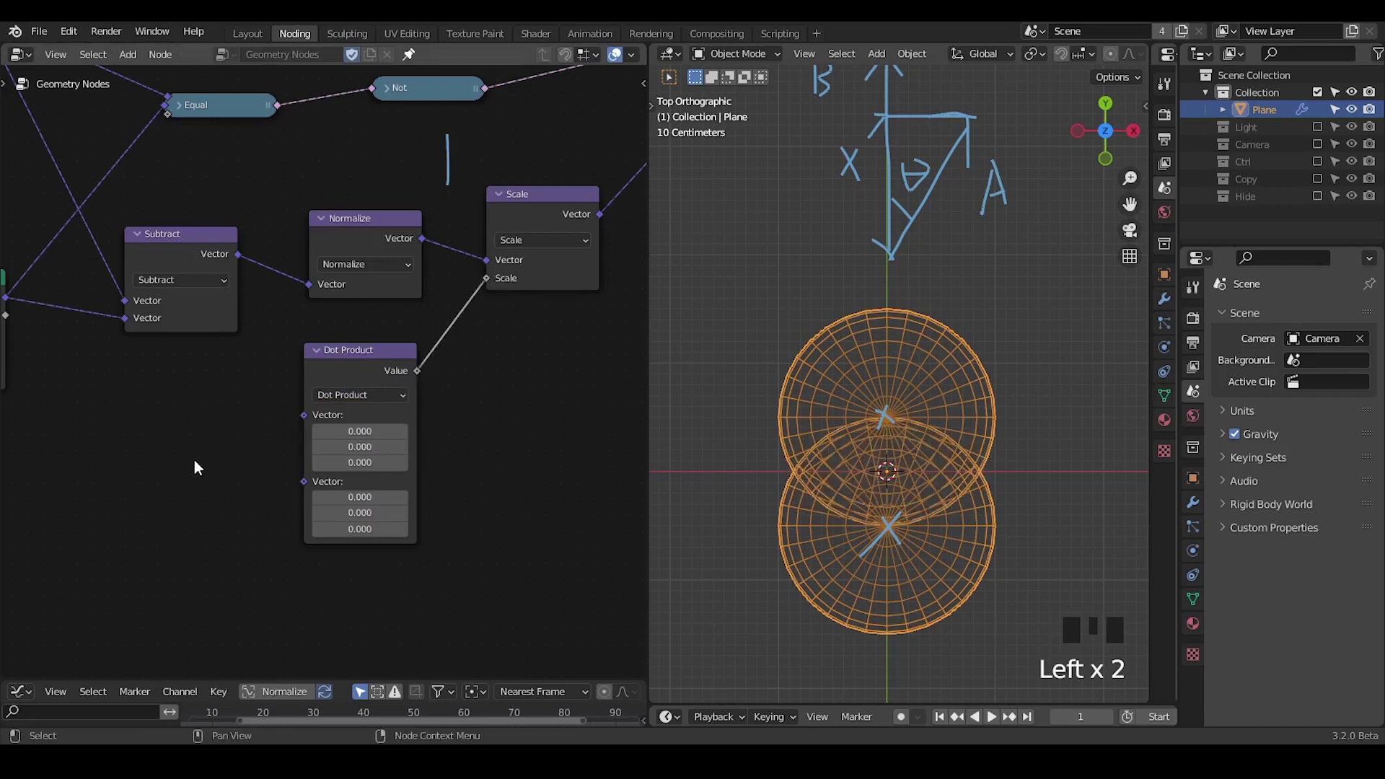
Sketch an arrow between the two sphere centres in the viewport
left_click_drag(203, 468, 921, 359)
key("d")
left_click_drag(917, 338, 957, 432)
left_click_drag(956, 432, 999, 226)
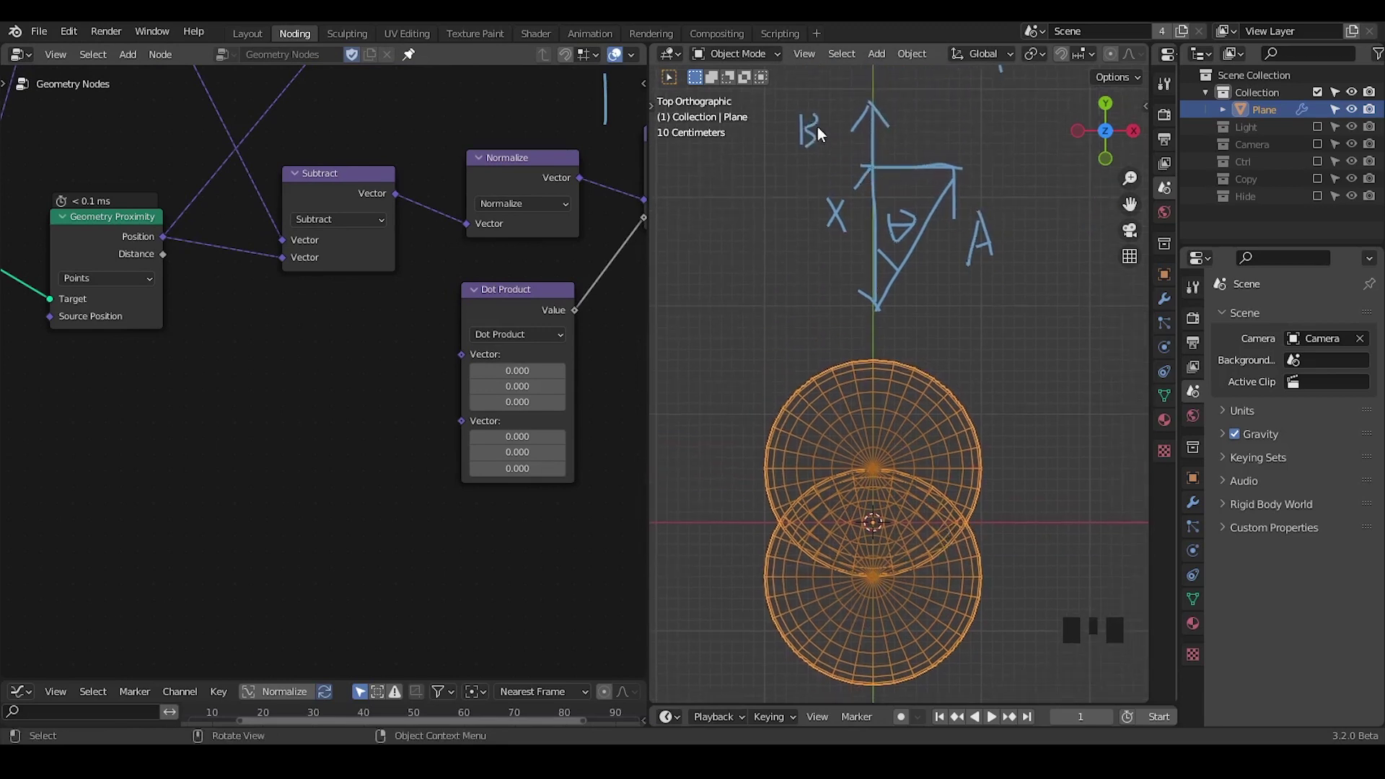
key("d")
left_click_drag(915, 477, 916, 485)
key("d")
key("d")
key("d")
left_click(923, 486)
key("d")
key("d")
key("d")
left_click(879, 481)
key("d")
left_click(878, 477)
Complete the arrow sketch and add a Position input node aimed at the Dot Product
key("d")
left_click_drag(876, 476, 892, 492)
key("d")
key("d")
key("d")
left_click_drag(339, 399, 136, 208)
left_click_drag(135, 208, 136, 265)
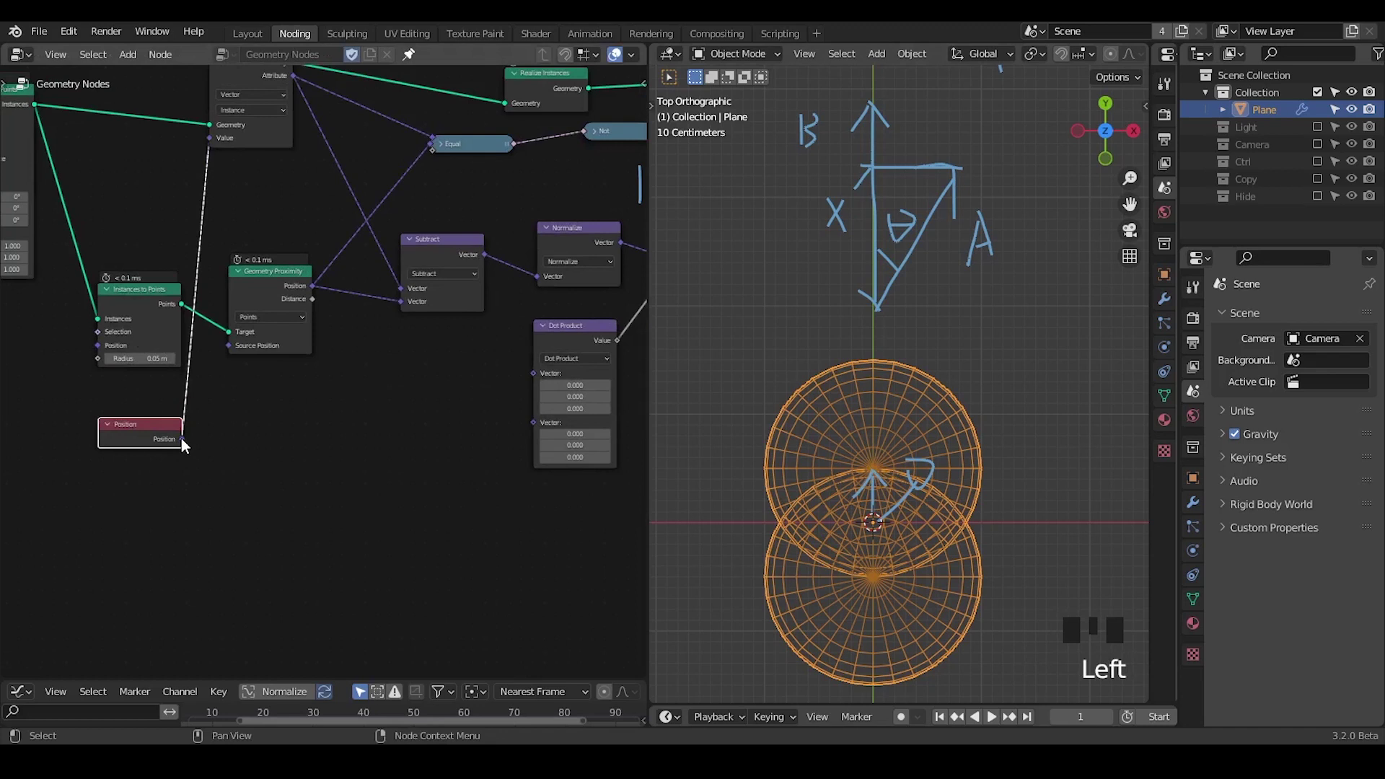
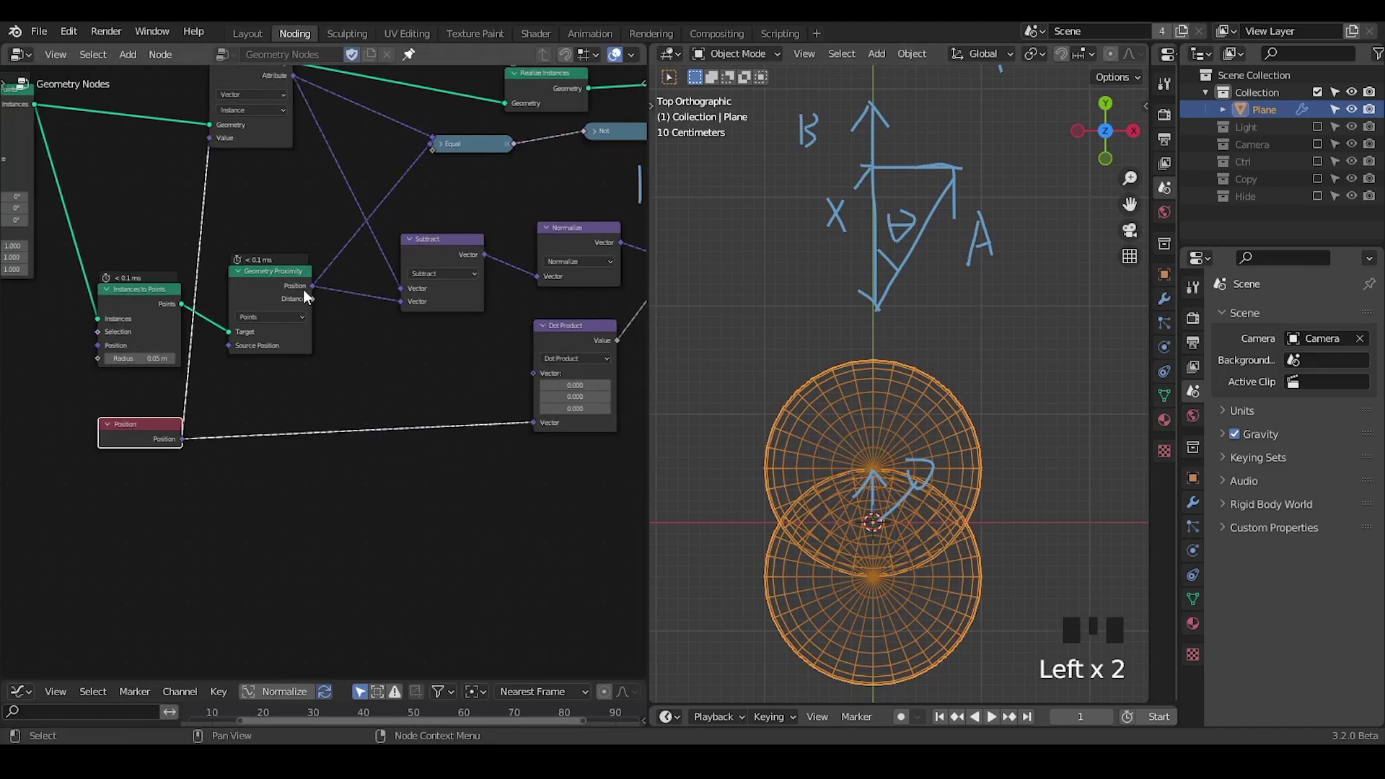
Link Position into the Dot Product's first input and note it on the sphere sketch
left_click_drag(317, 295, 324, 299)
left_click(566, 350)
left_click_drag(935, 495, 904, 463)
key("d")
left_click_drag(954, 428, 907, 465)
key("d")
key("d")
Add a collapsed Normalize node feeding Geometry Proximity Position into Dot Product, then orbit to see the fused spheres
left_click(587, 248)
key("shift+d")
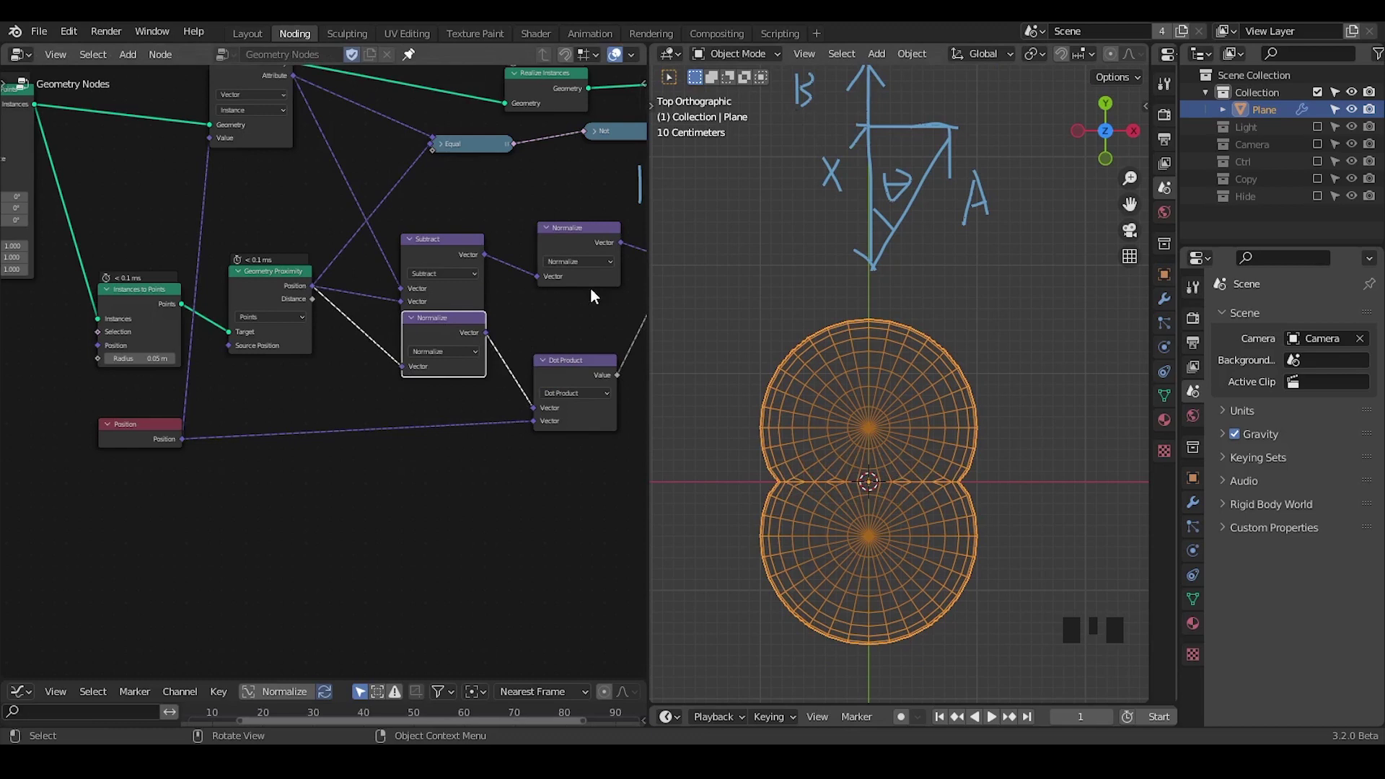
left_click(420, 325)
left_click_drag(436, 328, 421, 346)
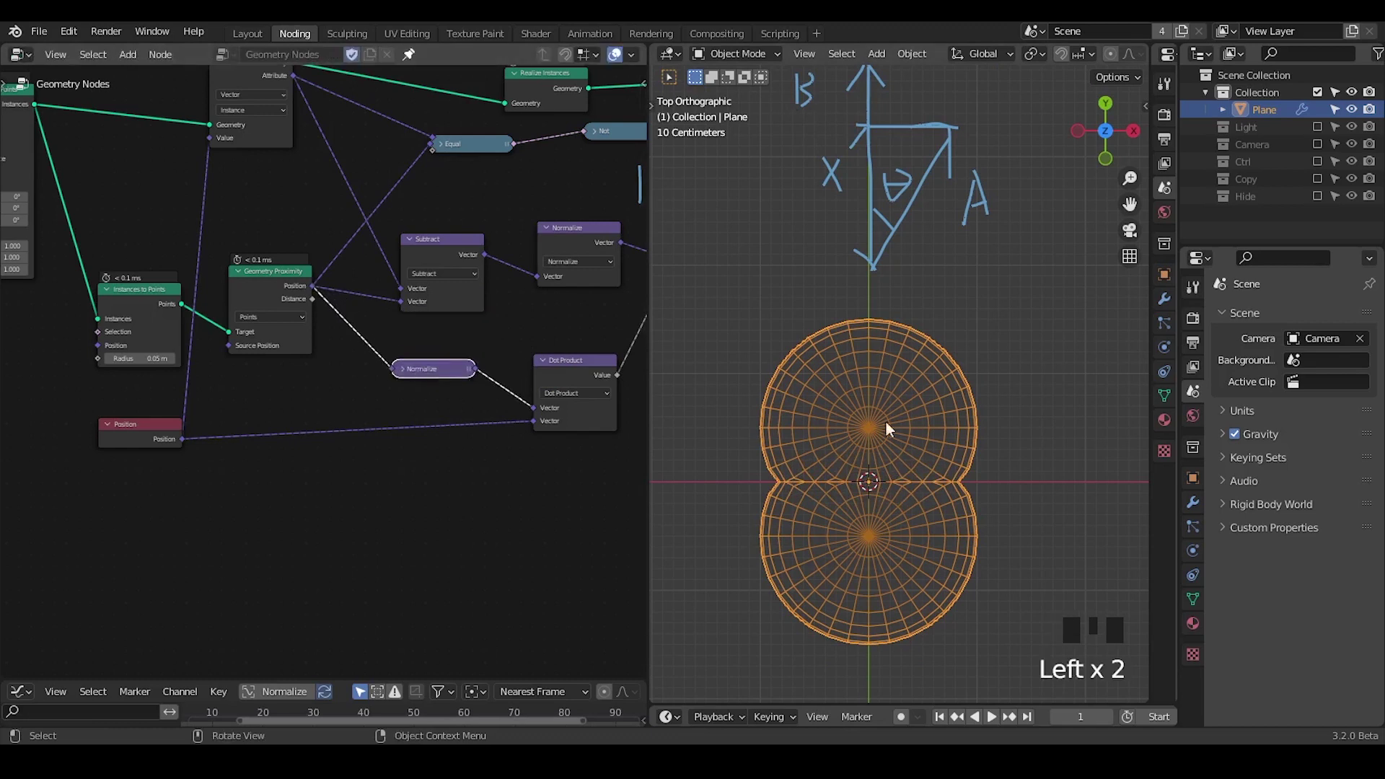
left_click_drag(838, 529, 928, 419)
key("ctrl+shift+alt+w")
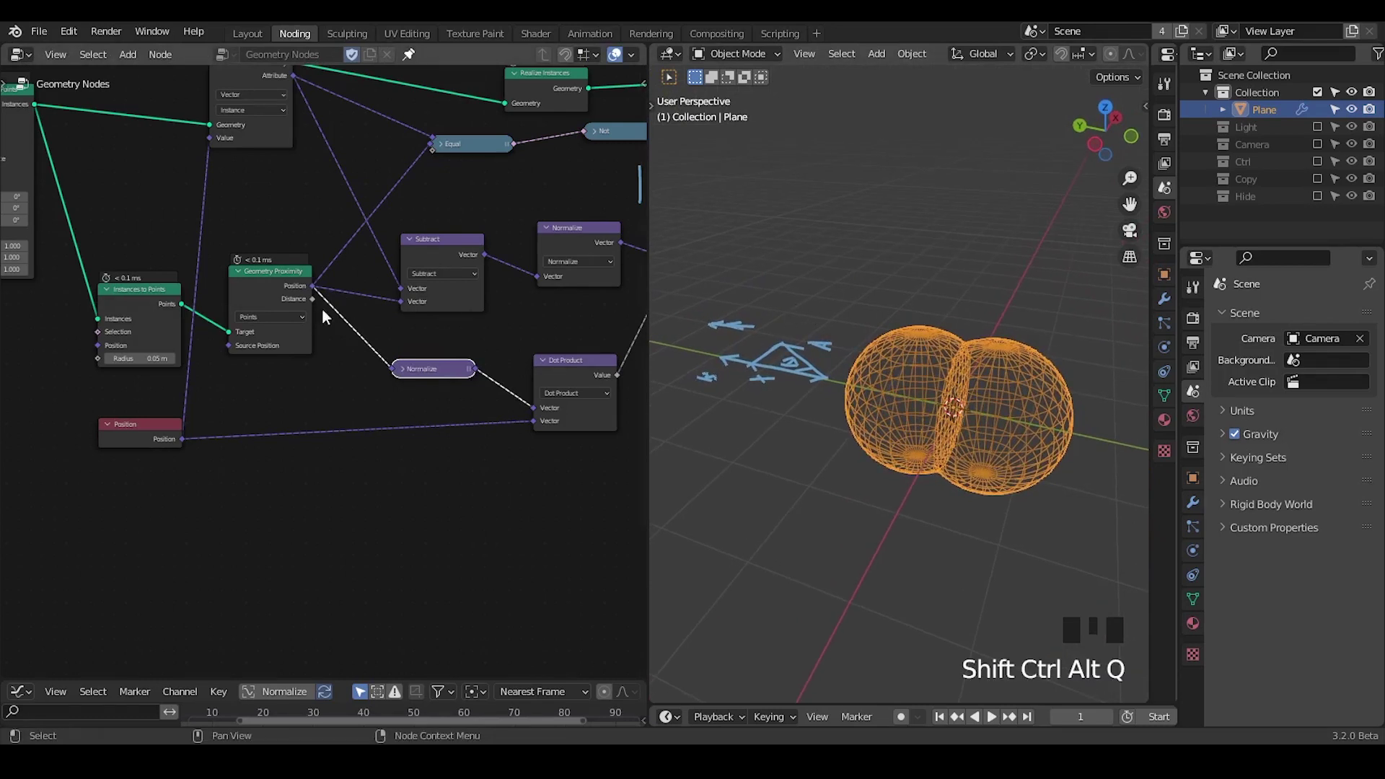
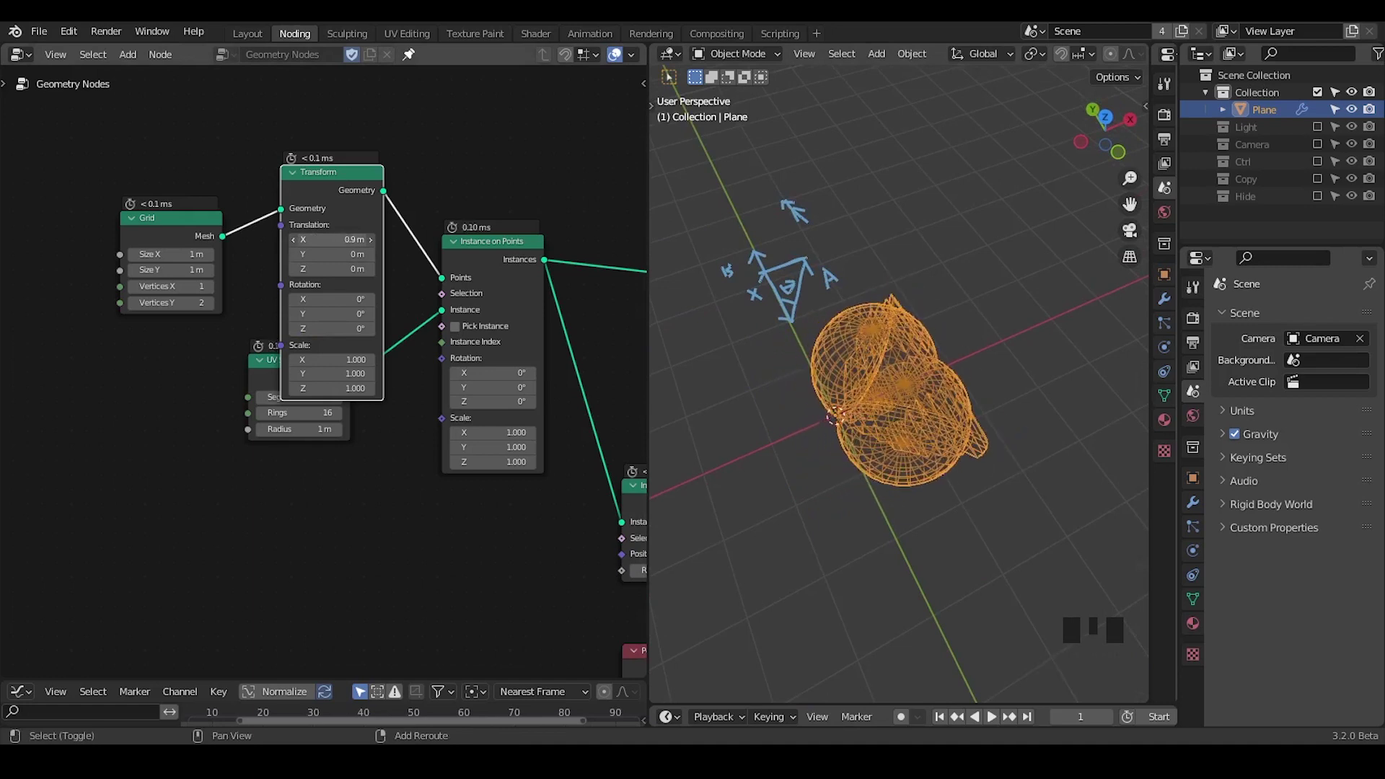
Mute the Dot Product link so the two spheres show their raw intersection again
left_click(278, 380)
left_click_drag(403, 477, 27, 162)
left_click(27, 162)
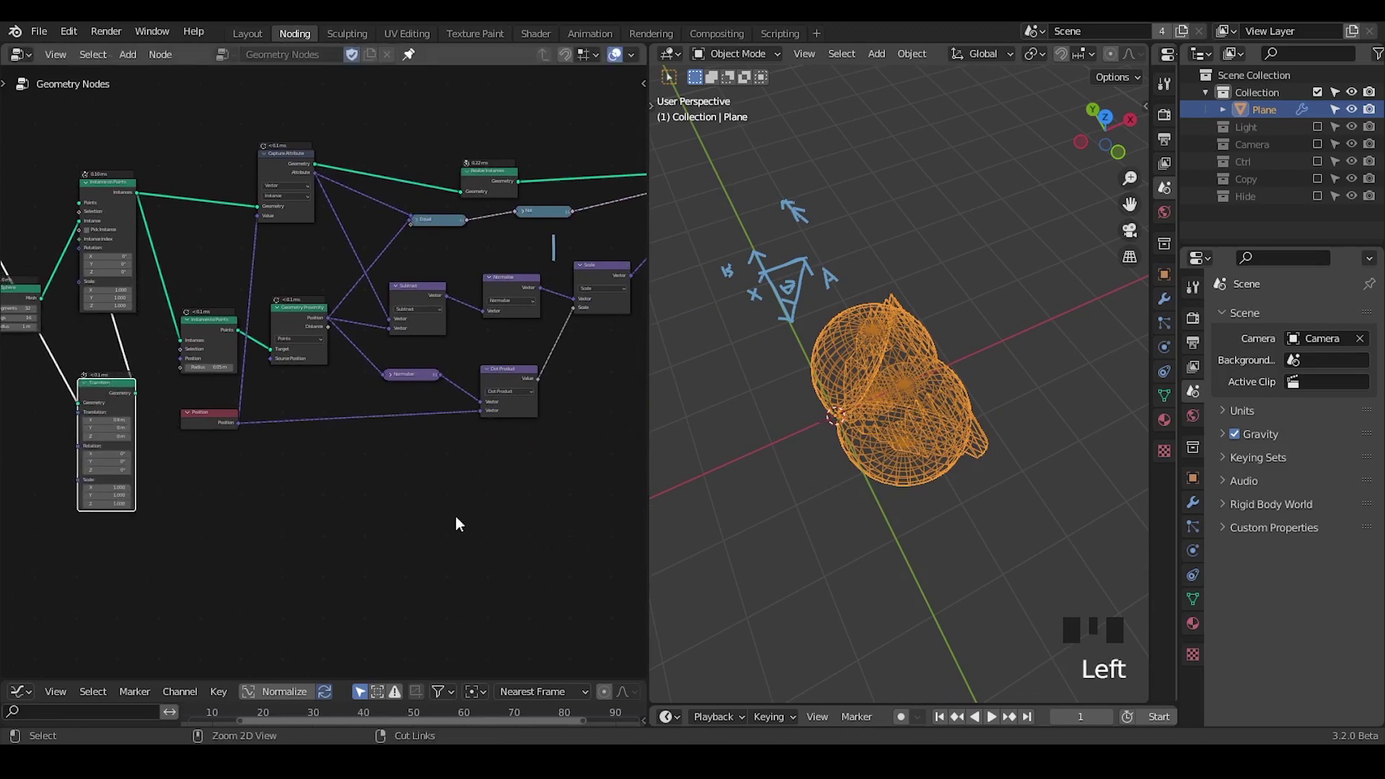
left_click_drag(475, 538, 524, 338)
left_click(524, 338)
left_click_drag(549, 366, 483, 221)
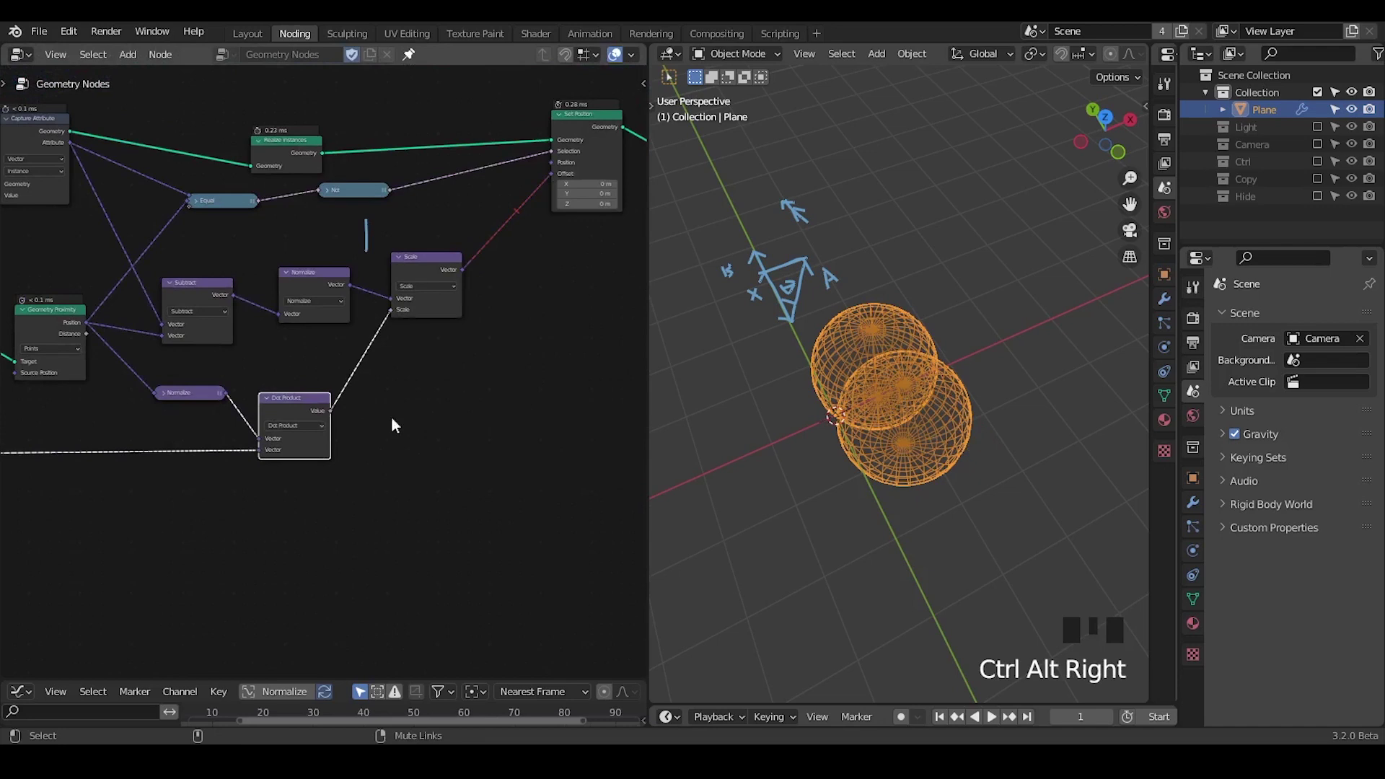
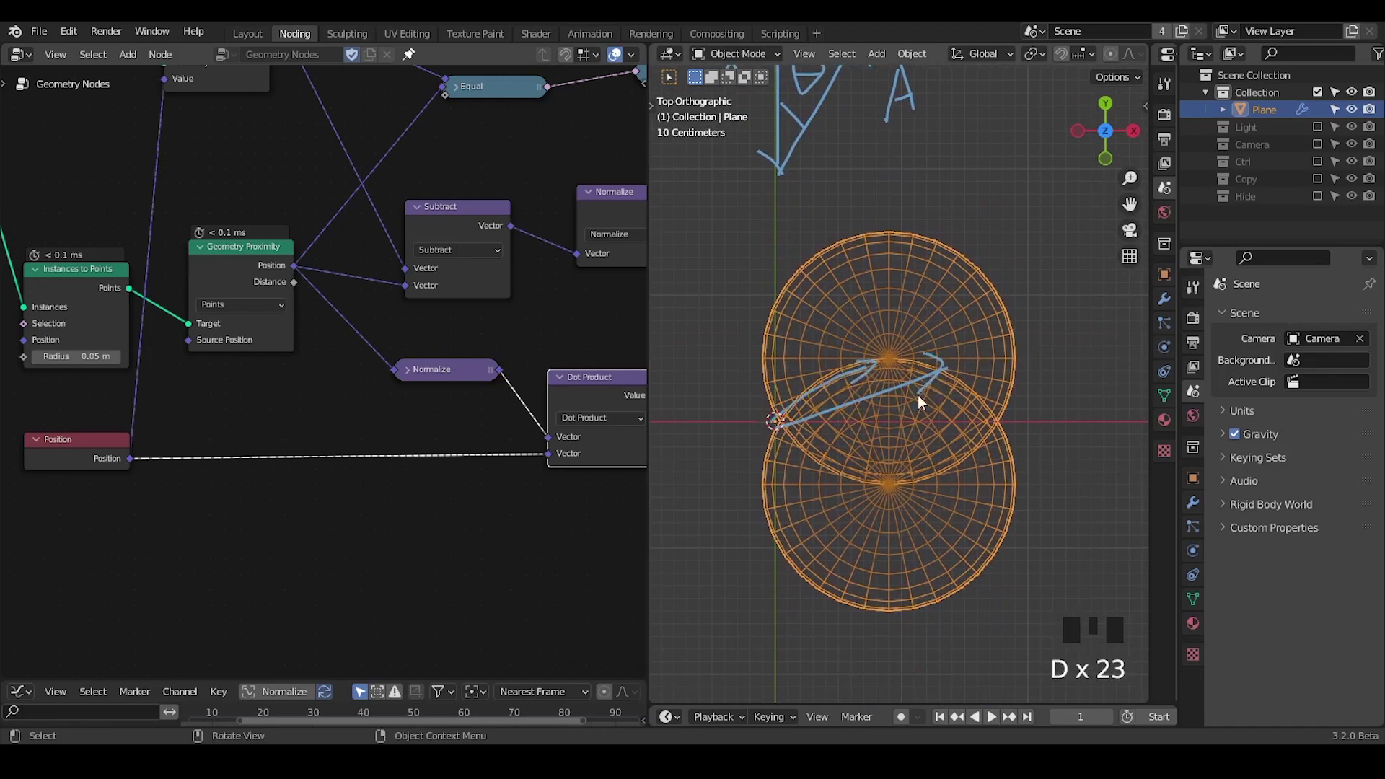
Switch to a top orthographic view of the overlapping spheres ready for annotation
left_click_drag(502, 398, 549, 373)
left_click(549, 373)
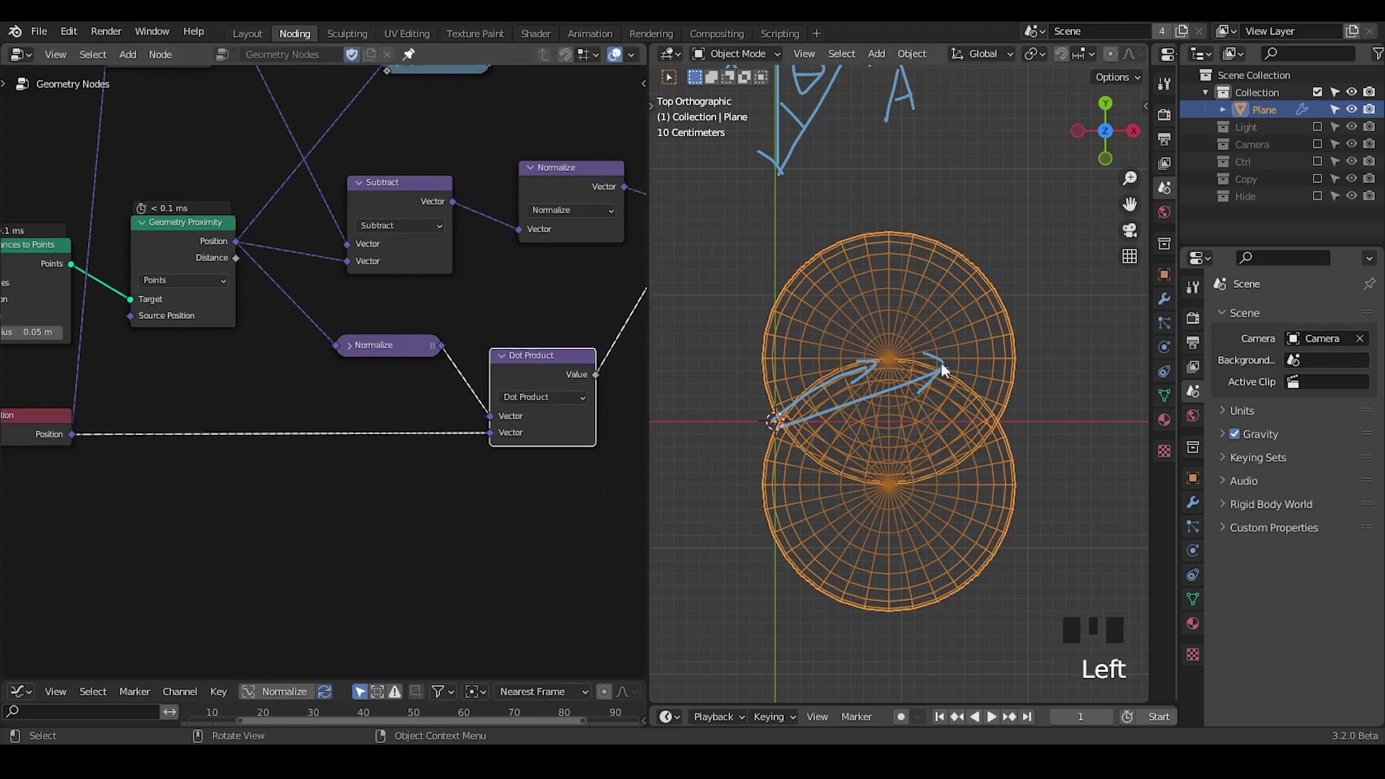
left_click_drag(197, 442, 436, 360)
left_click(436, 359)
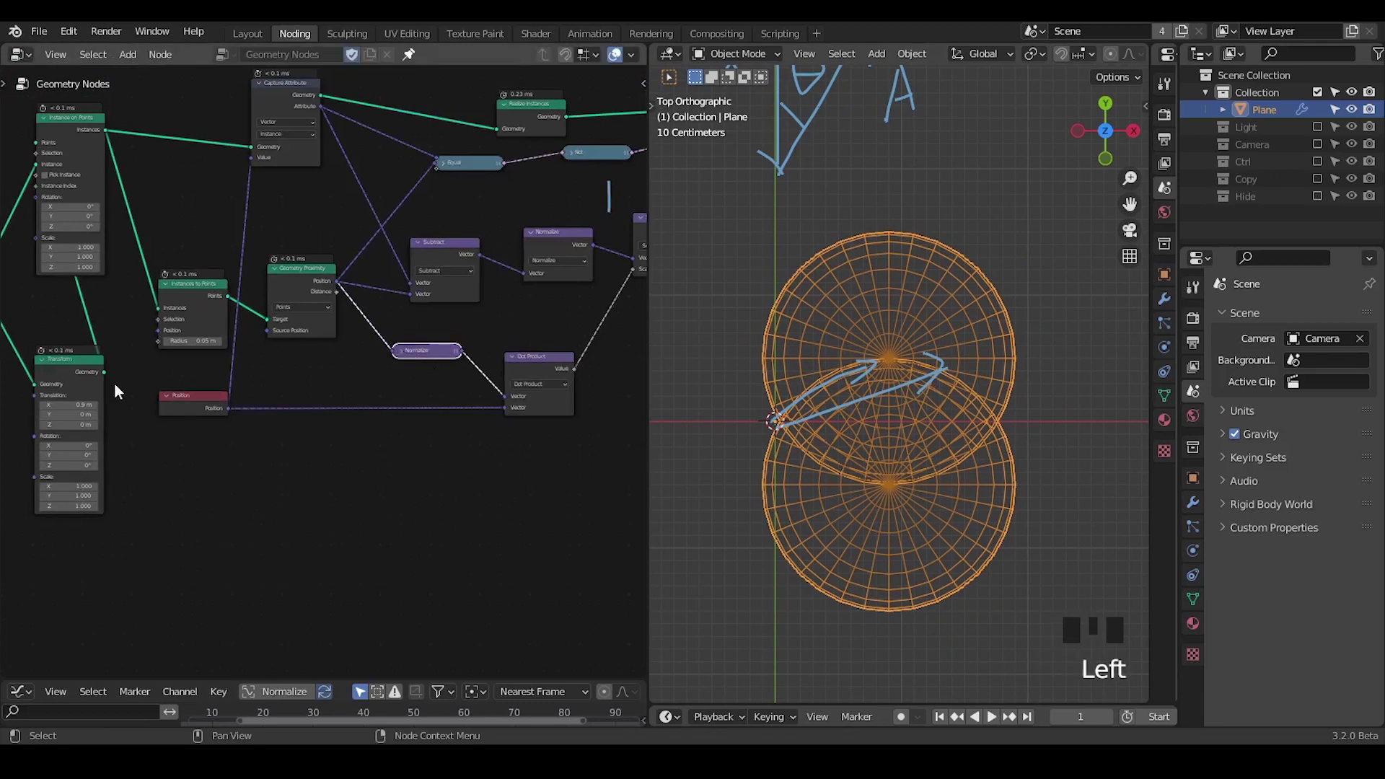
left_click_drag(189, 399, 148, 357)
left_click(149, 356)
key("ctrl+shift+alt+w")
key("ctrl+shift+alt+q")
key("d")
Sketch vector arrows from the lower sphere's centre toward the upper sphere's centre
left_click_drag(983, 354, 902, 459)
left_click_drag(901, 459, 926, 376)
key("d")
key("d")
left_click_drag(936, 348, 884, 453)
key("d")
key("d")
key("d")
left_click(921, 352)
key("d")
key("d")
key("d")
left_click(934, 350)
Duplicate the Subtract node, feed it both positions and wire it into Dot Product's second vector
key("d")
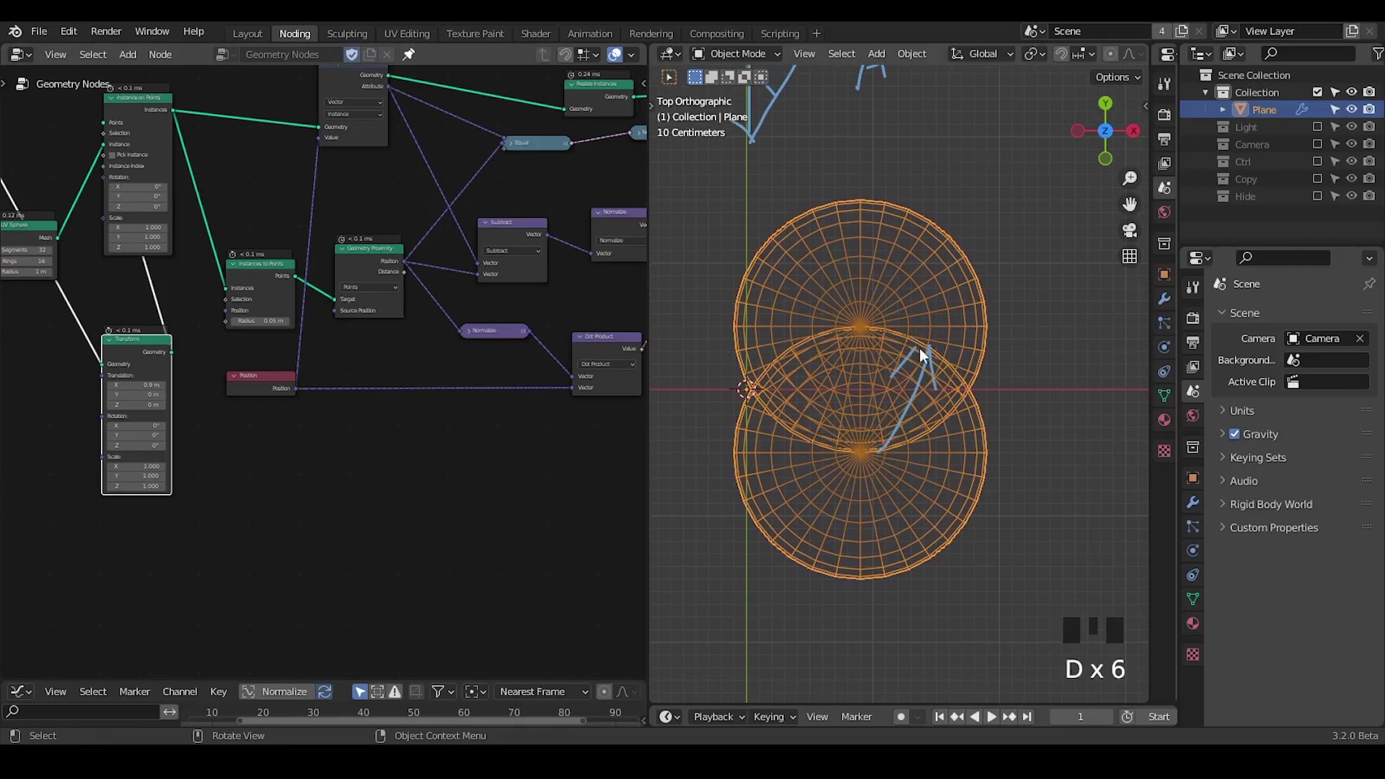
left_click_drag(404, 437, 388, 303)
left_click(387, 304)
key("shift+d")
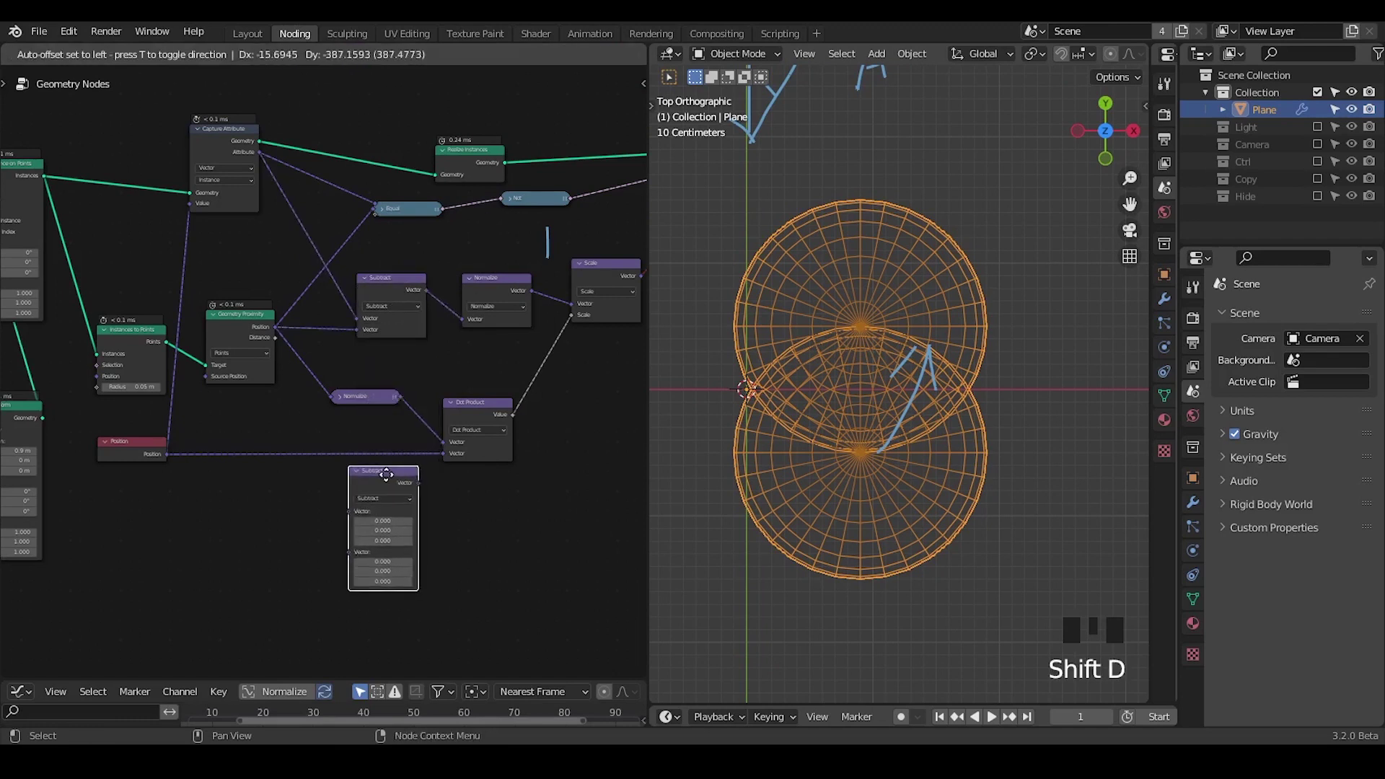
middle_click(360, 438)
left_click_drag(275, 138, 470, 504)
left_click_drag(469, 504, 393, 463)
left_click_drag(393, 463, 409, 447)
left_click(341, 452)
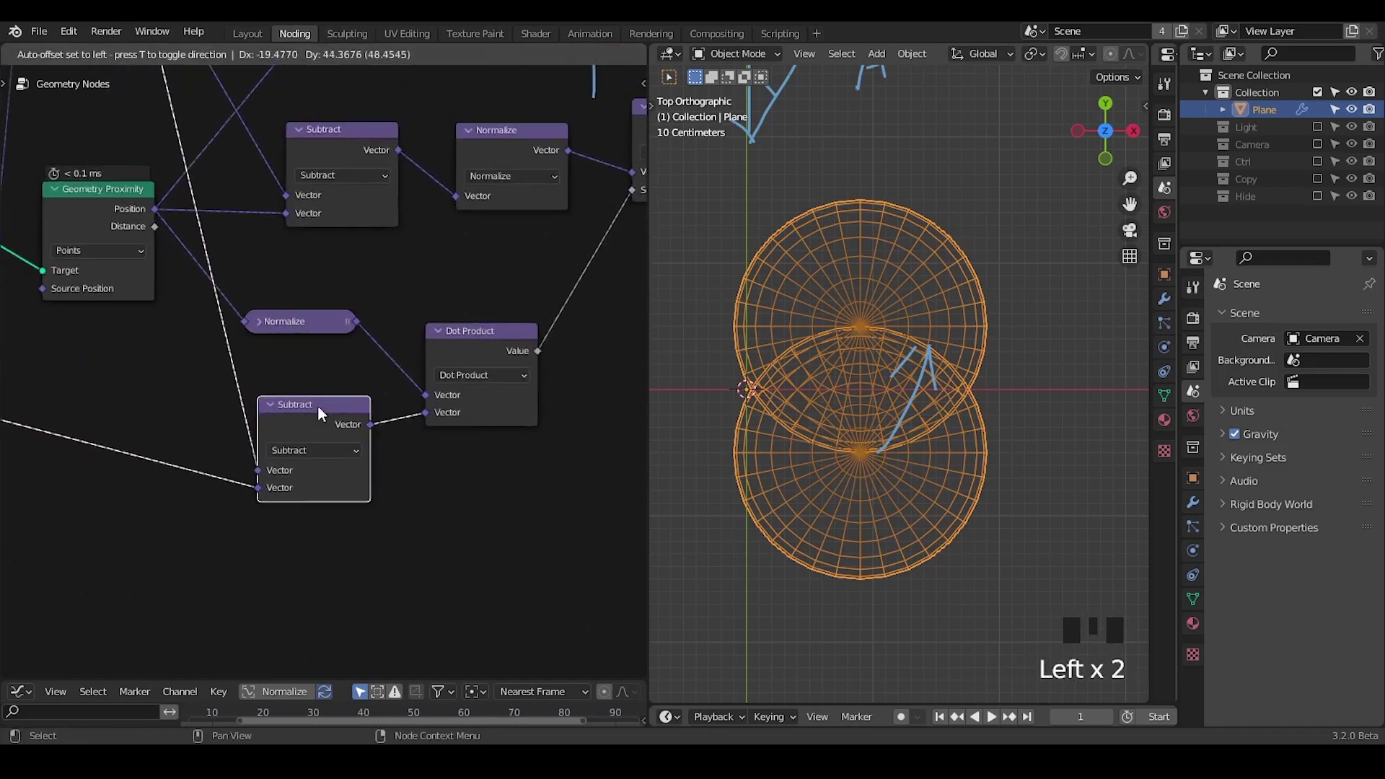
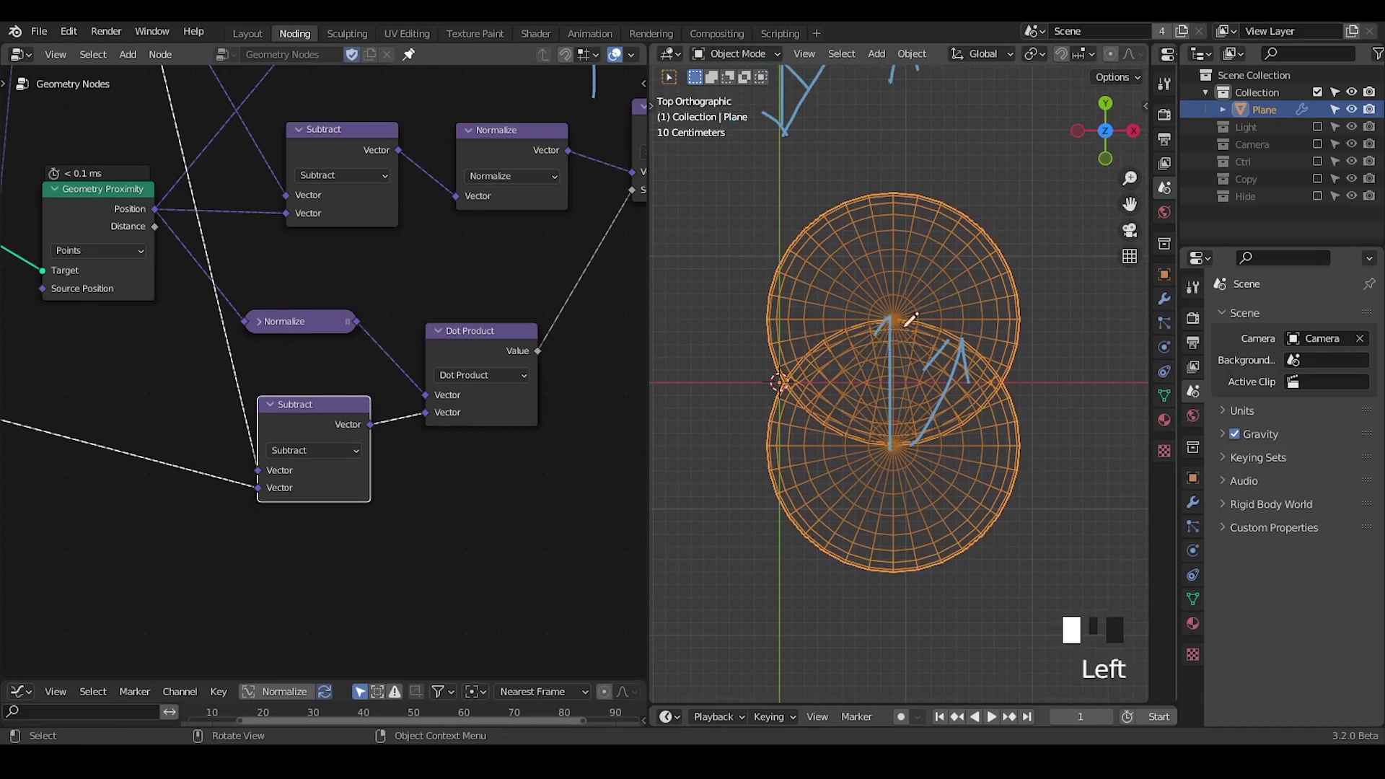
Link the Normalize result into the Dot Product's first vector input
key("d")
left_click_drag(386, 318, 533, 265)
left_click(533, 265)
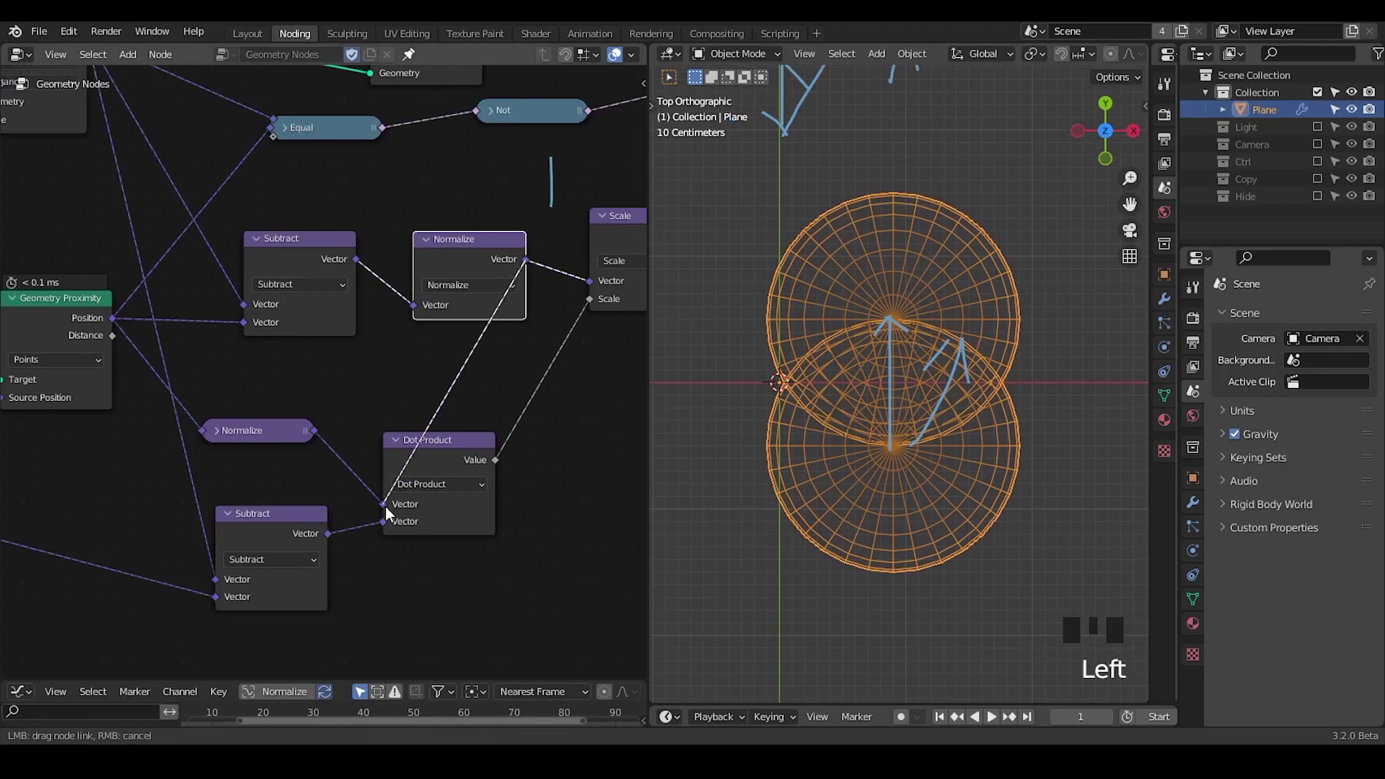
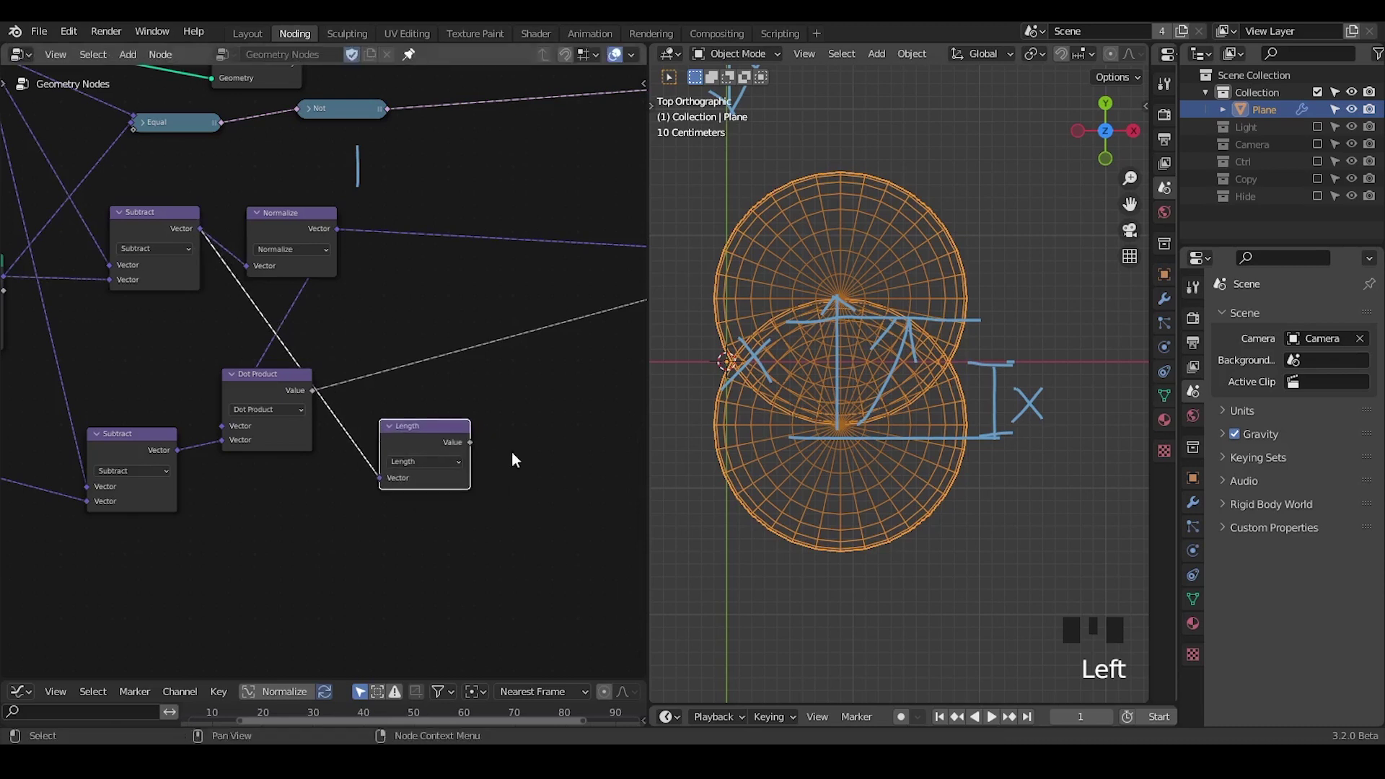
Add a Math Divide node after the Length node
left_click(504, 451)
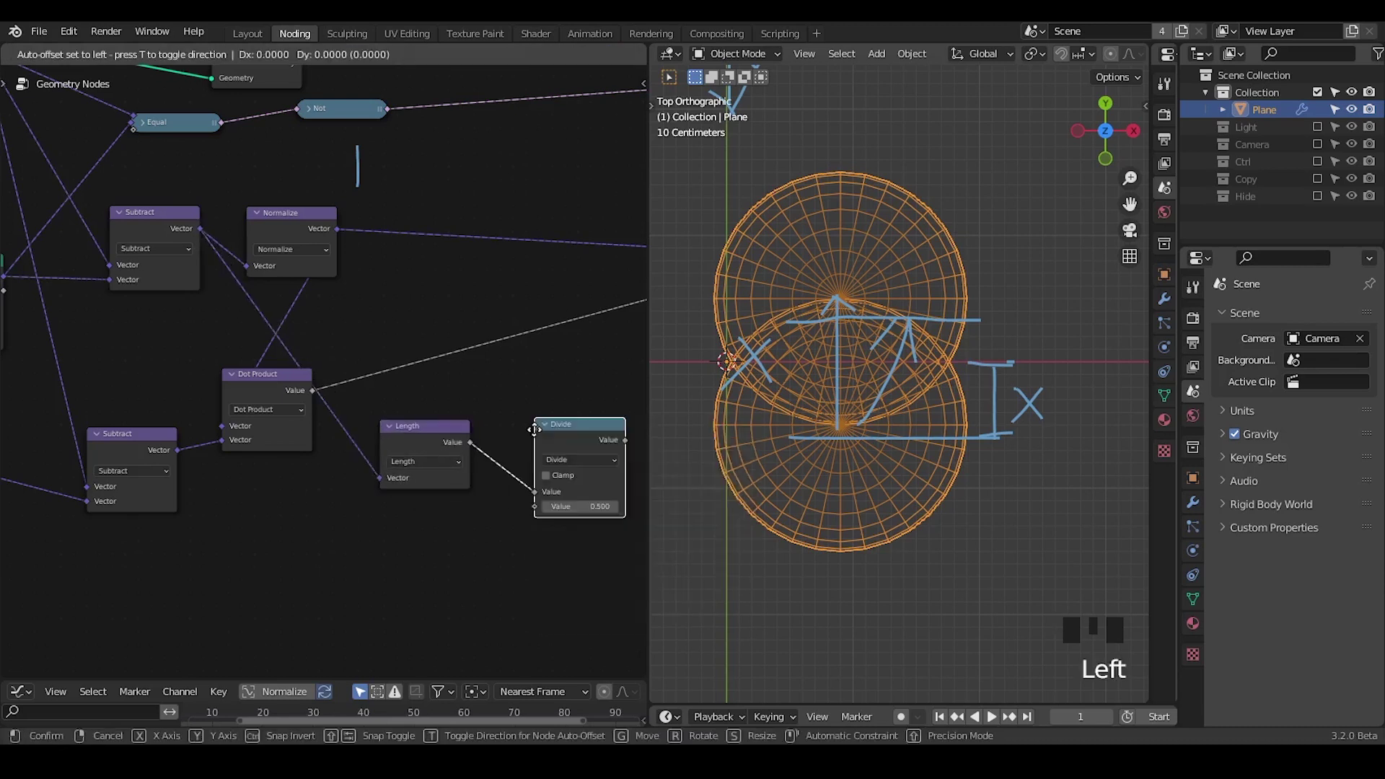
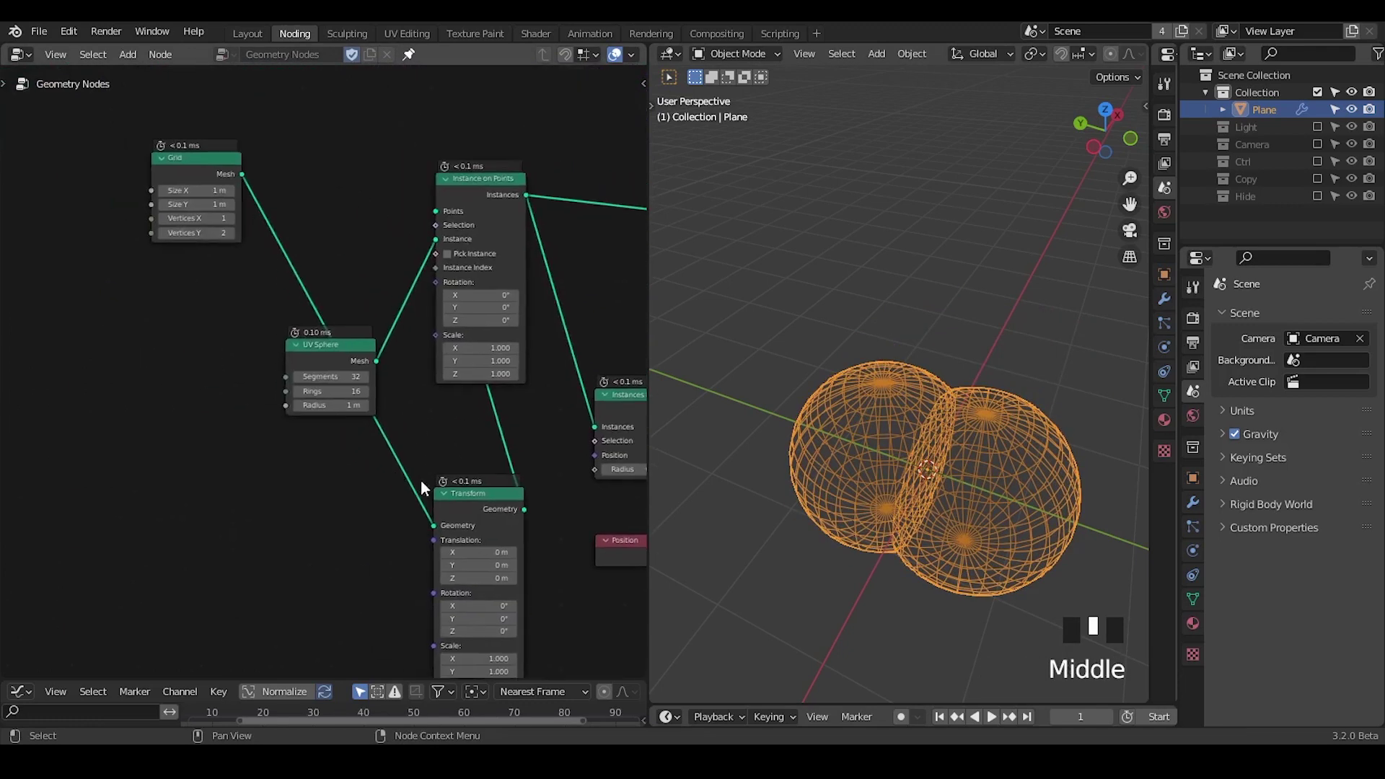
Dissolve the Transform node keeping its links and reposition the Grid node
left_click(484, 518)
key("ctrl+x")
left_click(191, 184)
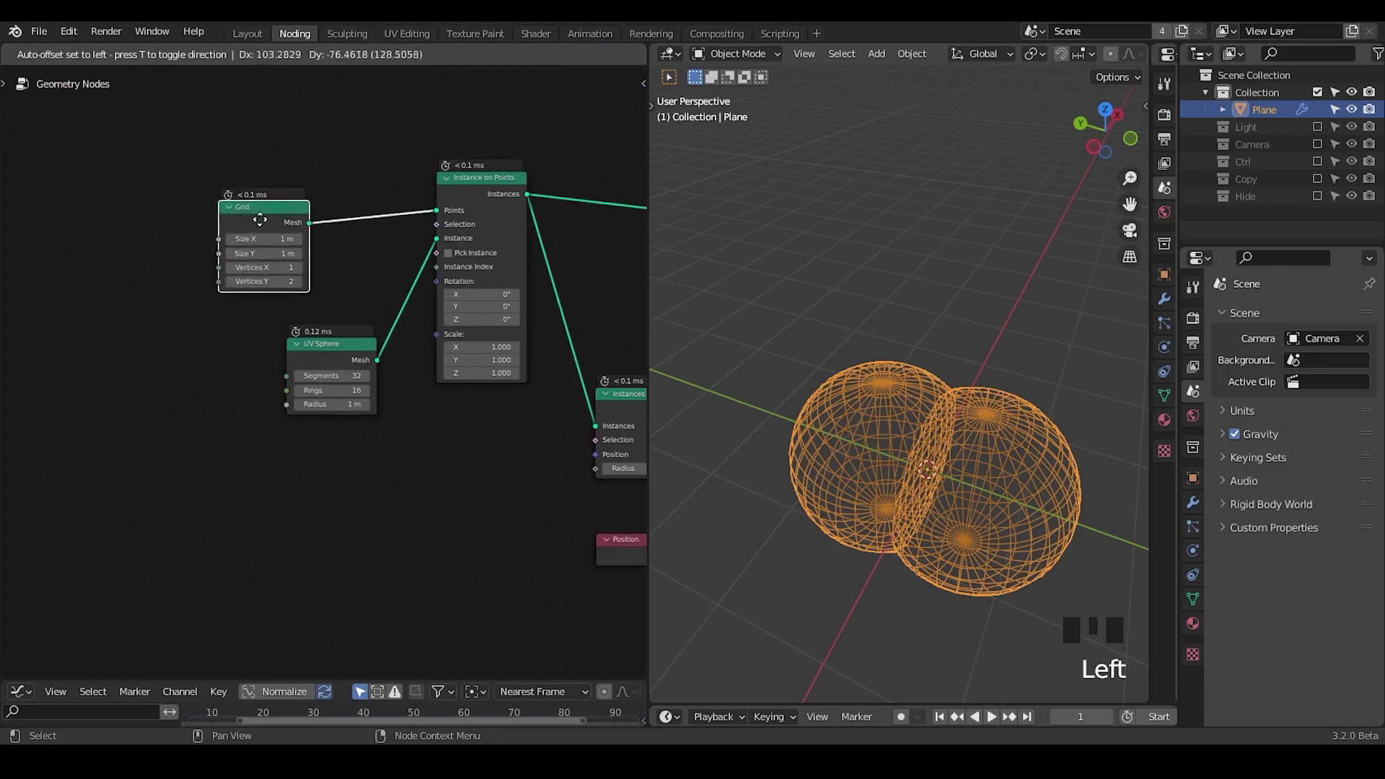
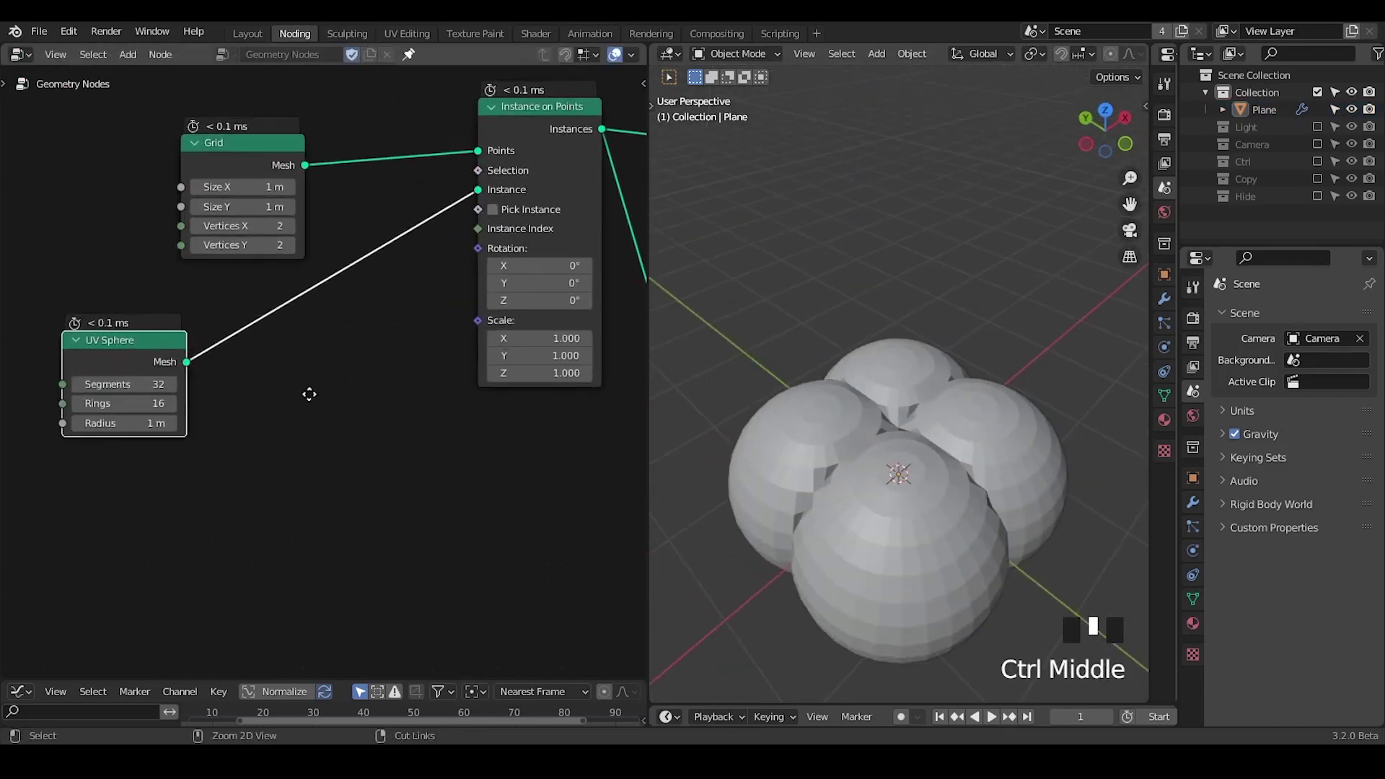
key("ctrl+a")
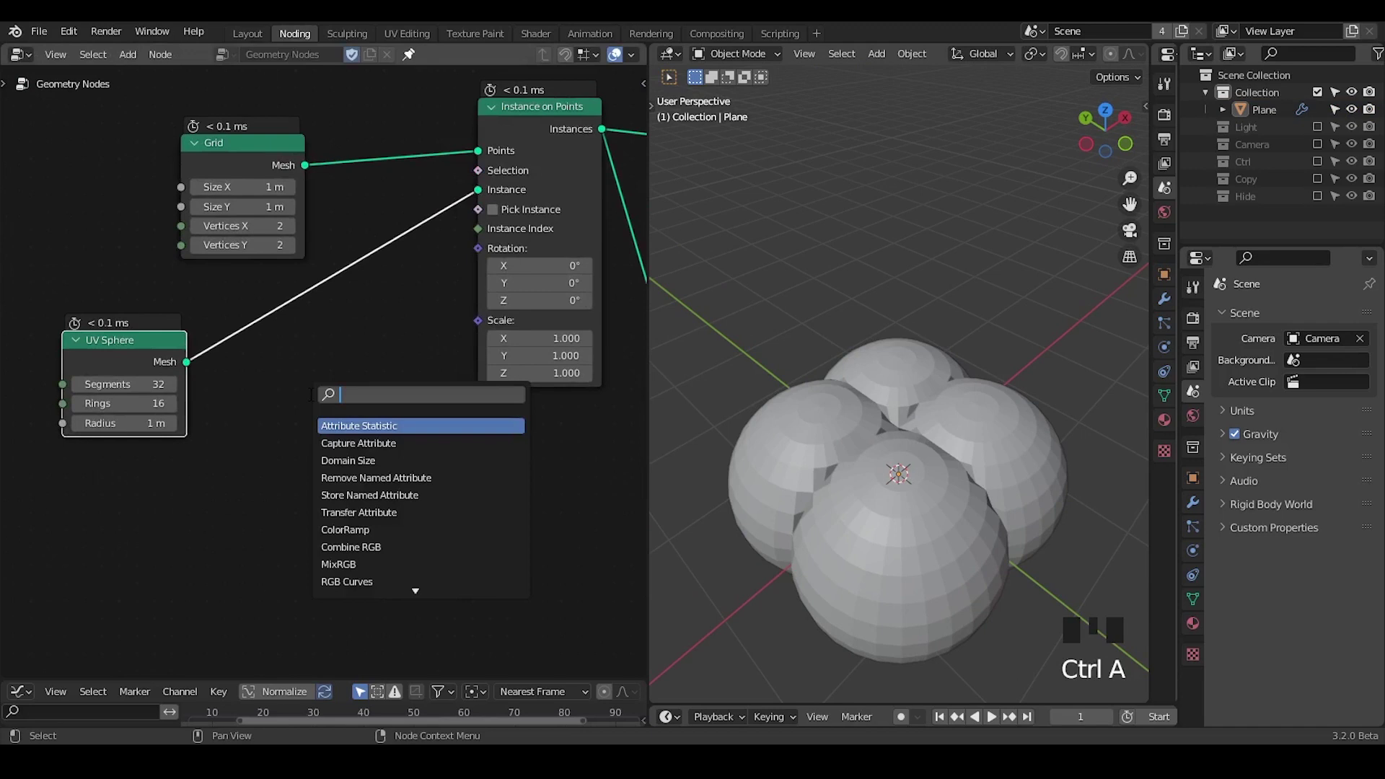
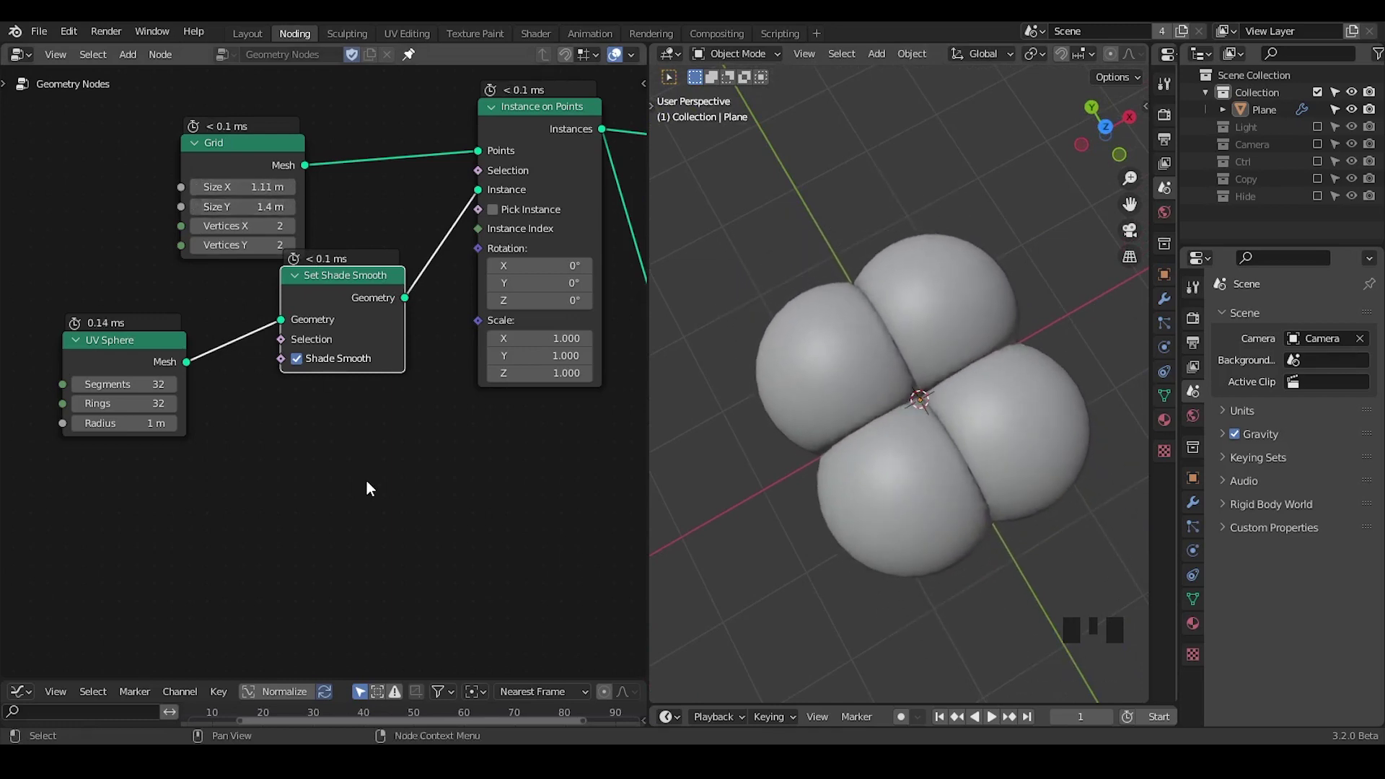
Remove Instance on Points and add the G_Random Transform group node in its place
key("ctrl+shift+alt+q")
left_click_drag(541, 438, 478, 196)
right_click(477, 196)
left_click(303, 377)
key("g")
left_click(405, 226)
key("ctrl+x")
key("ctrl+a")
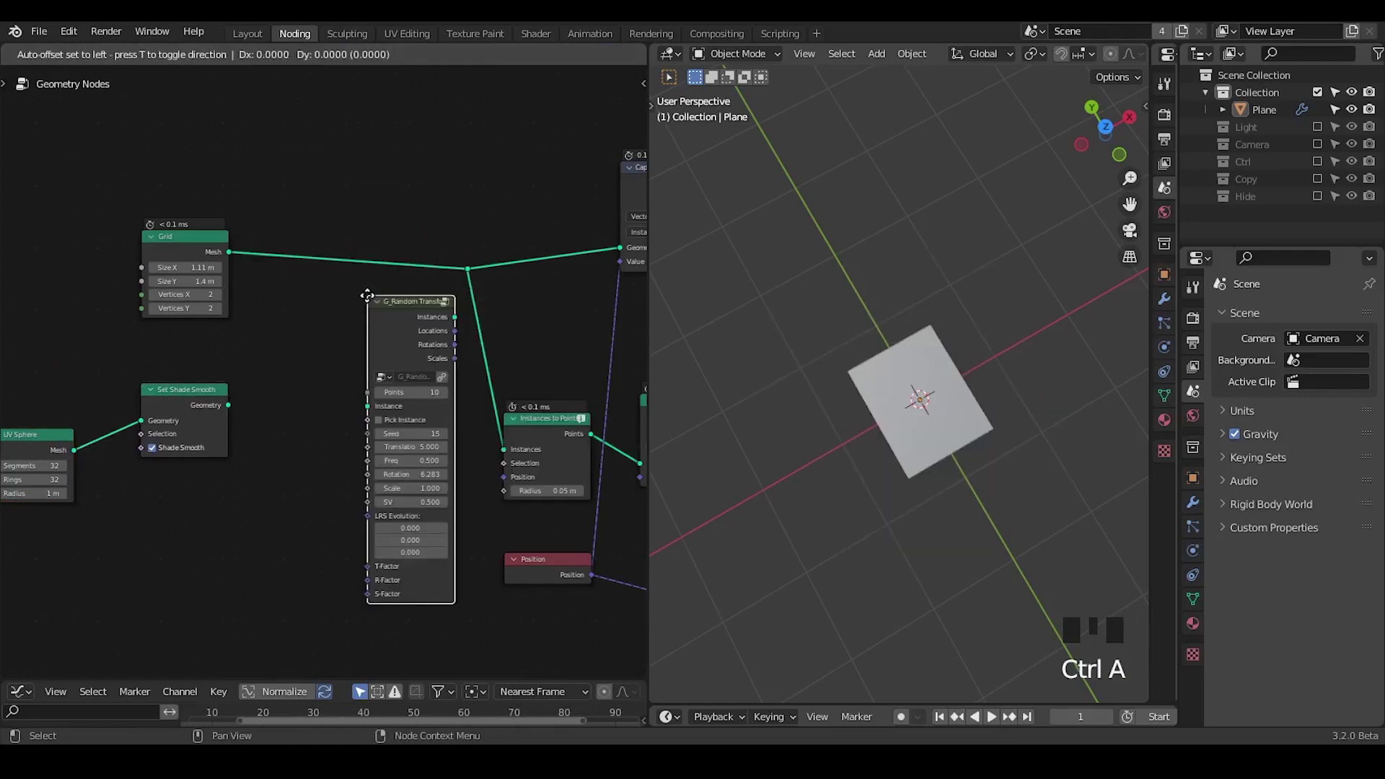
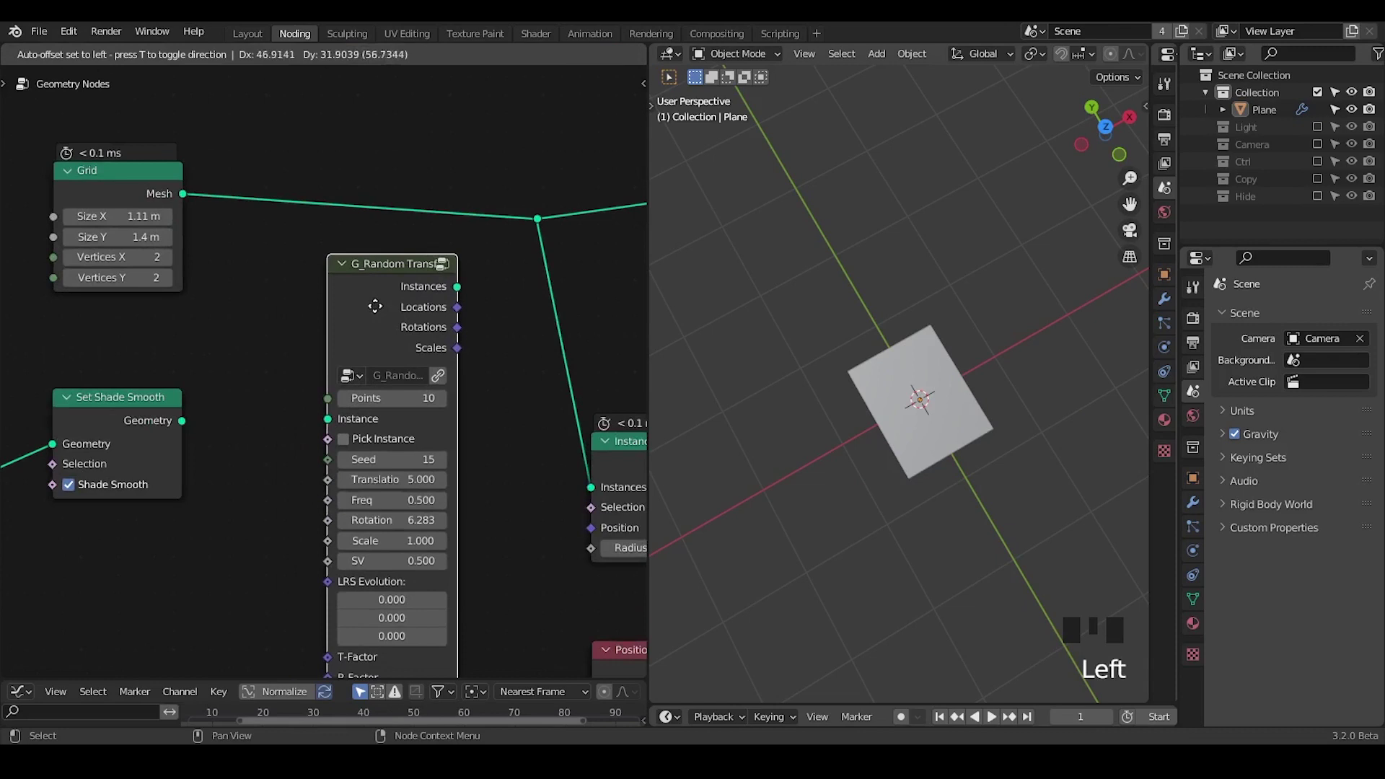
Wire Set Shade Smooth into the group's Instance input and its Instances output onward
left_click_drag(355, 360, 246, 351)
left_click(246, 351)
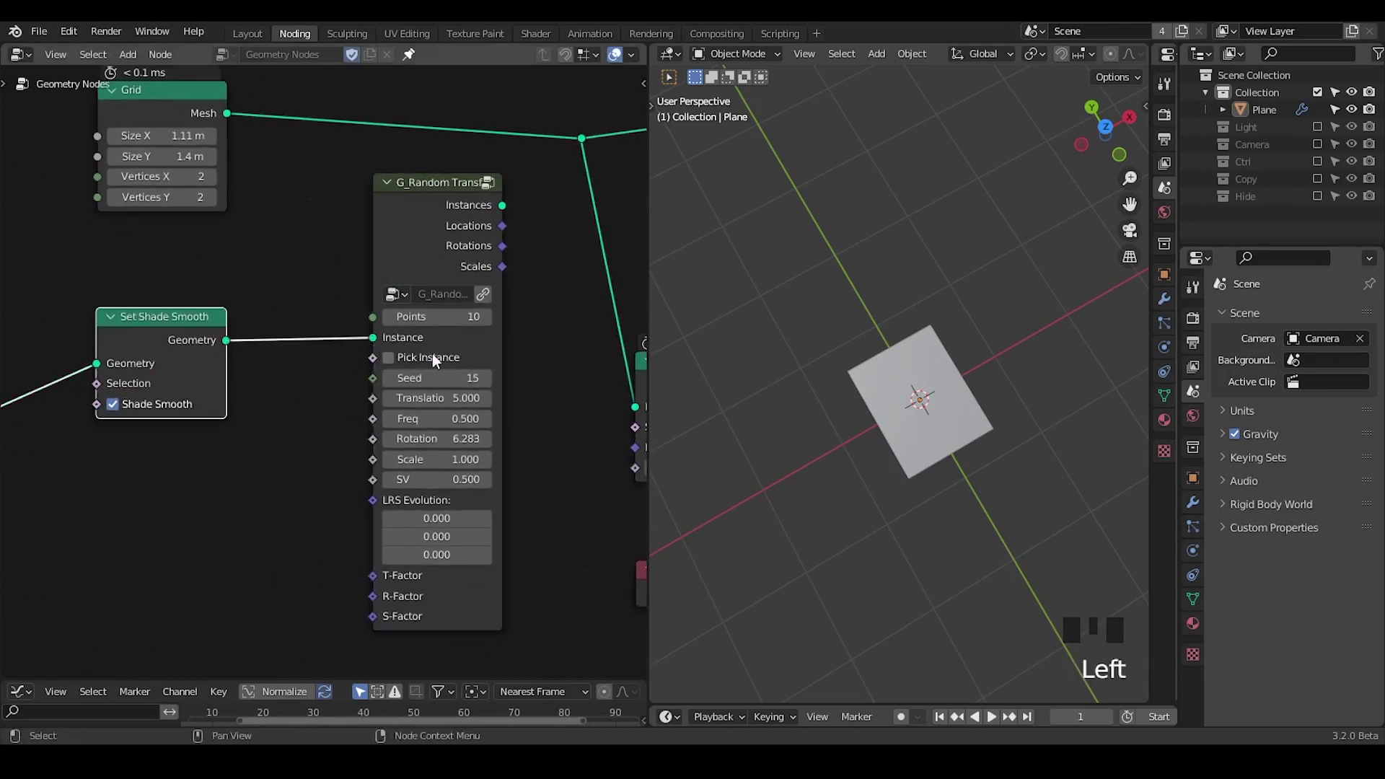
left_click_drag(500, 358, 405, 255)
left_click_drag(404, 254, 429, 230)
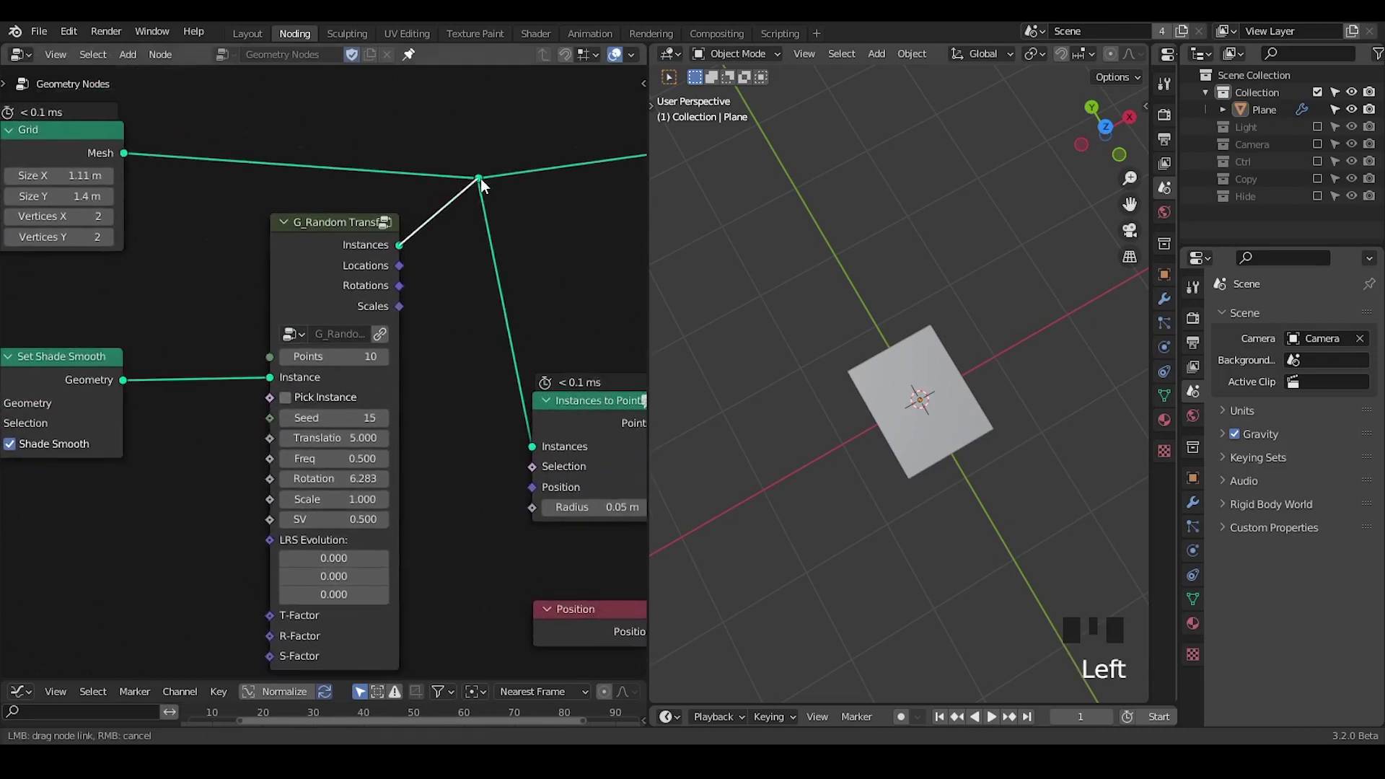
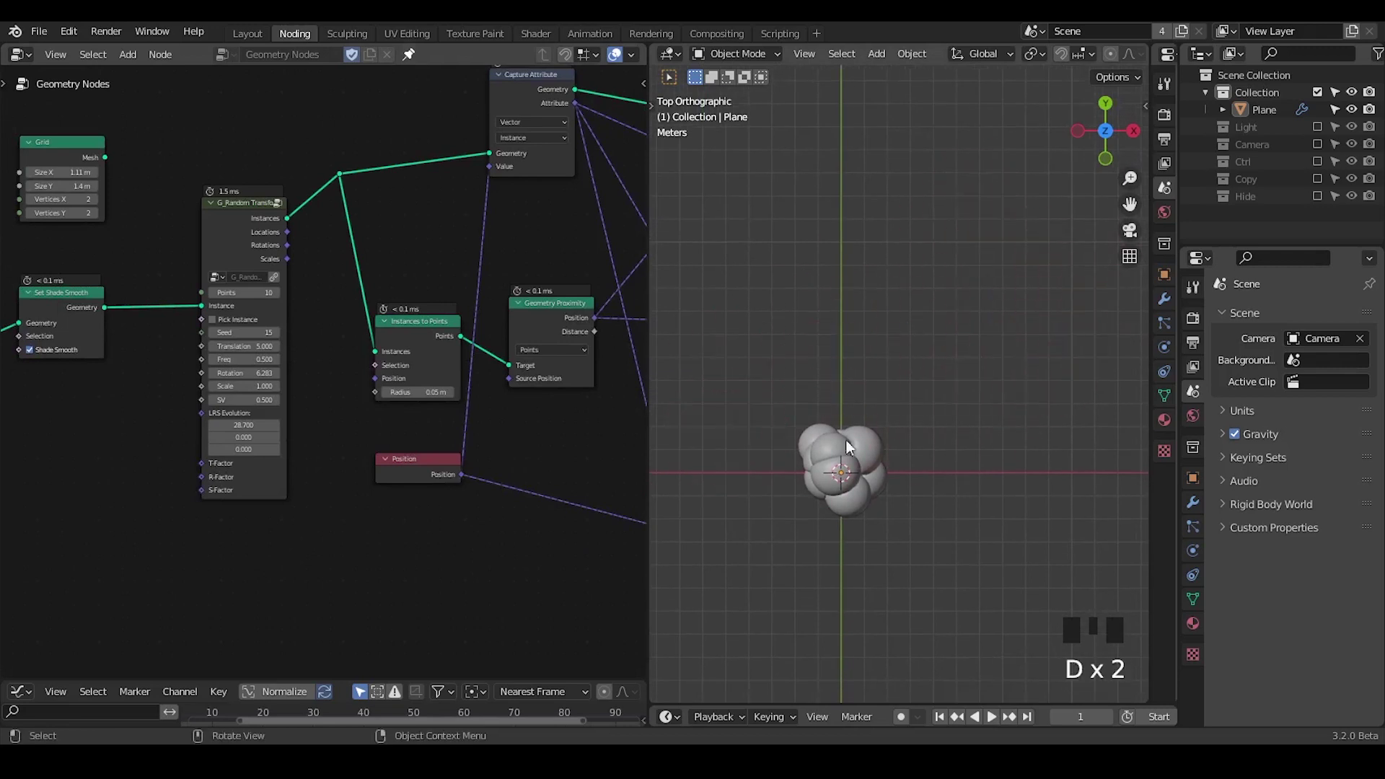
left_click_drag(864, 532, 489, 243)
left_click(489, 244)
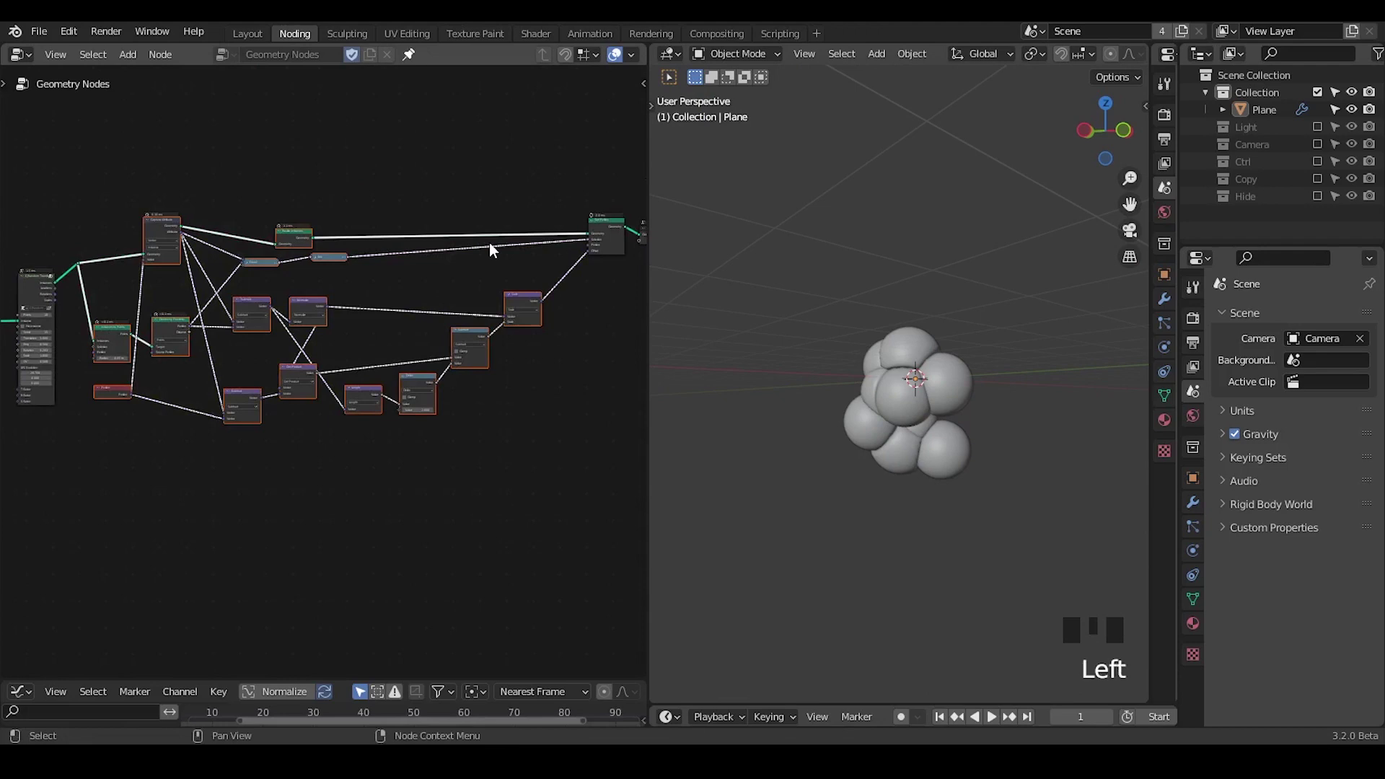
left_click(497, 271)
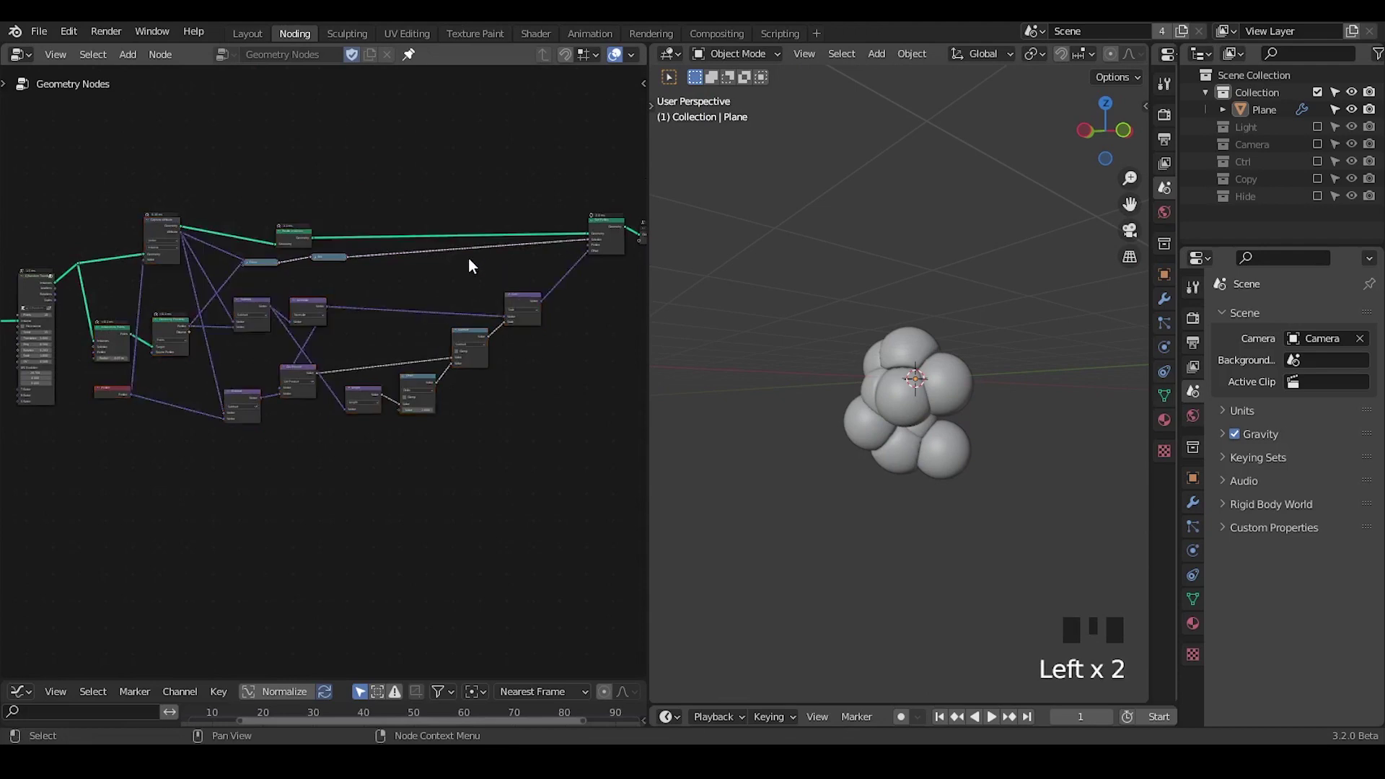
left_click(328, 264)
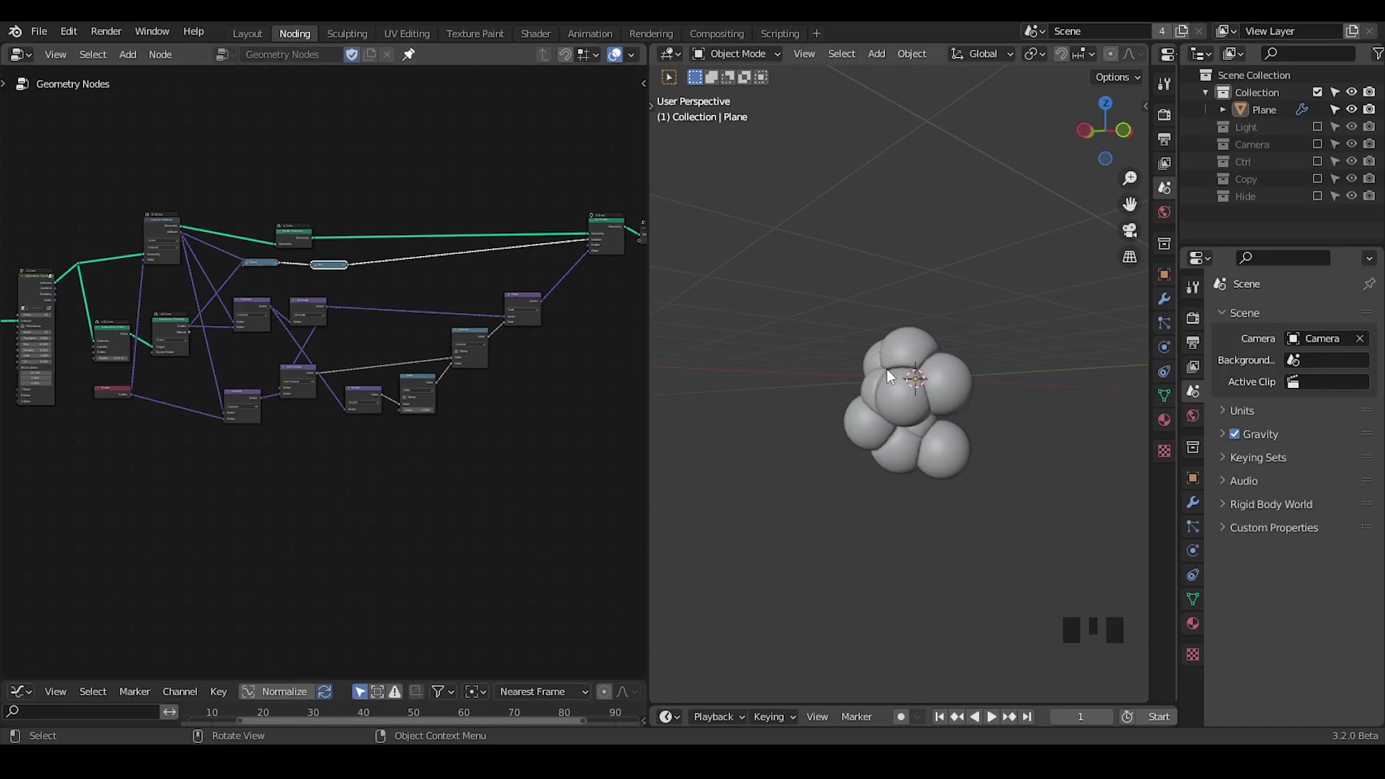
left_click(611, 231)
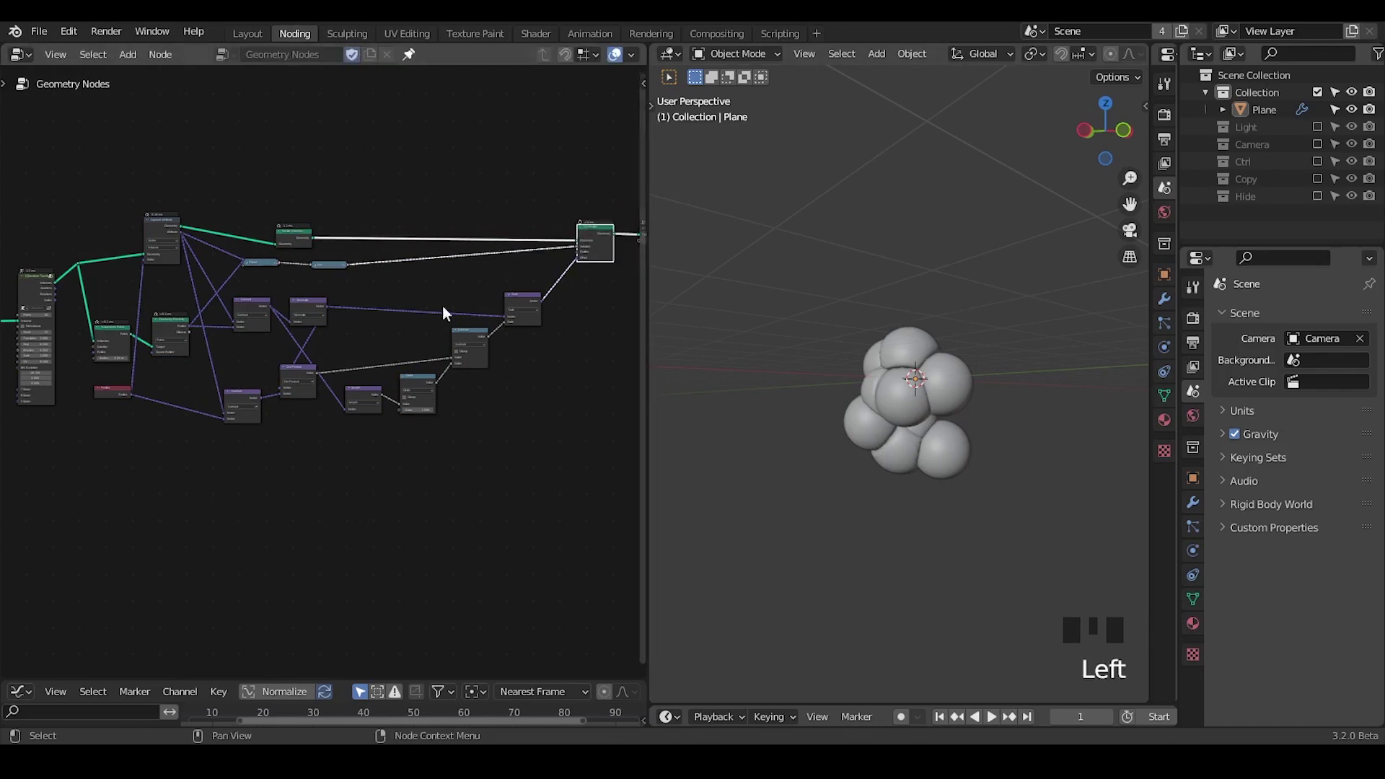
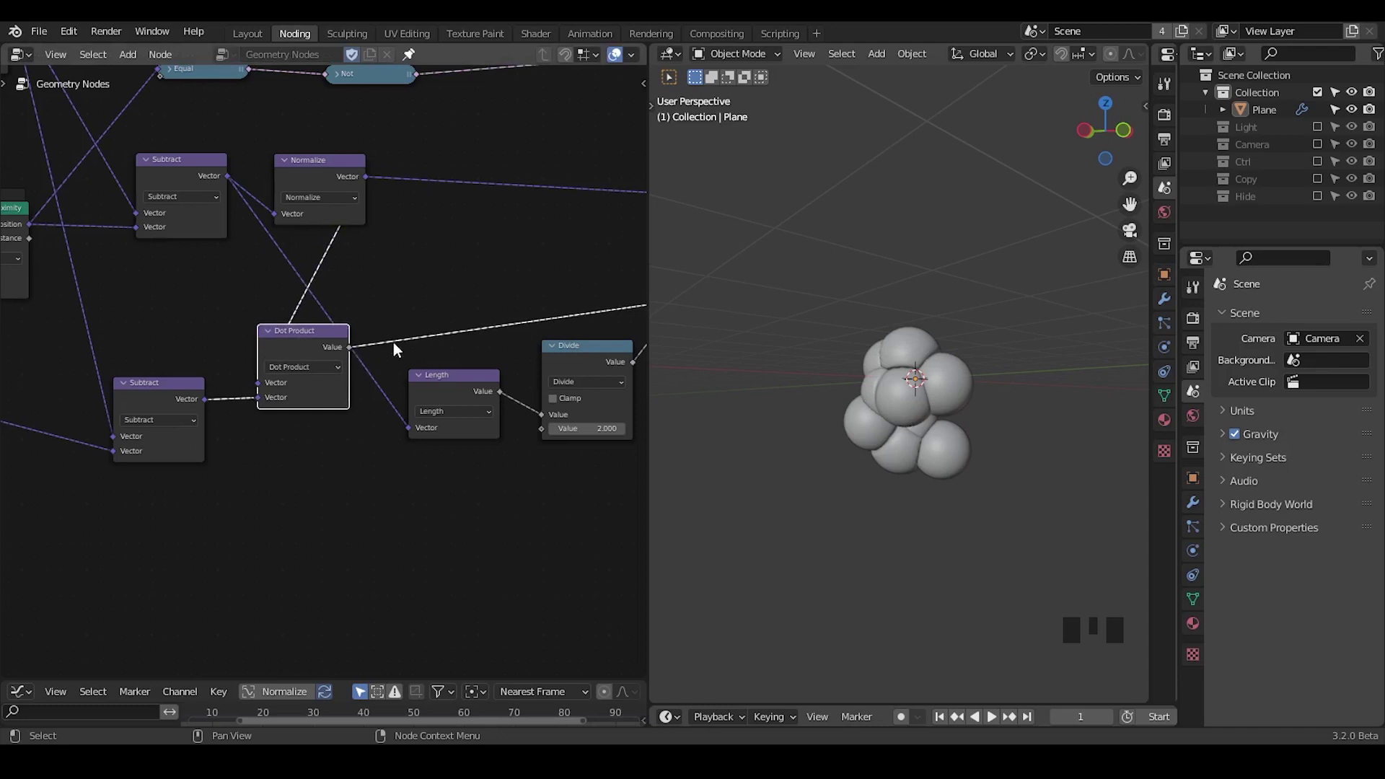
left_click_drag(341, 437, 391, 349)
key("ctrl+shift+alt+w")
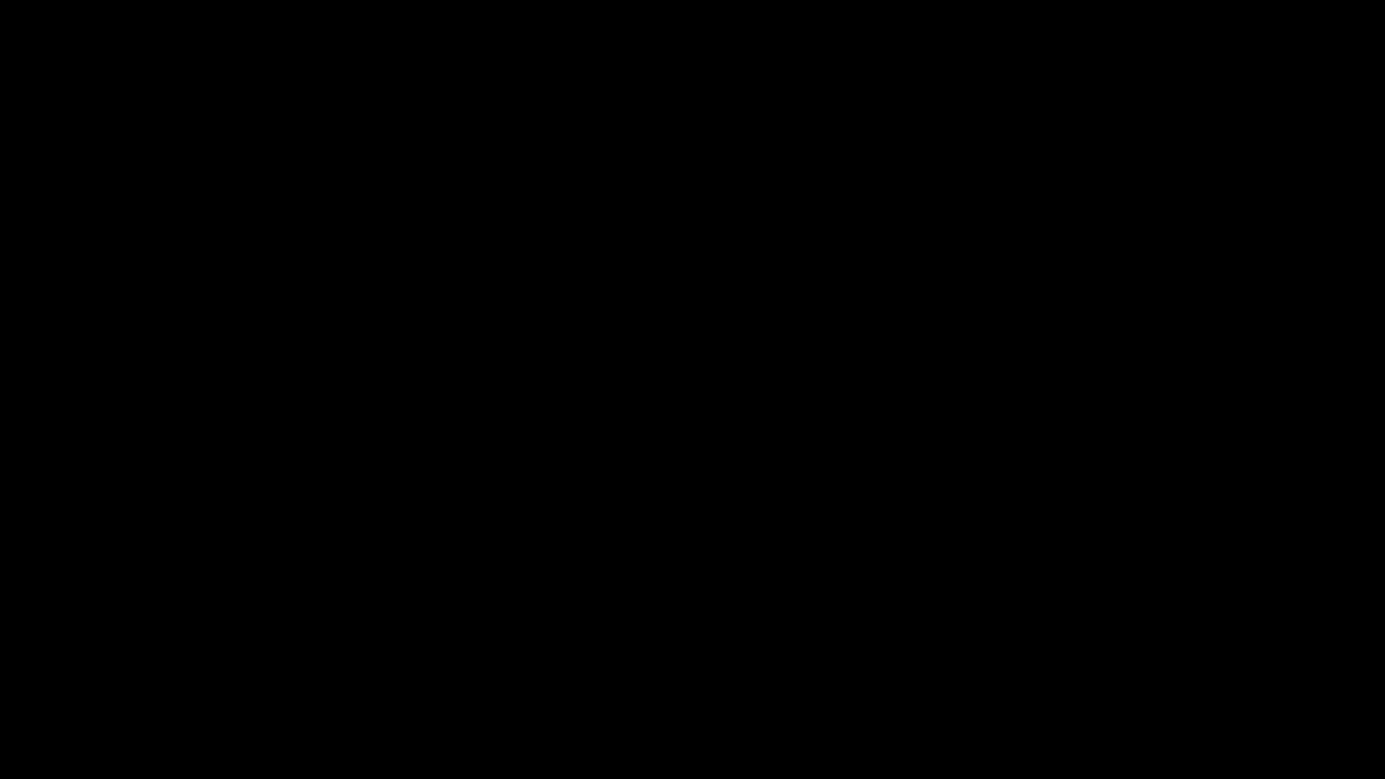